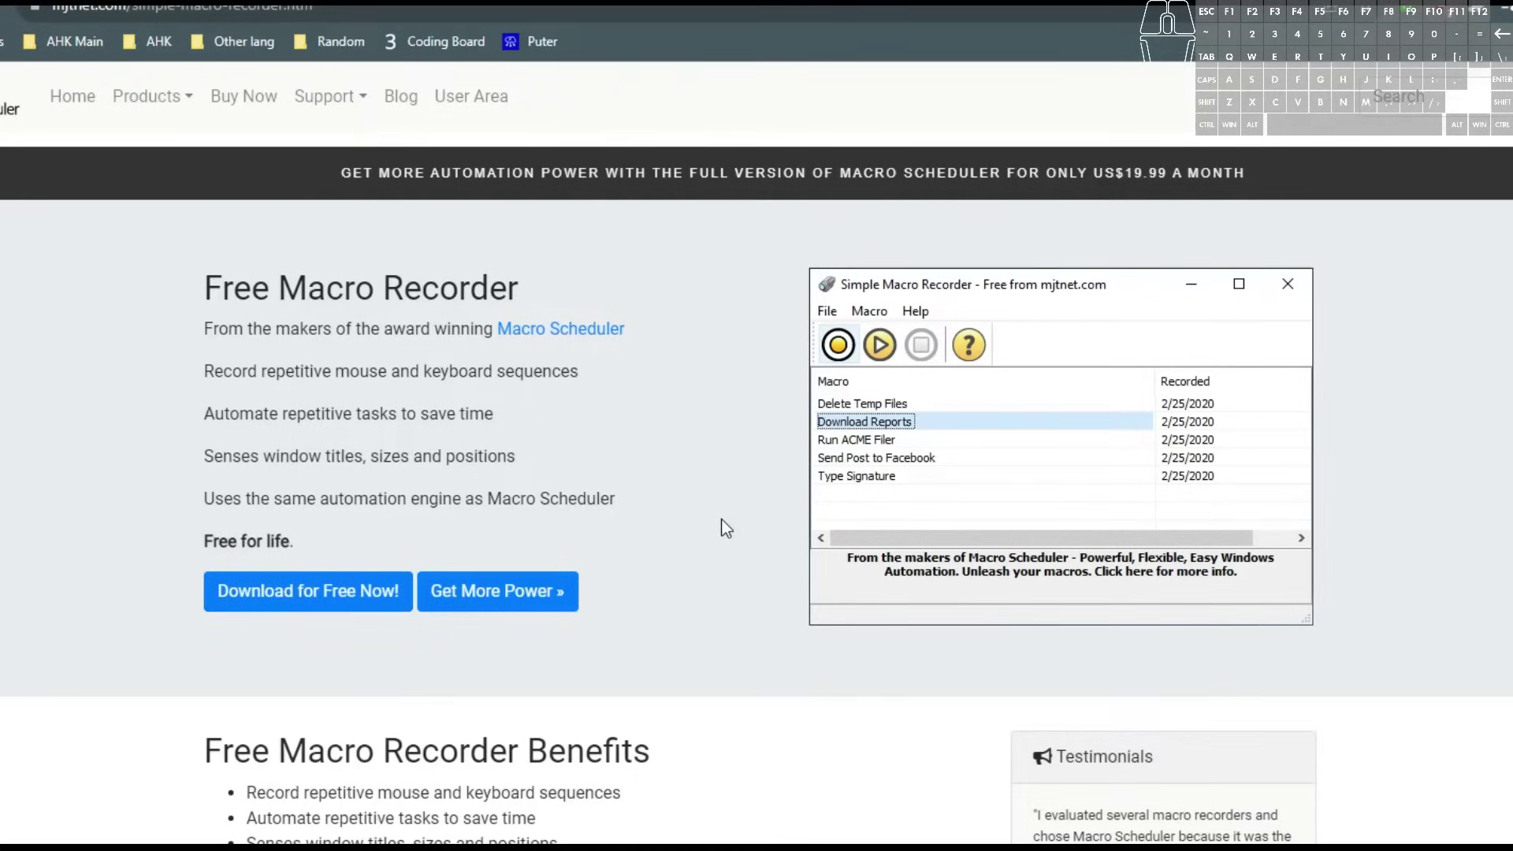
Scroll the Simple Macro Recorder page and follow the link to Macro Scheduler pricing.
middle_click(722, 523)
scroll(down, 3)
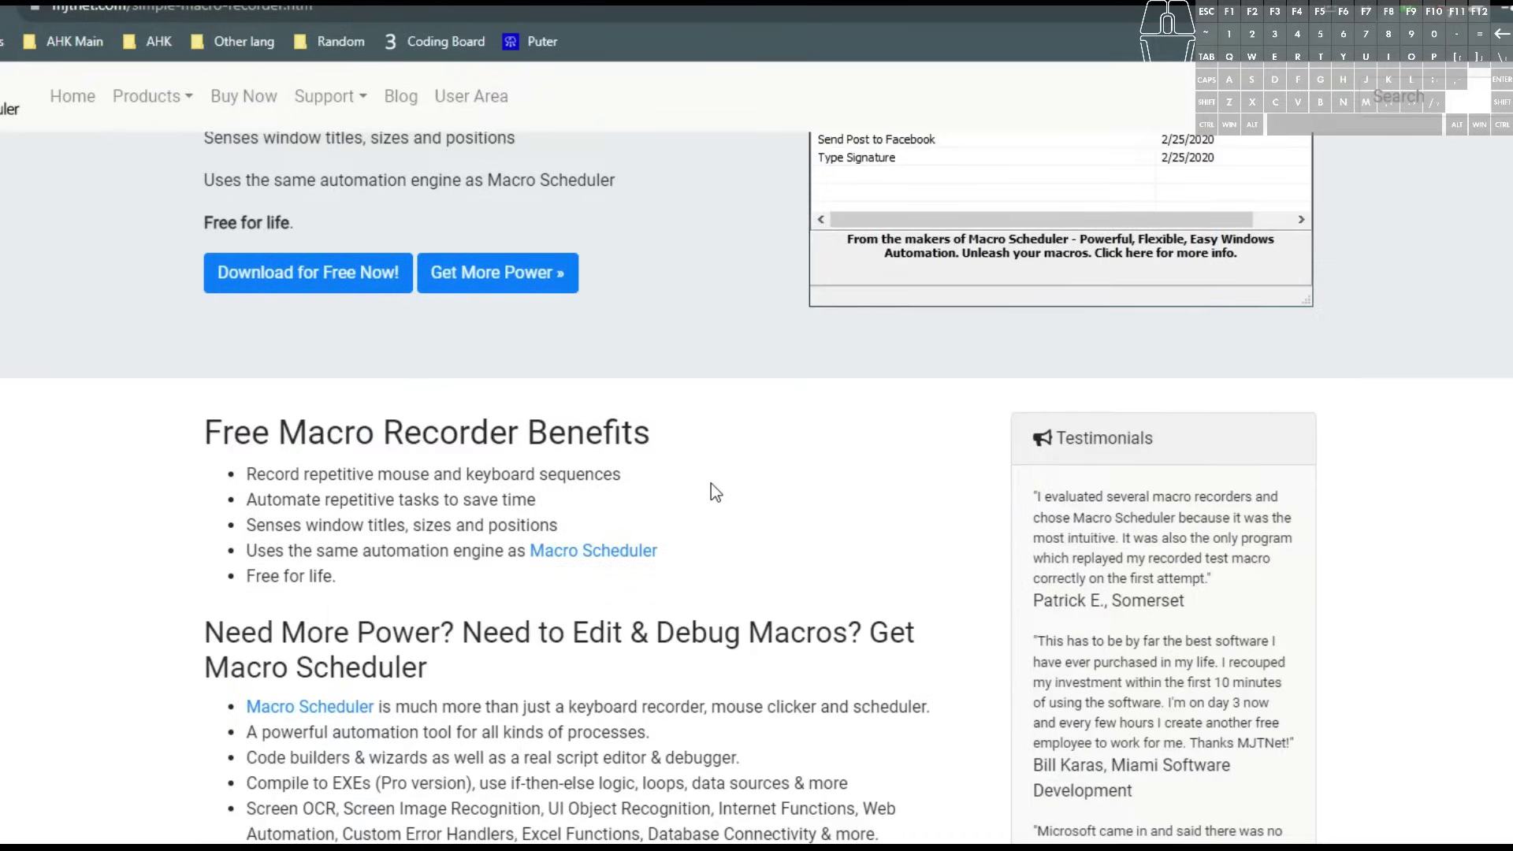
middle_click(715, 492)
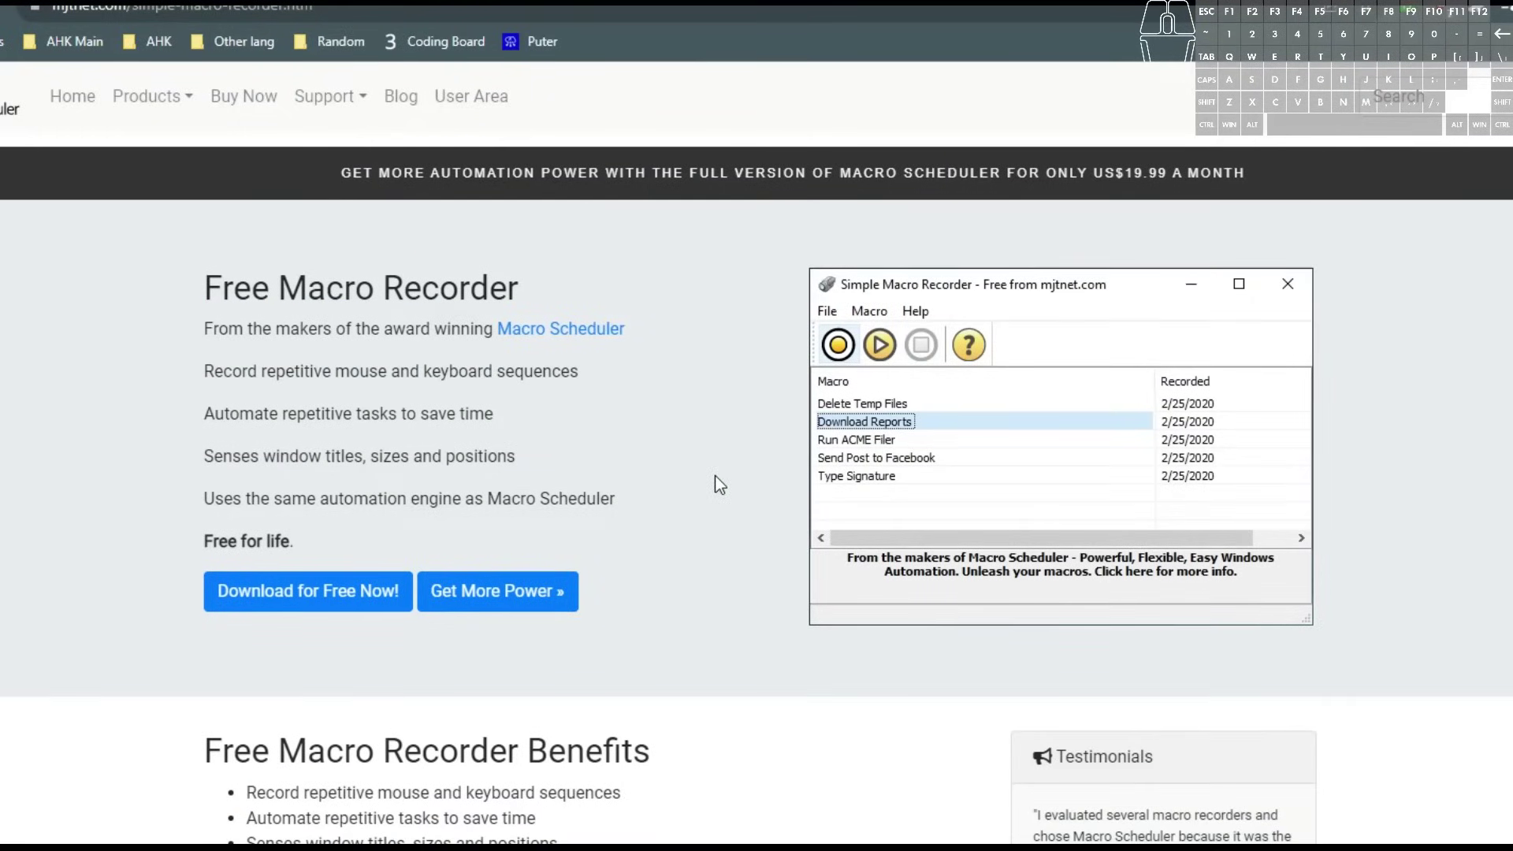
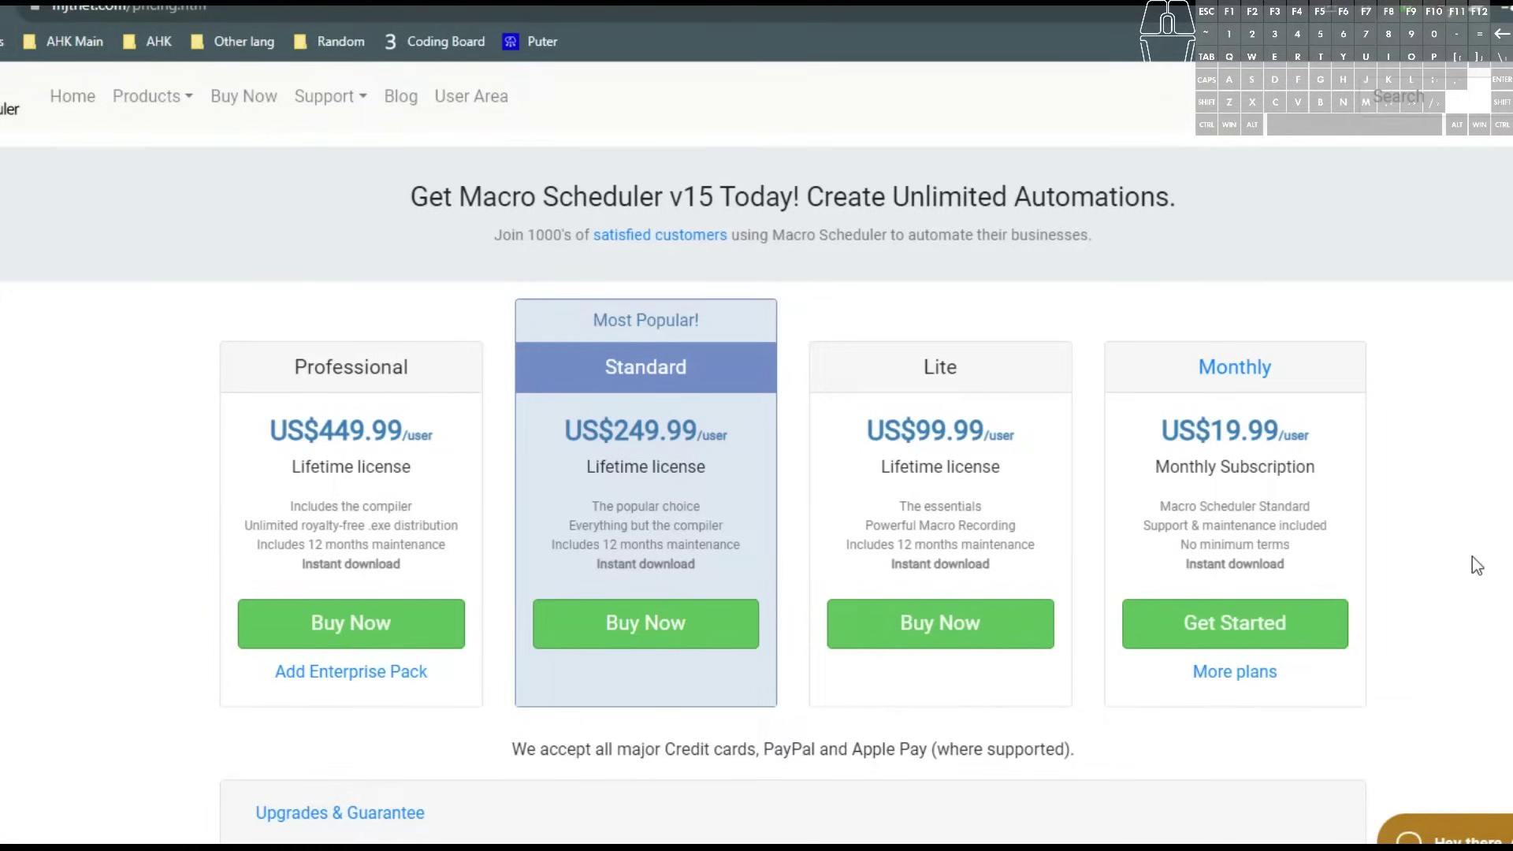
Expand the 'Compare Versions' table on the Macro Scheduler pricing page.
middle_click(1436, 561)
middle_click(1441, 540)
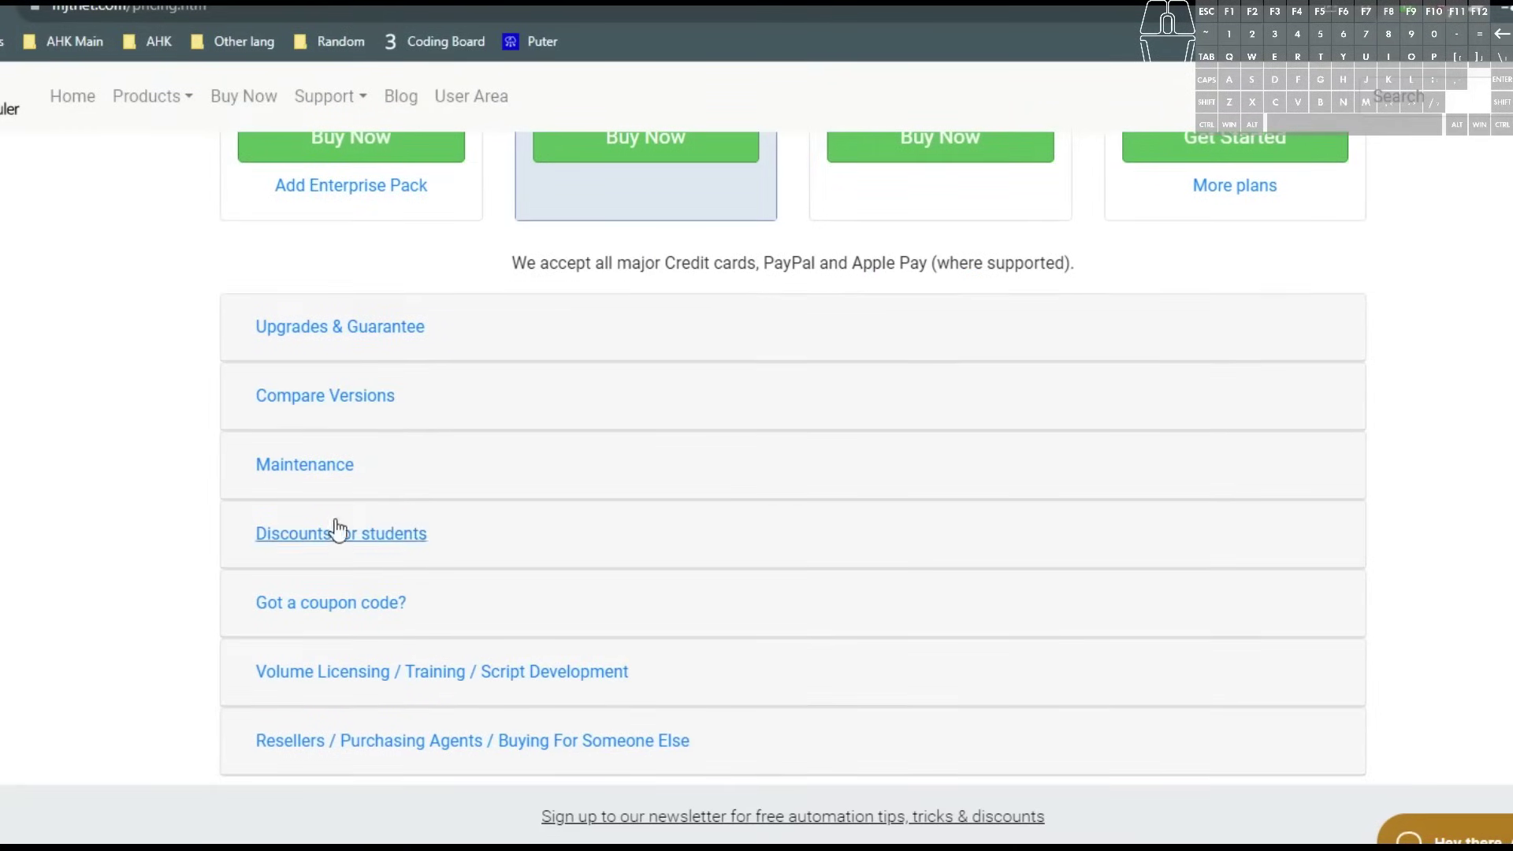
click(344, 413)
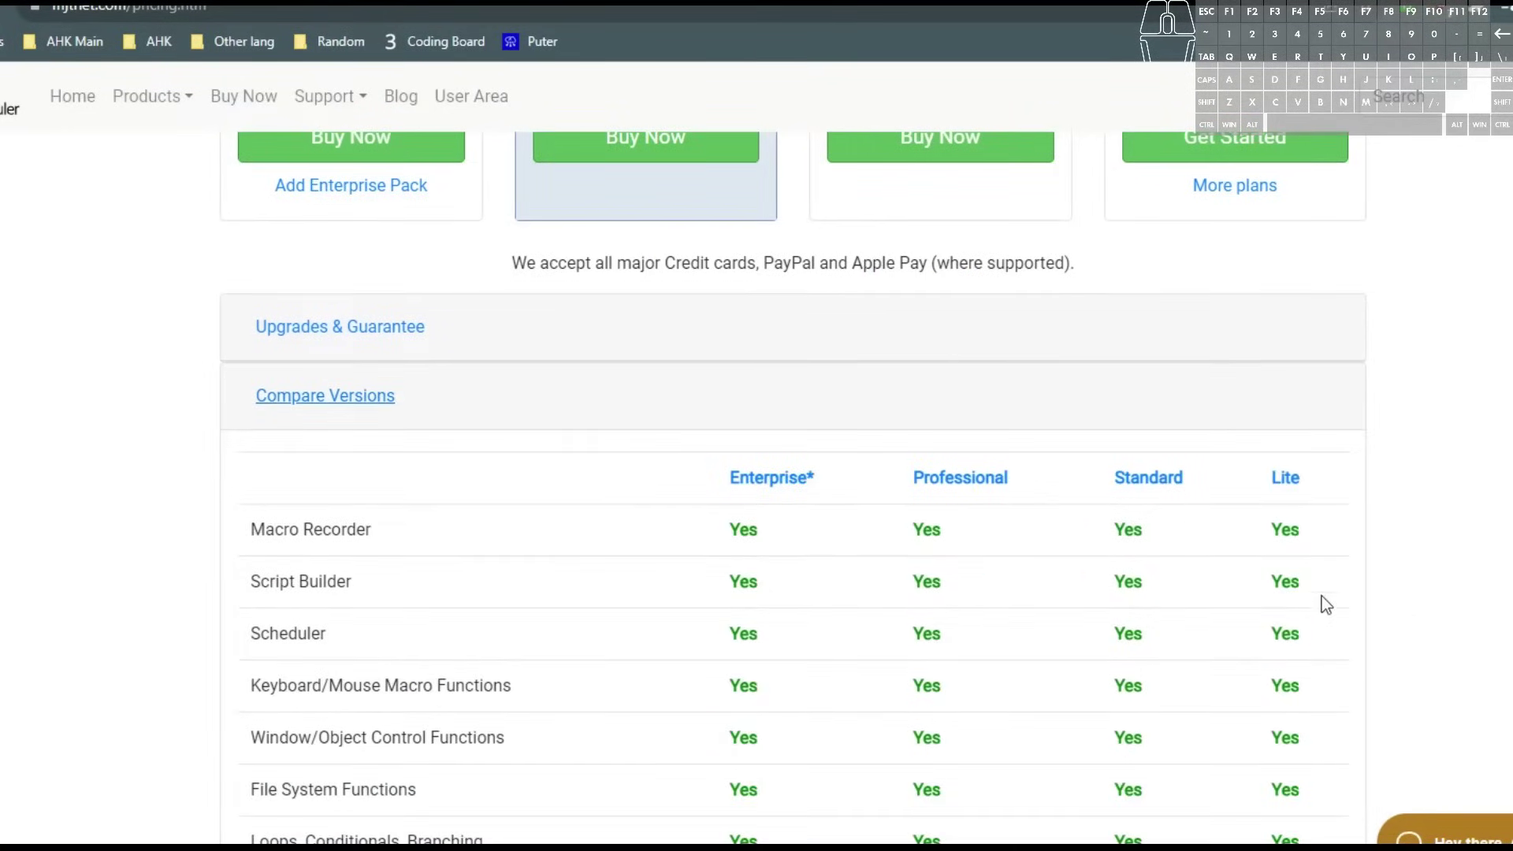
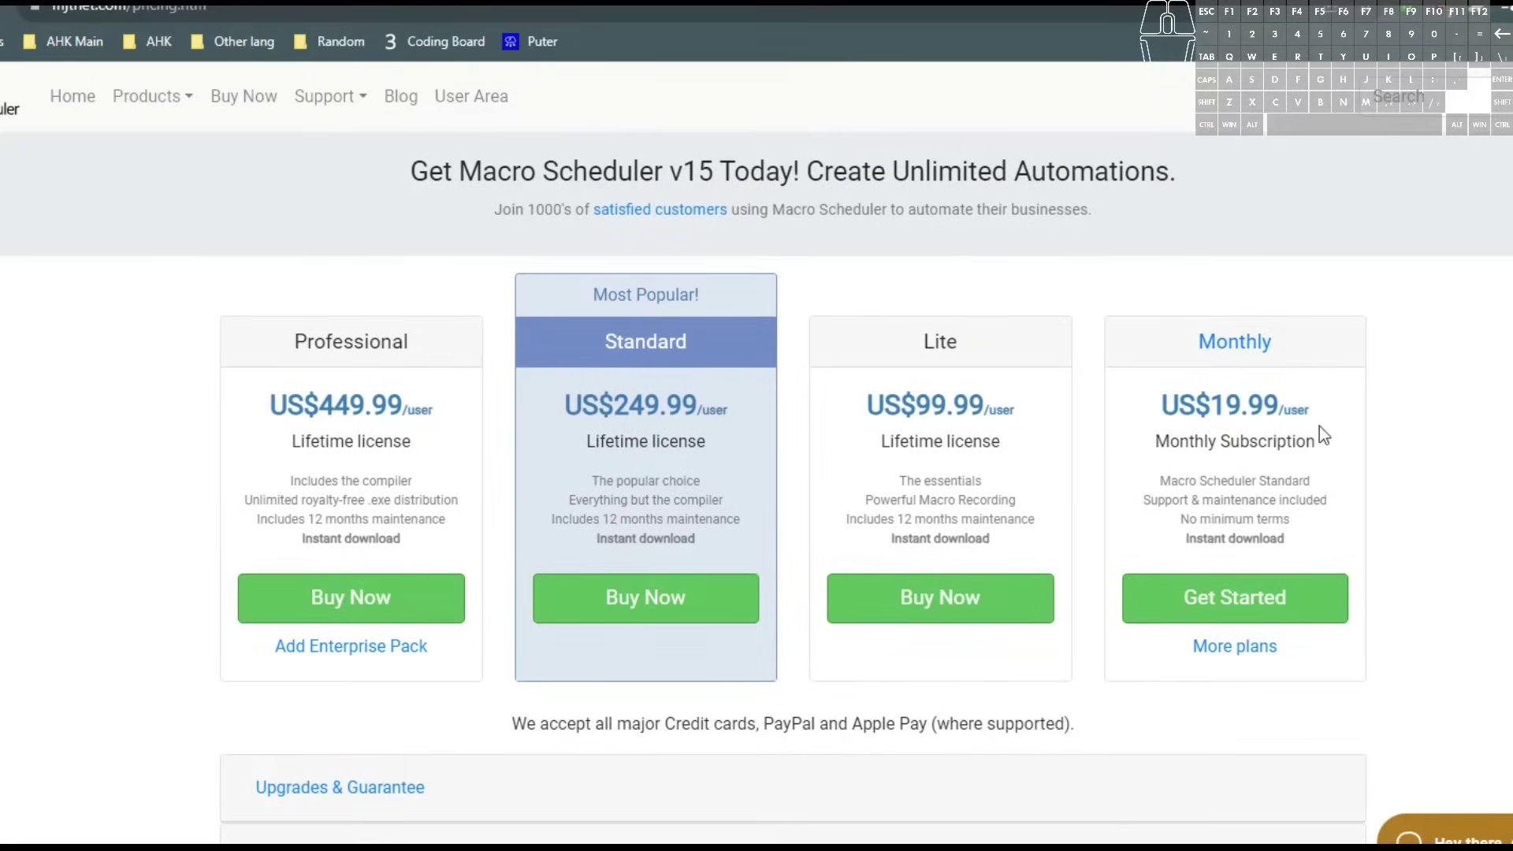
middle_click(1280, 460)
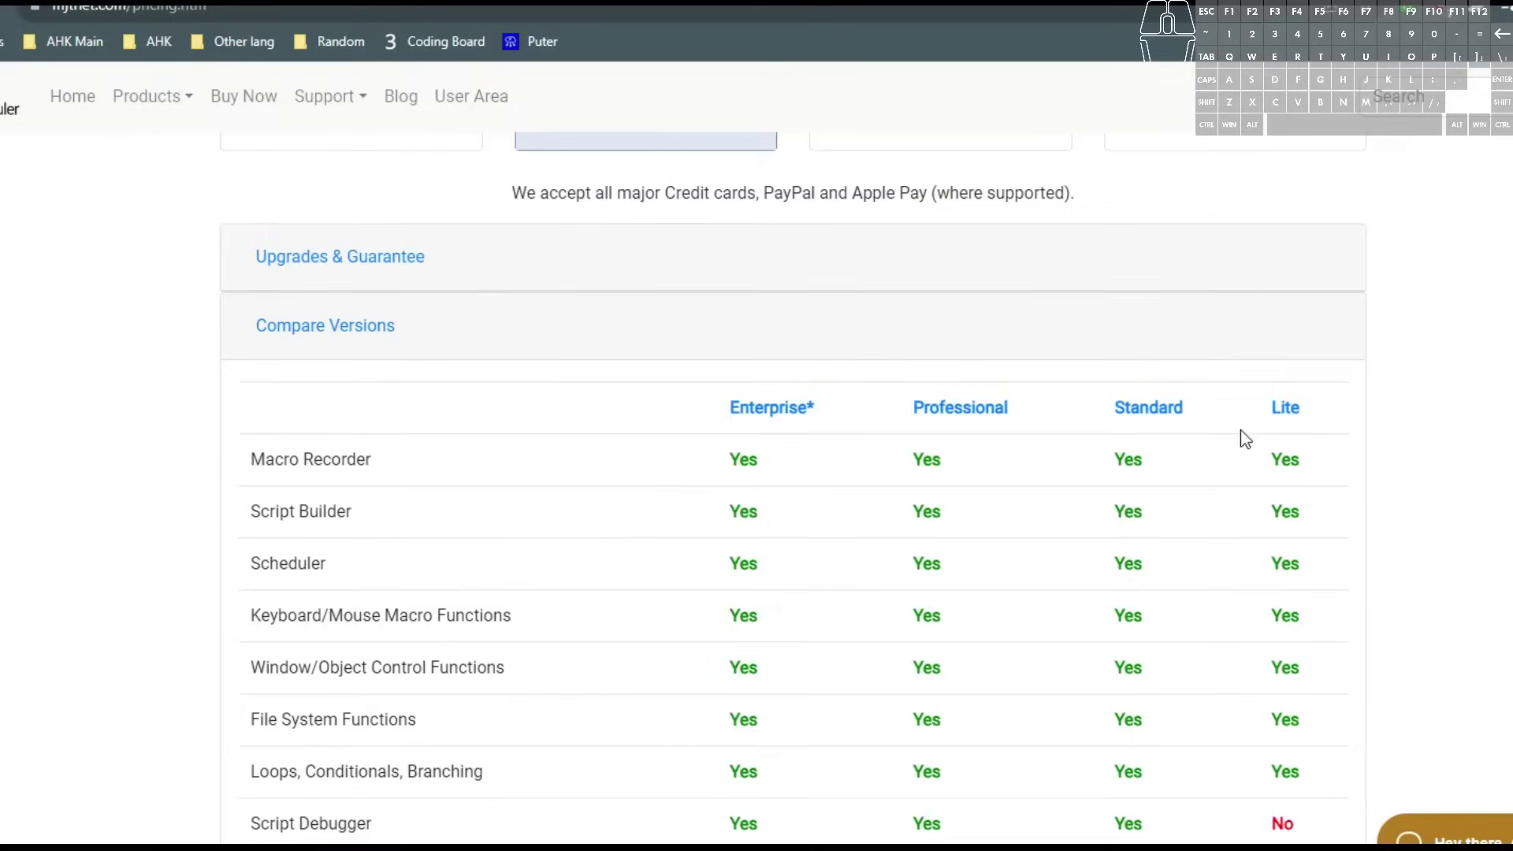
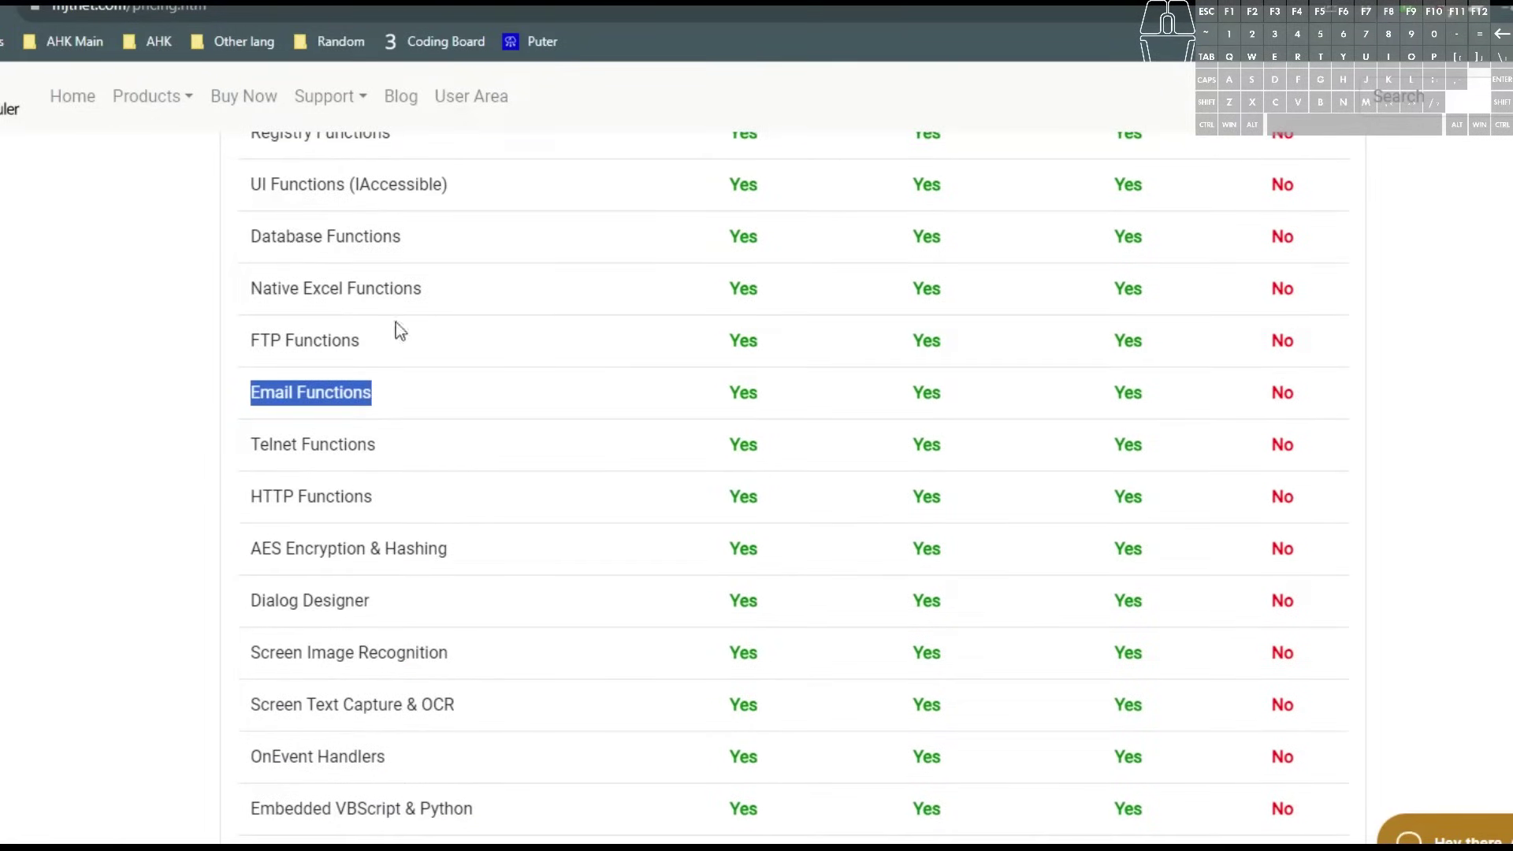
Scroll through the edition comparison table and back toward the plan prices.
middle_click(1443, 694)
scroll(down, 3)
middle_click(1445, 684)
scroll(down, 3)
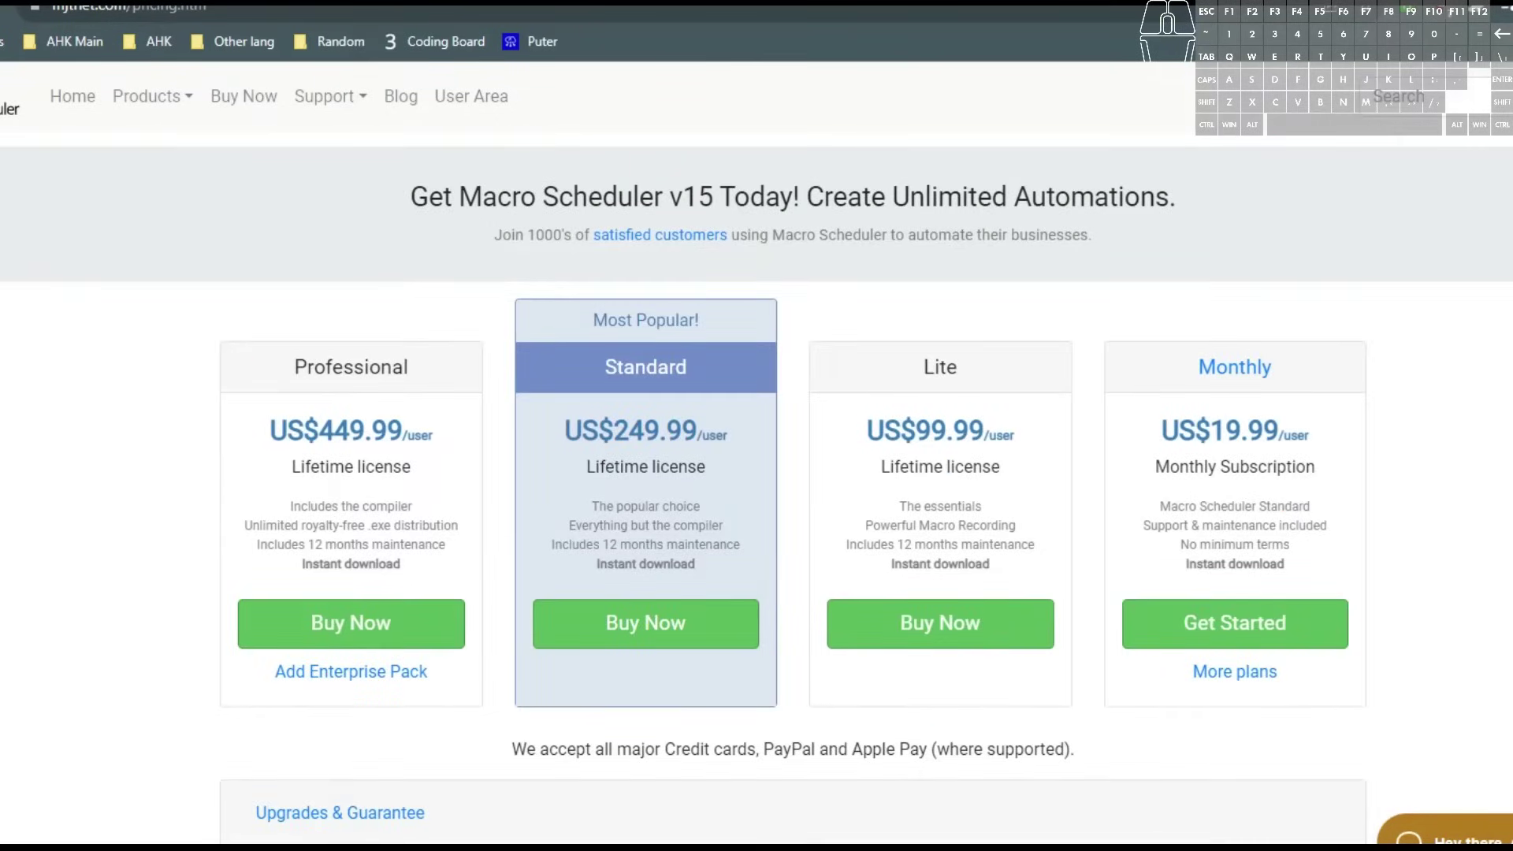
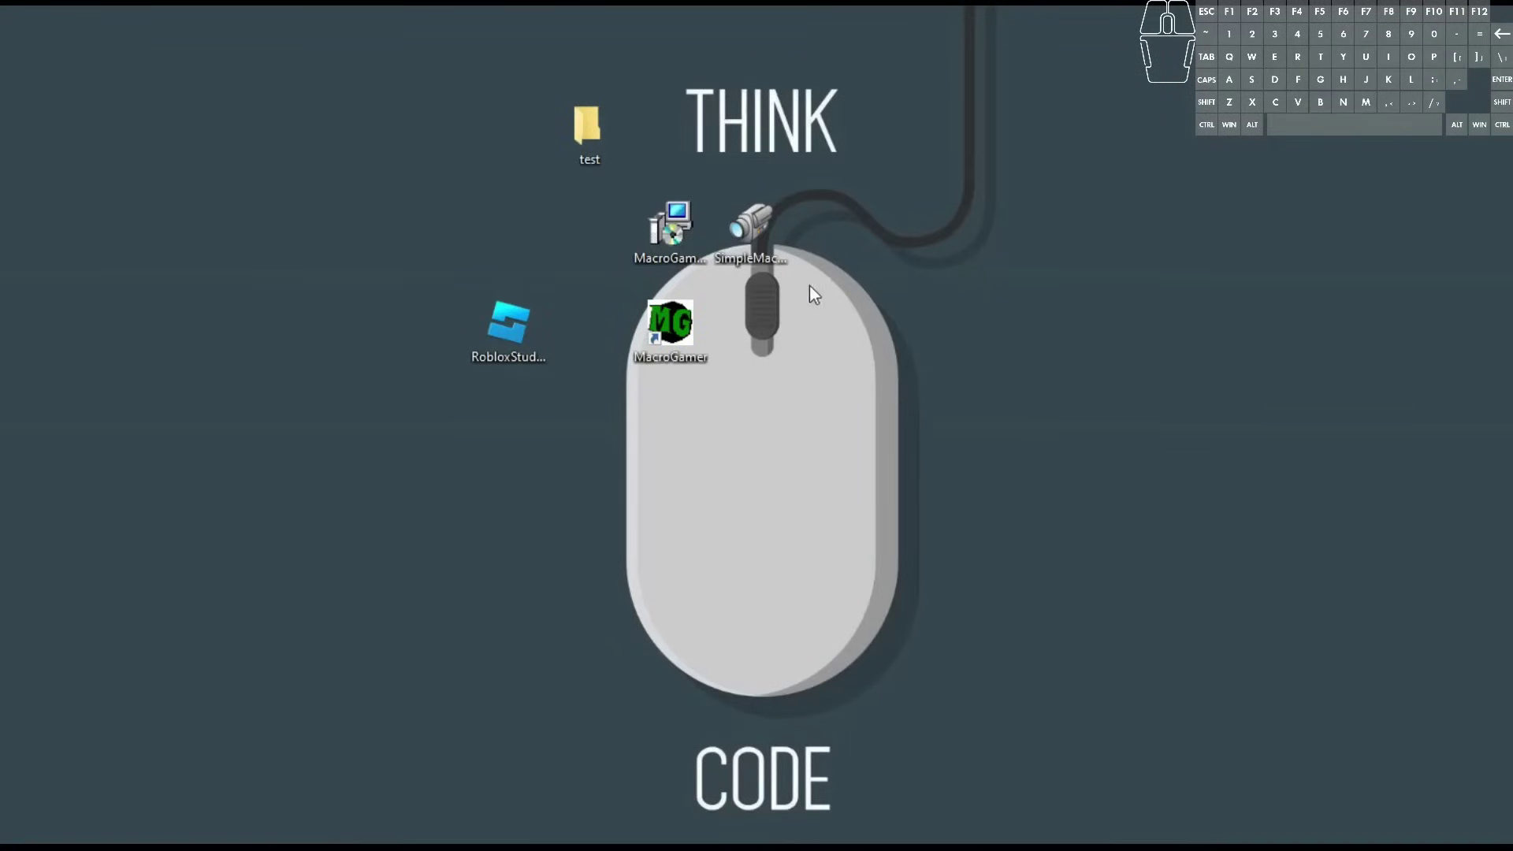
Launch Simple Macro Recorder from its desktop shortcut, enlarge and lower its window.
click(757, 234)
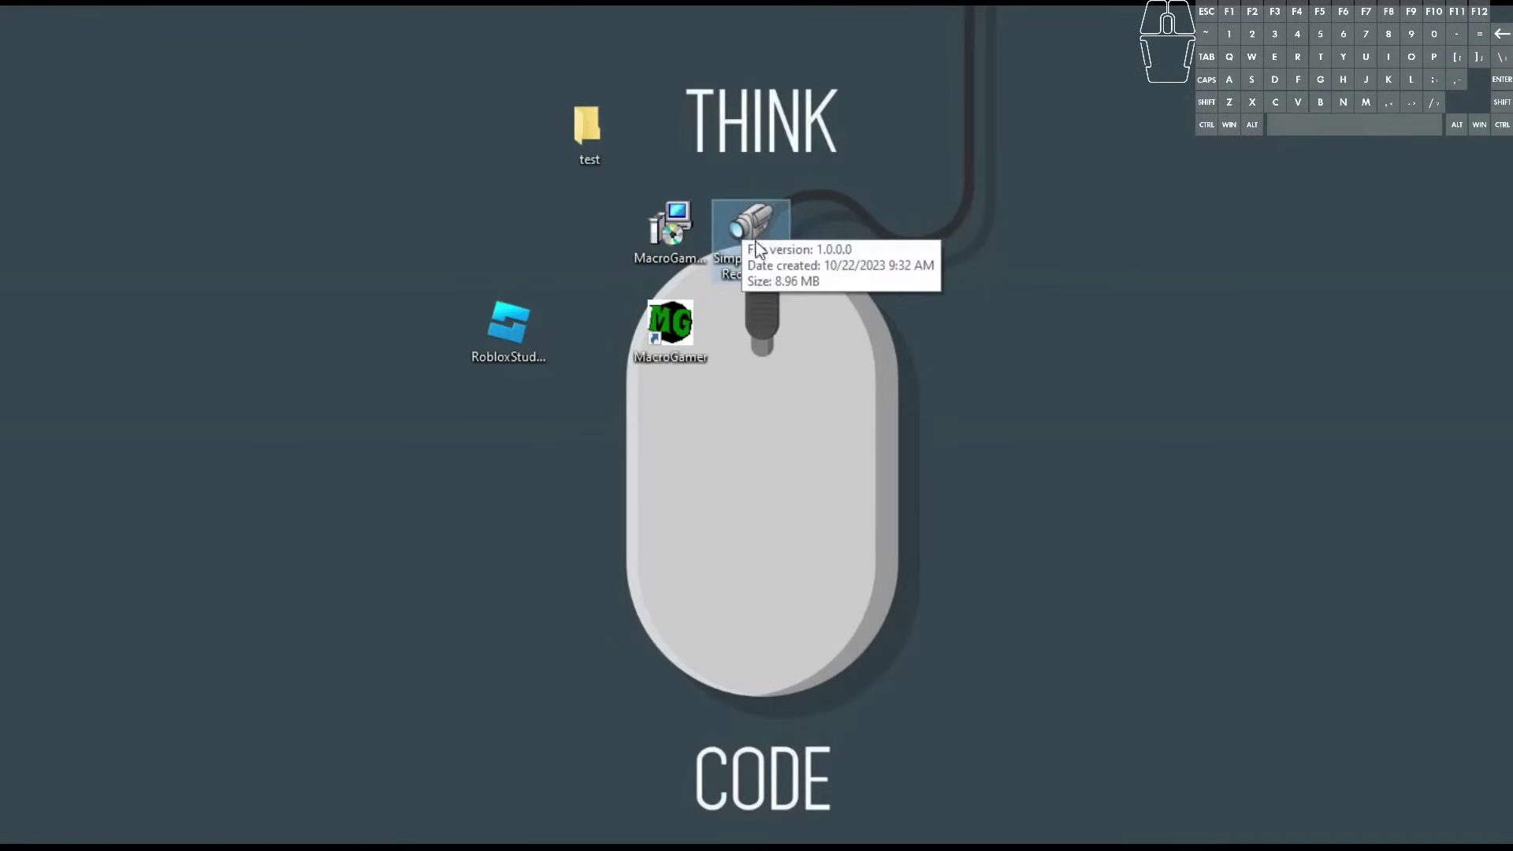
double_click(755, 236)
drag(229, 165, 669, 219)
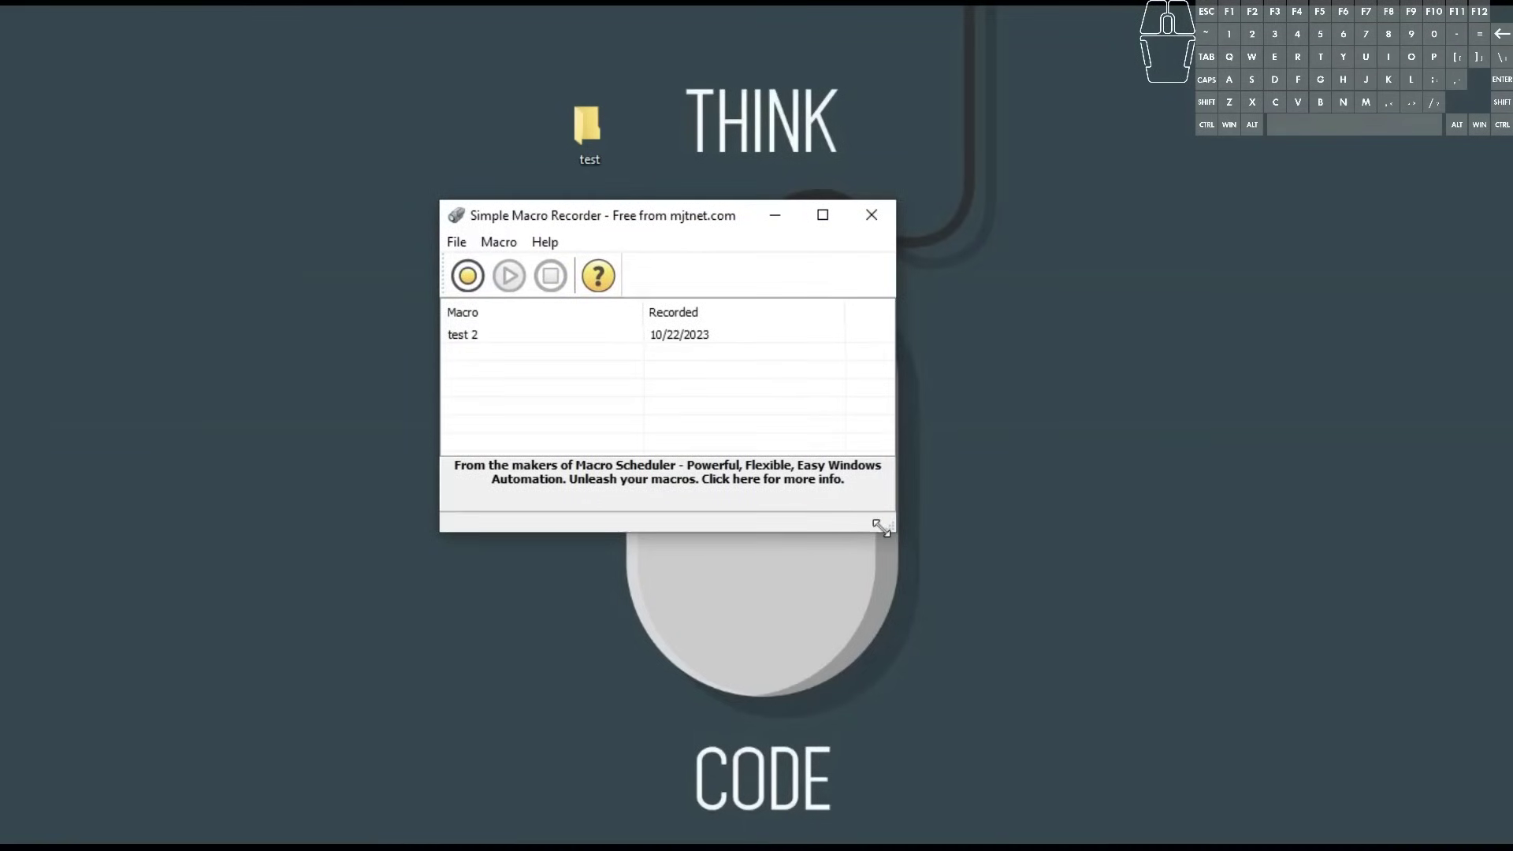
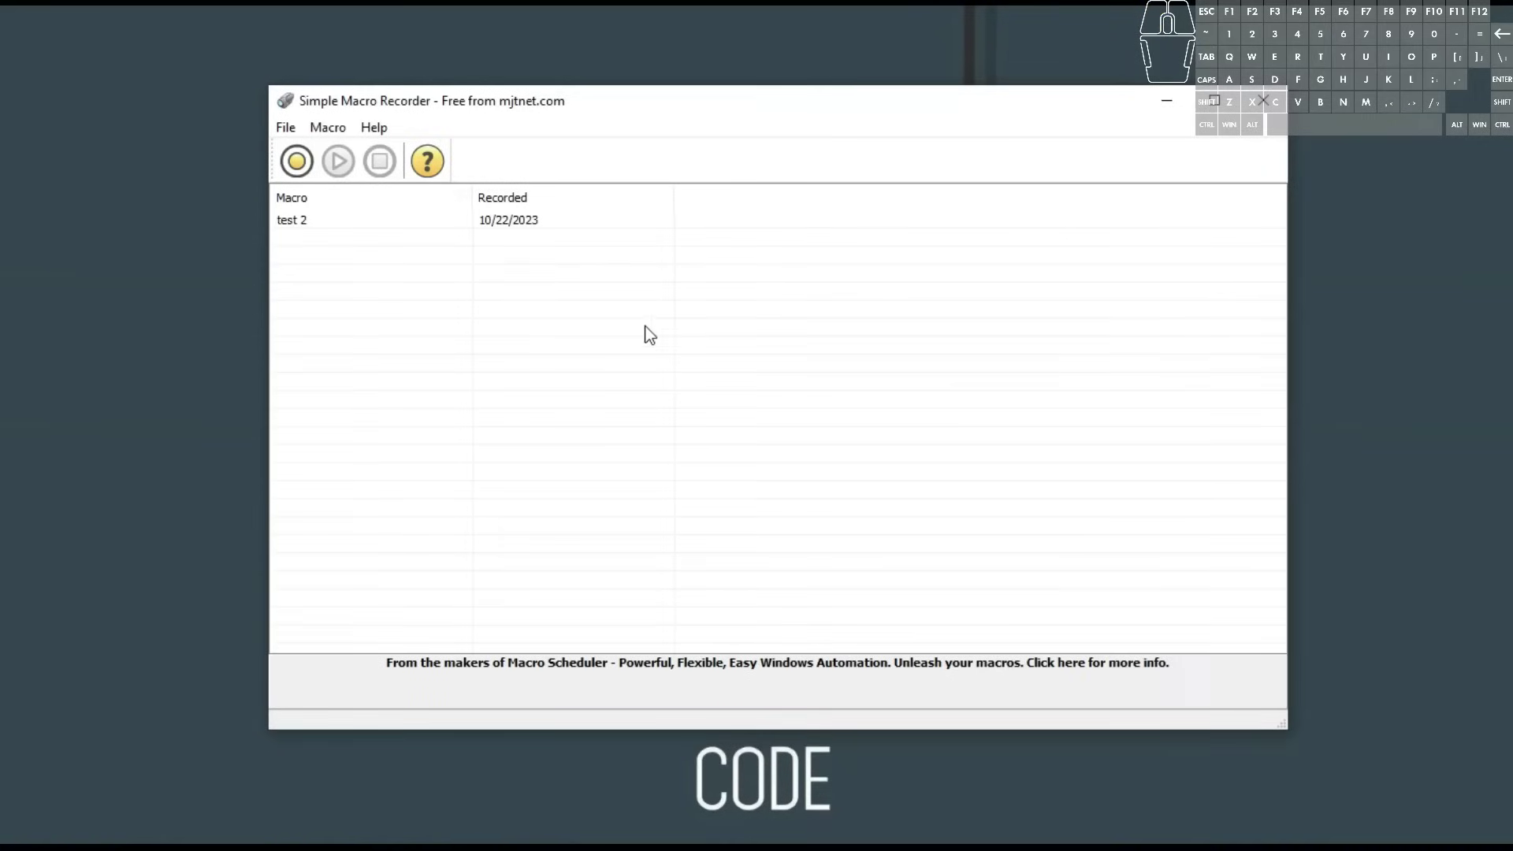
drag(506, 114, 524, 227)
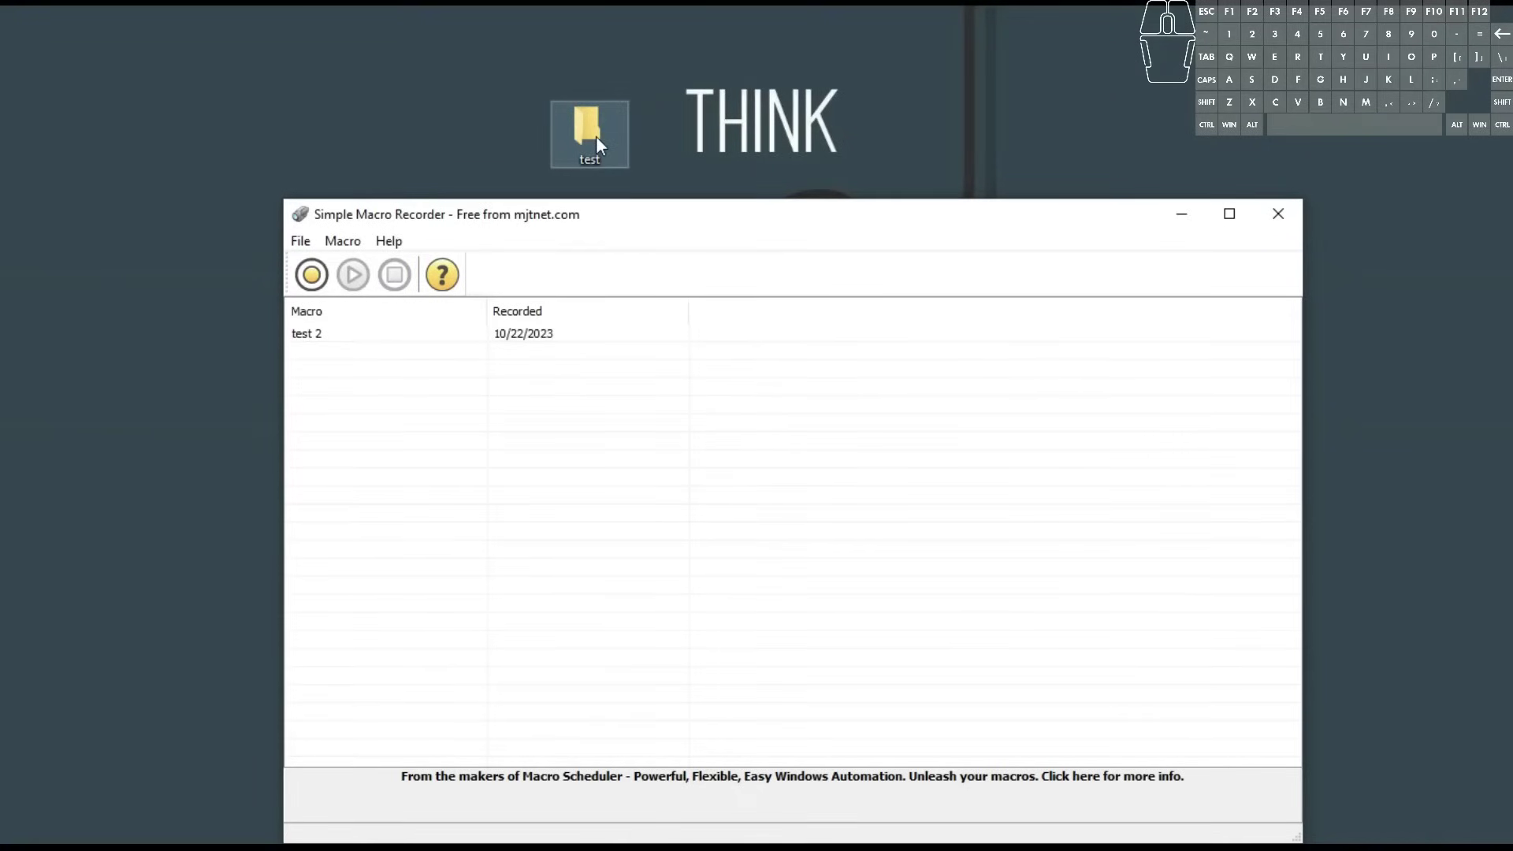
Glance at the macro commands list, then select the existing 'test 2' macro.
click(289, 246)
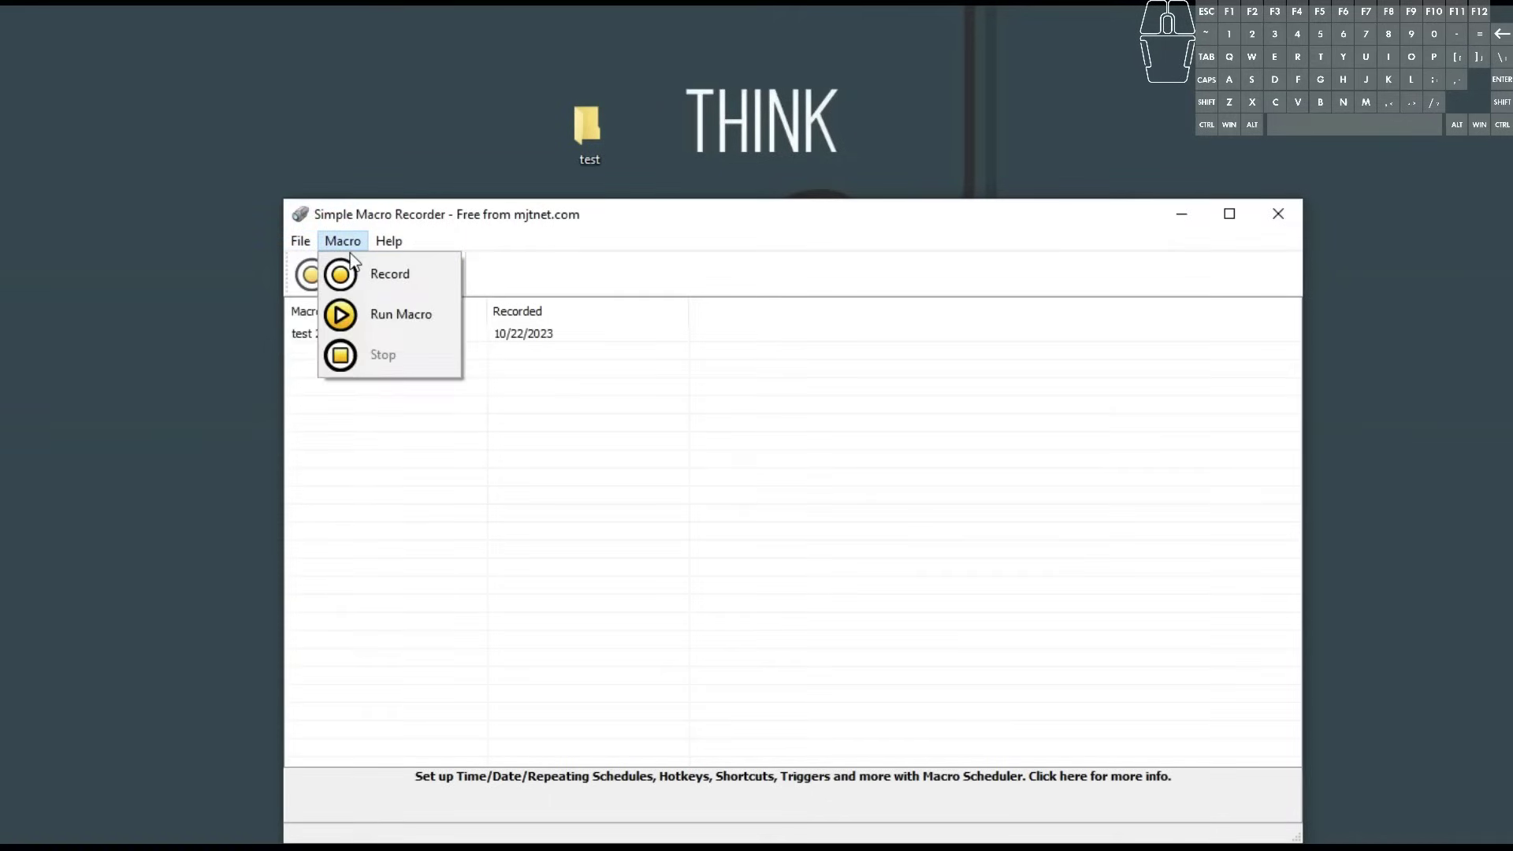
click(444, 321)
click(930, 416)
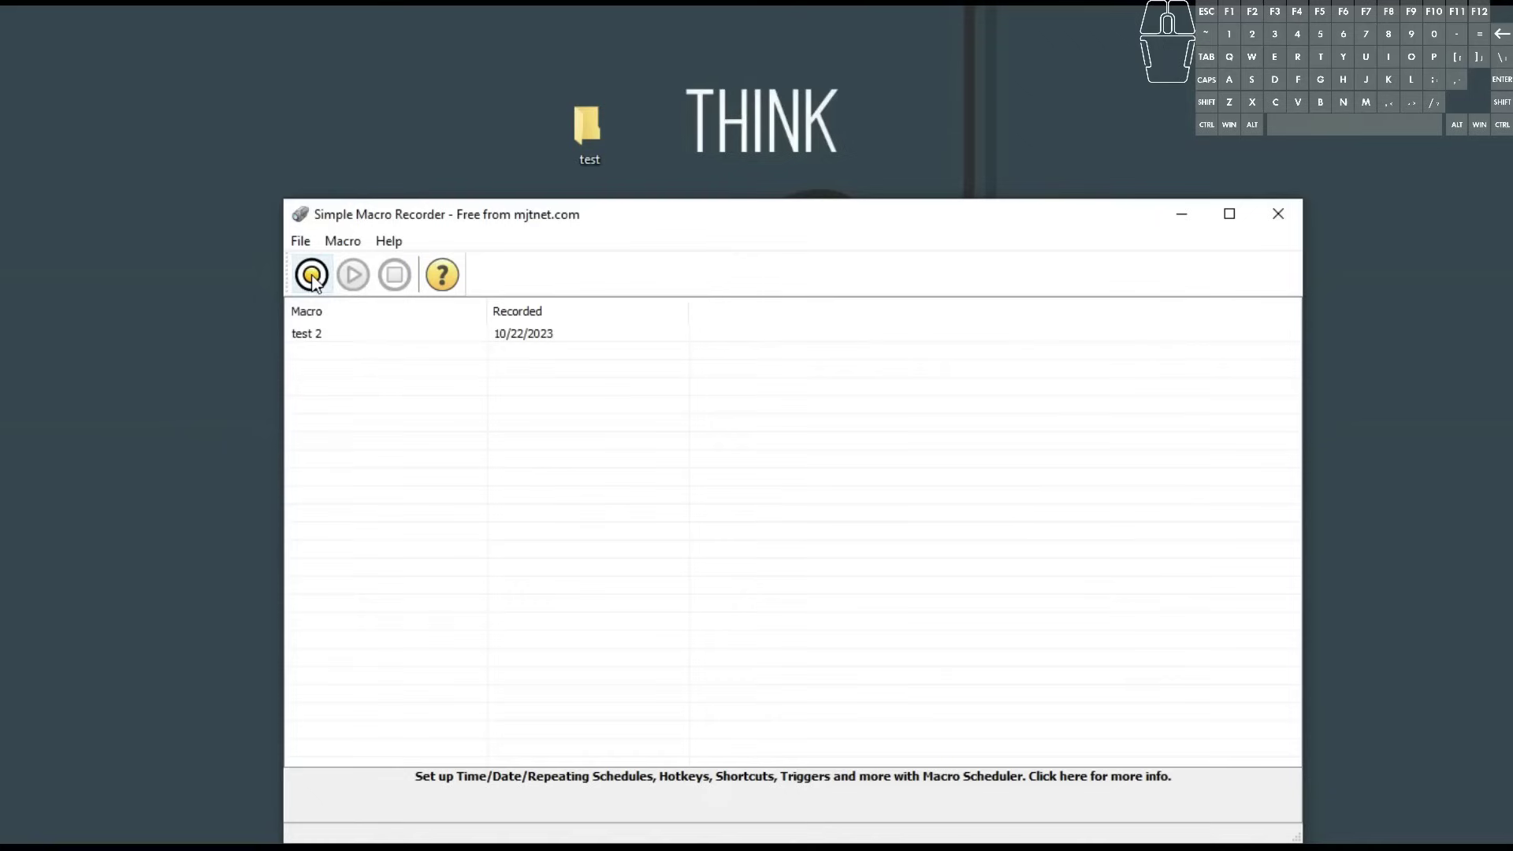
click(325, 345)
View the read-only Script Preview of 'test 2' and close it.
double_click(325, 343)
right_click(325, 343)
click(399, 443)
middle_click(662, 535)
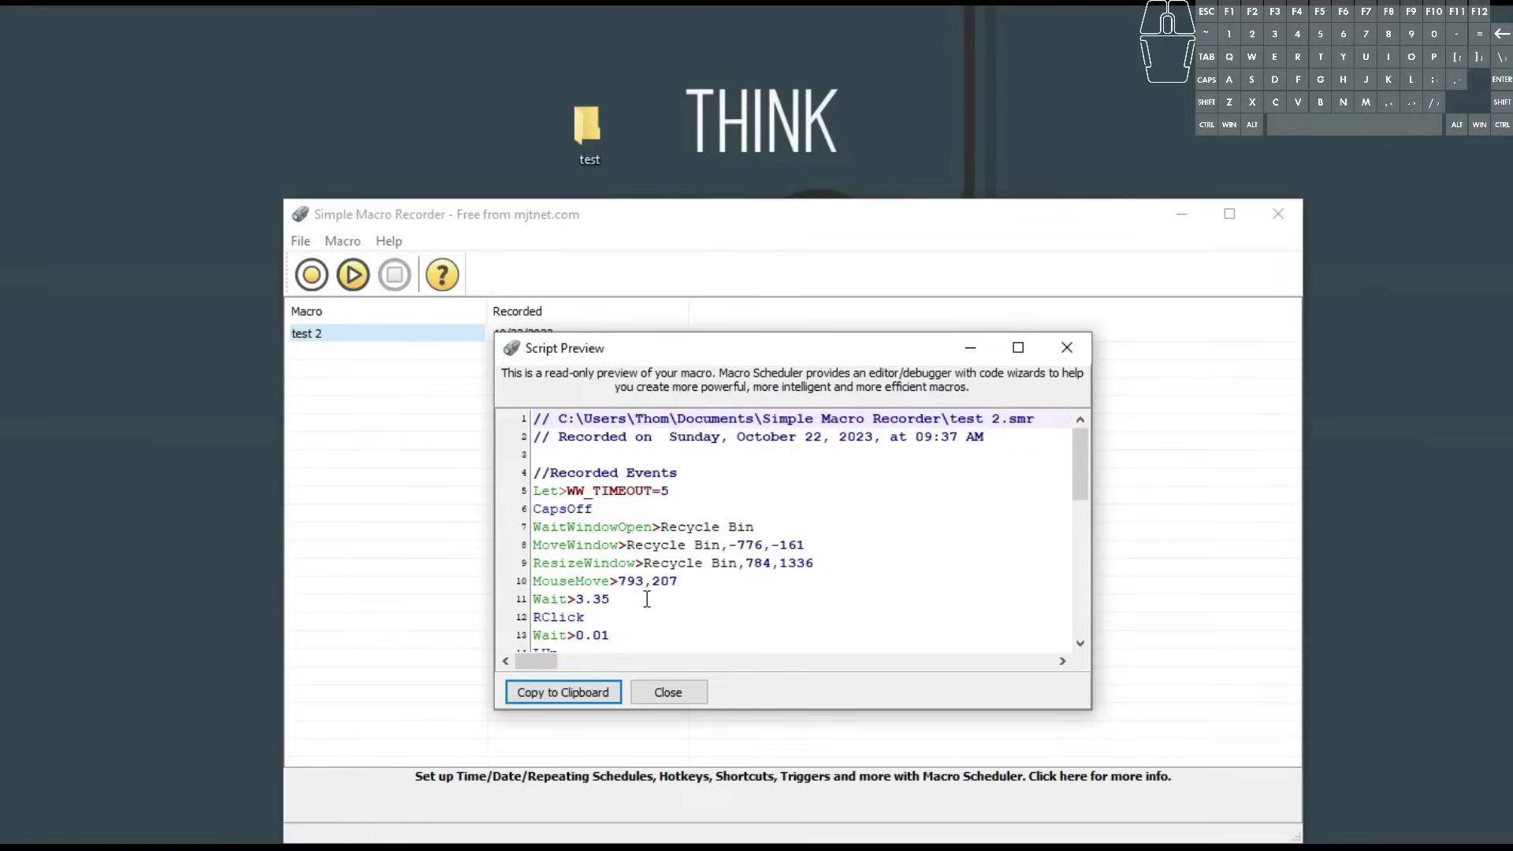
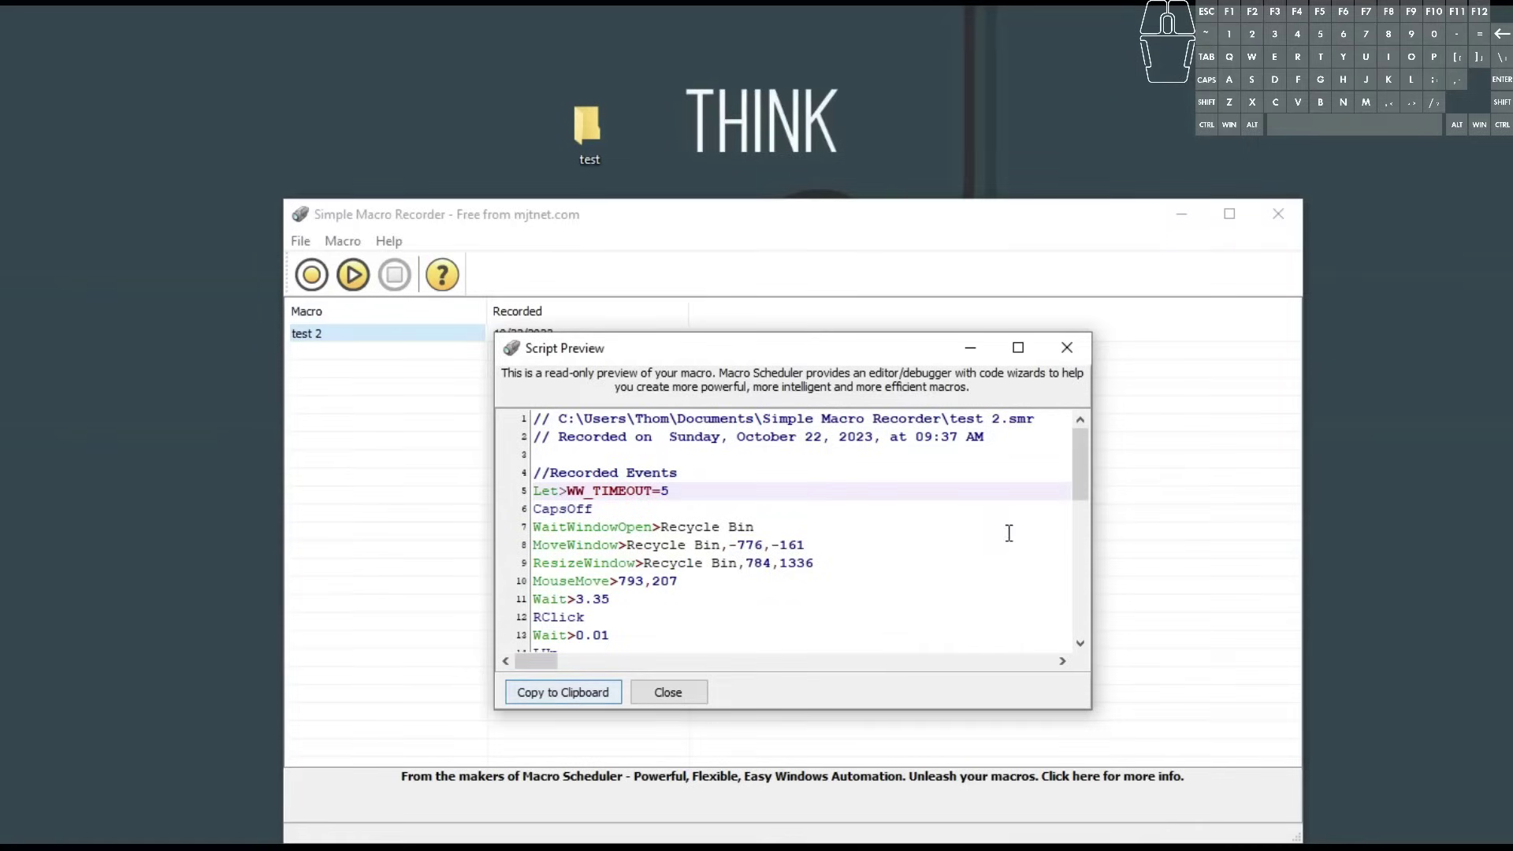
click(1067, 360)
Delete the 'test 2' macro and confirm, leaving the list empty.
right_click(397, 333)
click(467, 402)
click(832, 490)
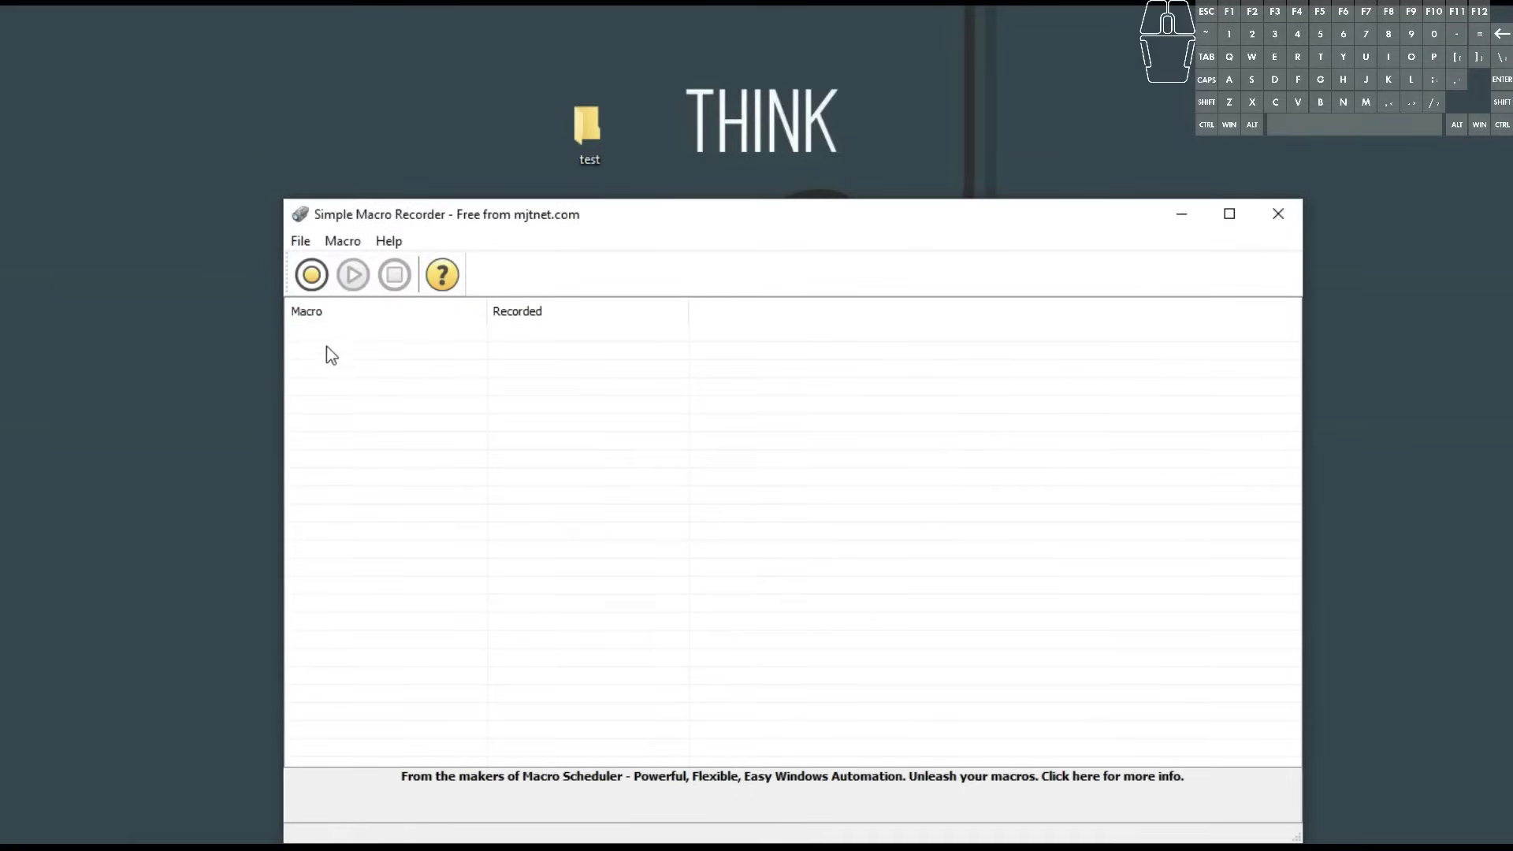
Start a new recording named 'yt test 1', keeping S as the stop-recording key.
click(318, 277)
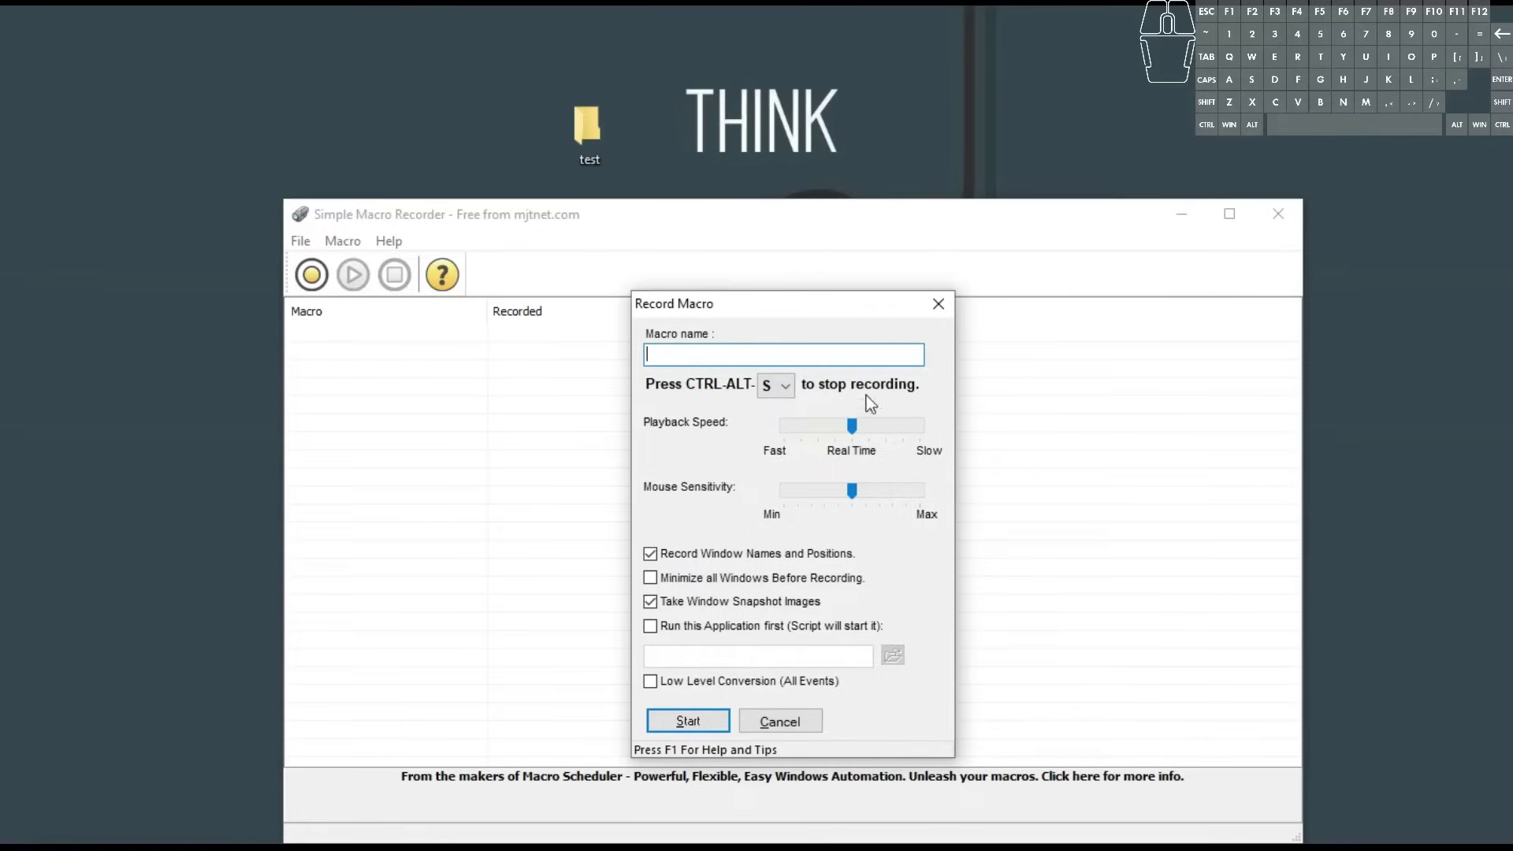
key(space)
key(1)
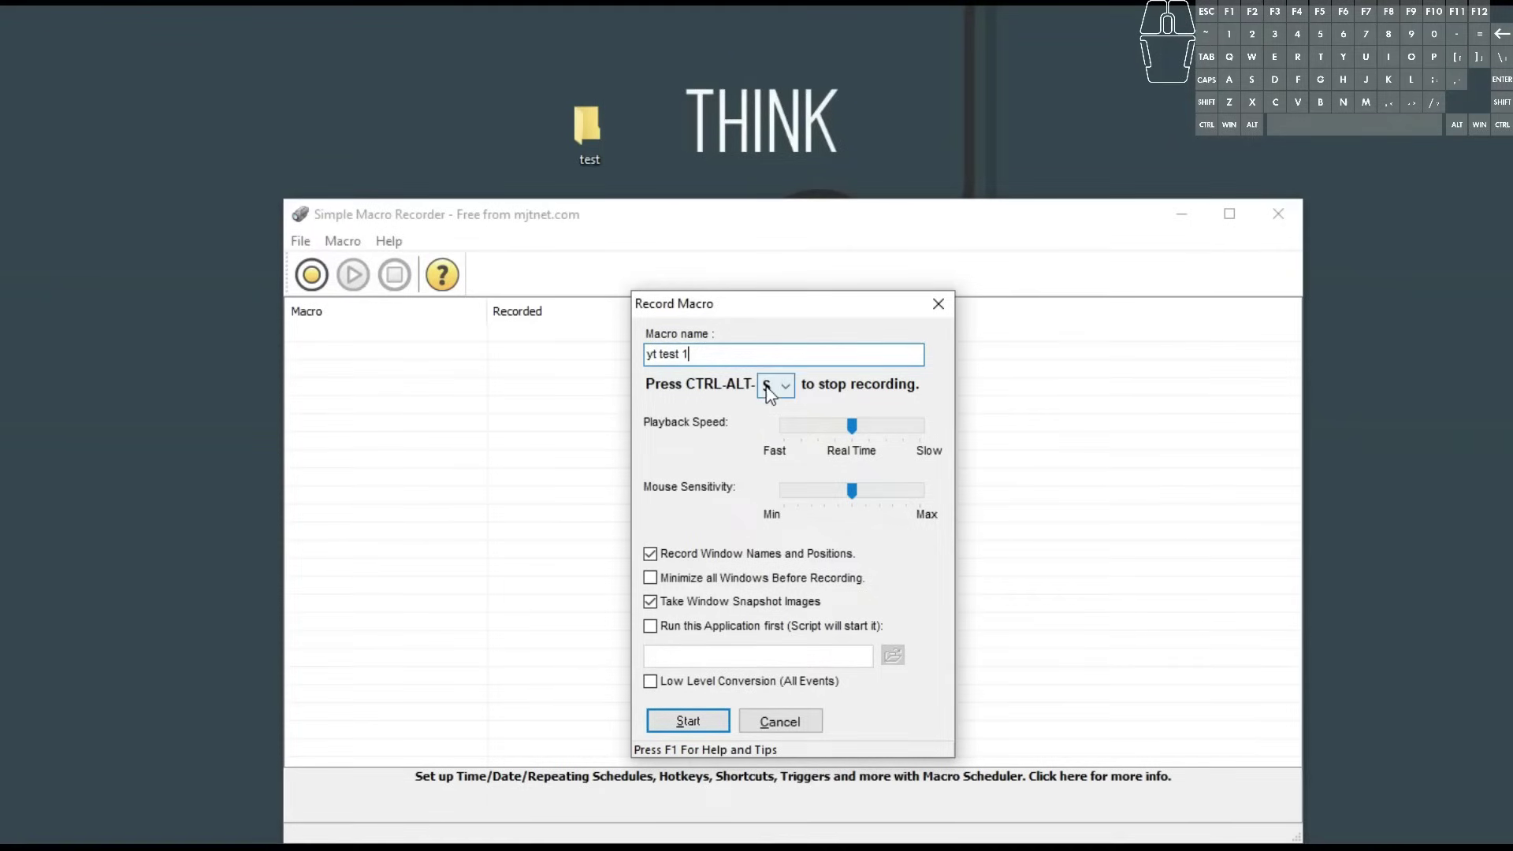
click(794, 393)
click(846, 390)
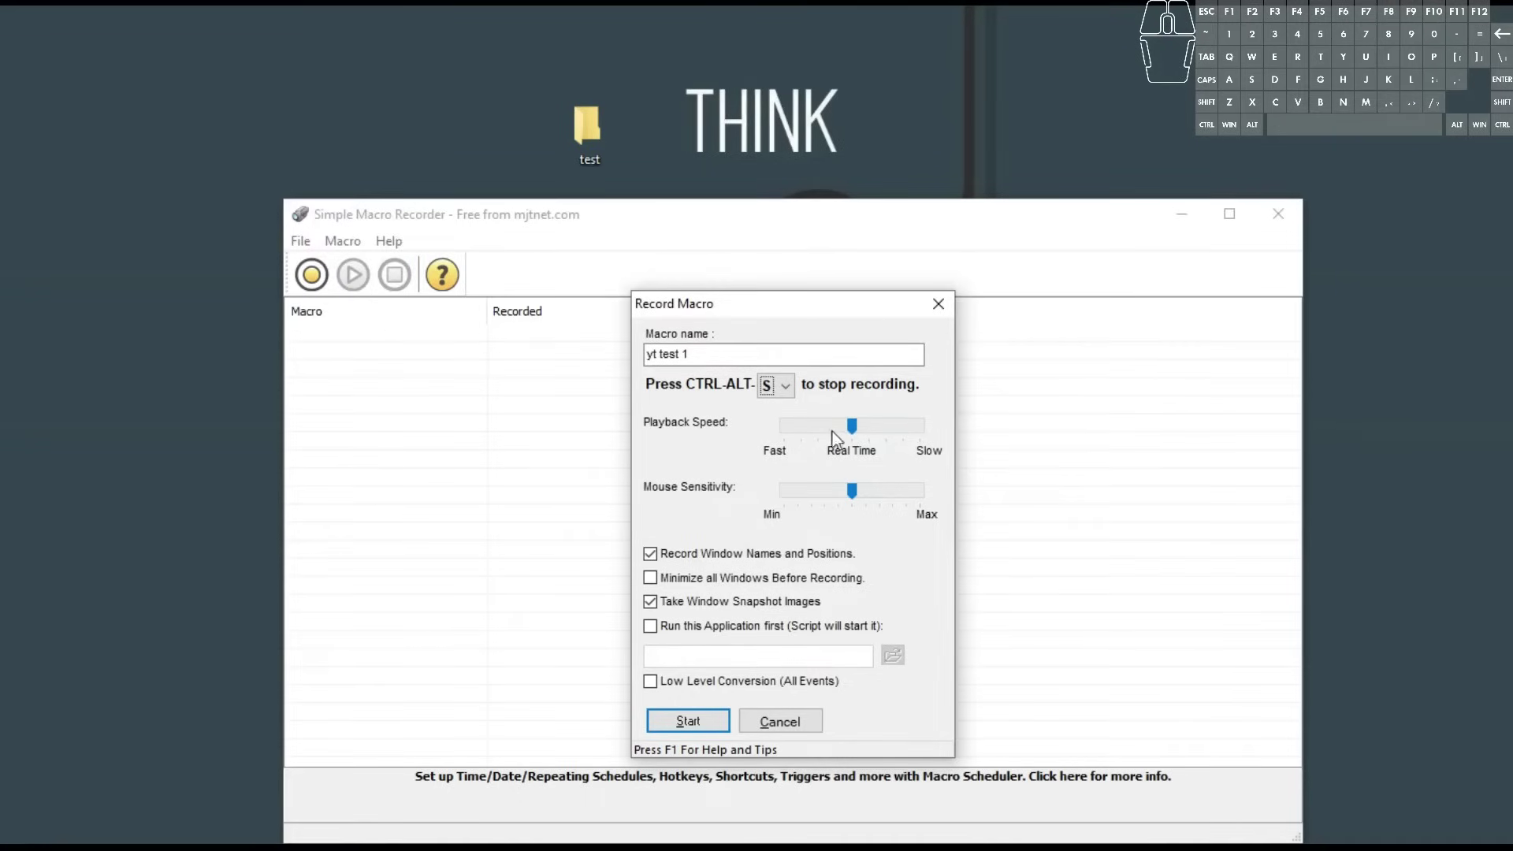
Set playback speed to Fast, minimize all windows before recording, and start.
drag(858, 437, 786, 439)
click(704, 451)
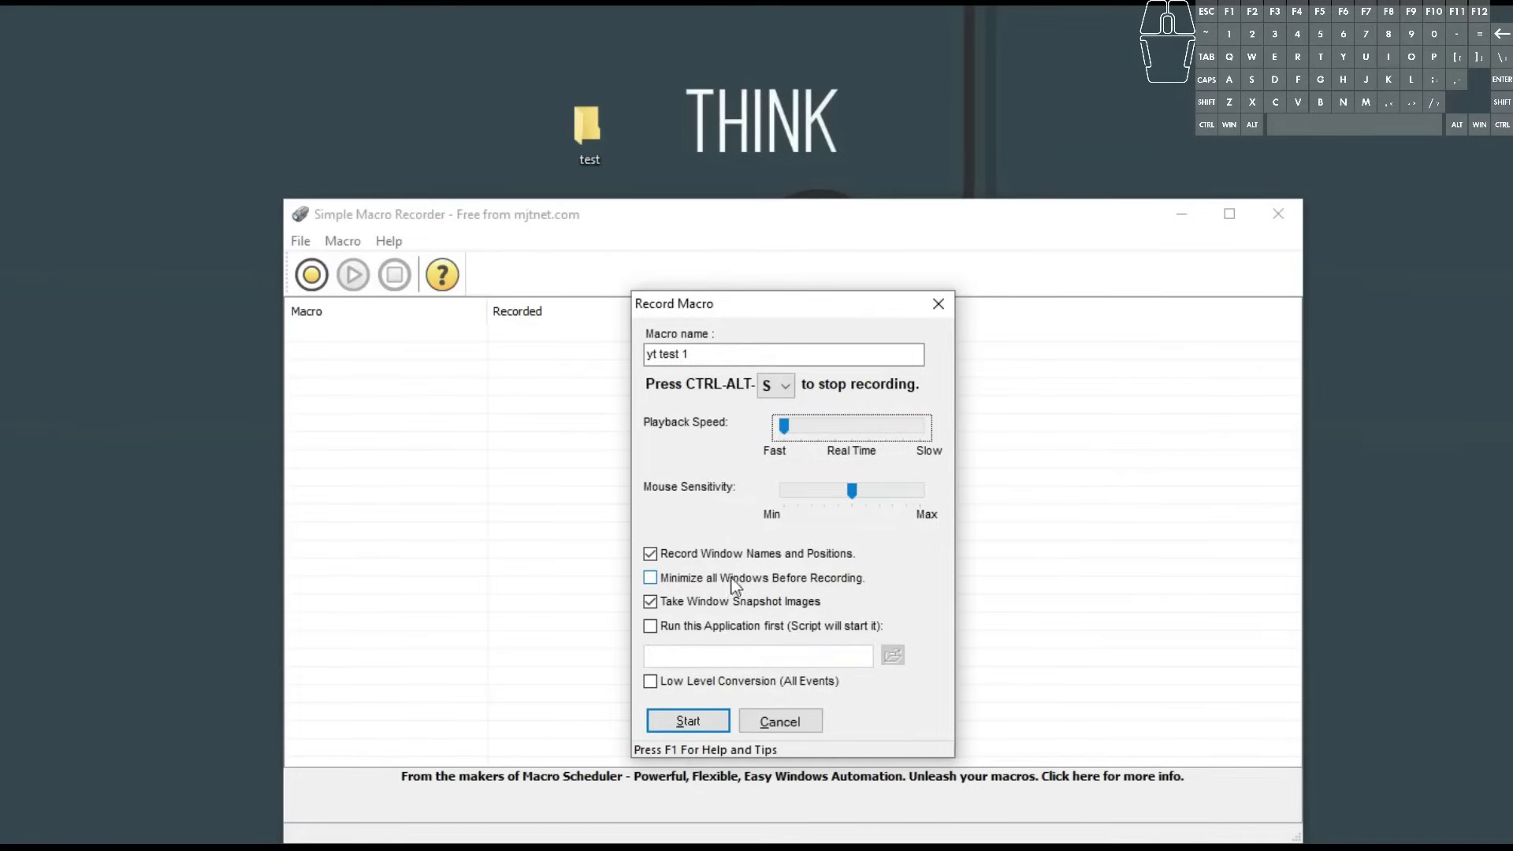
click(710, 590)
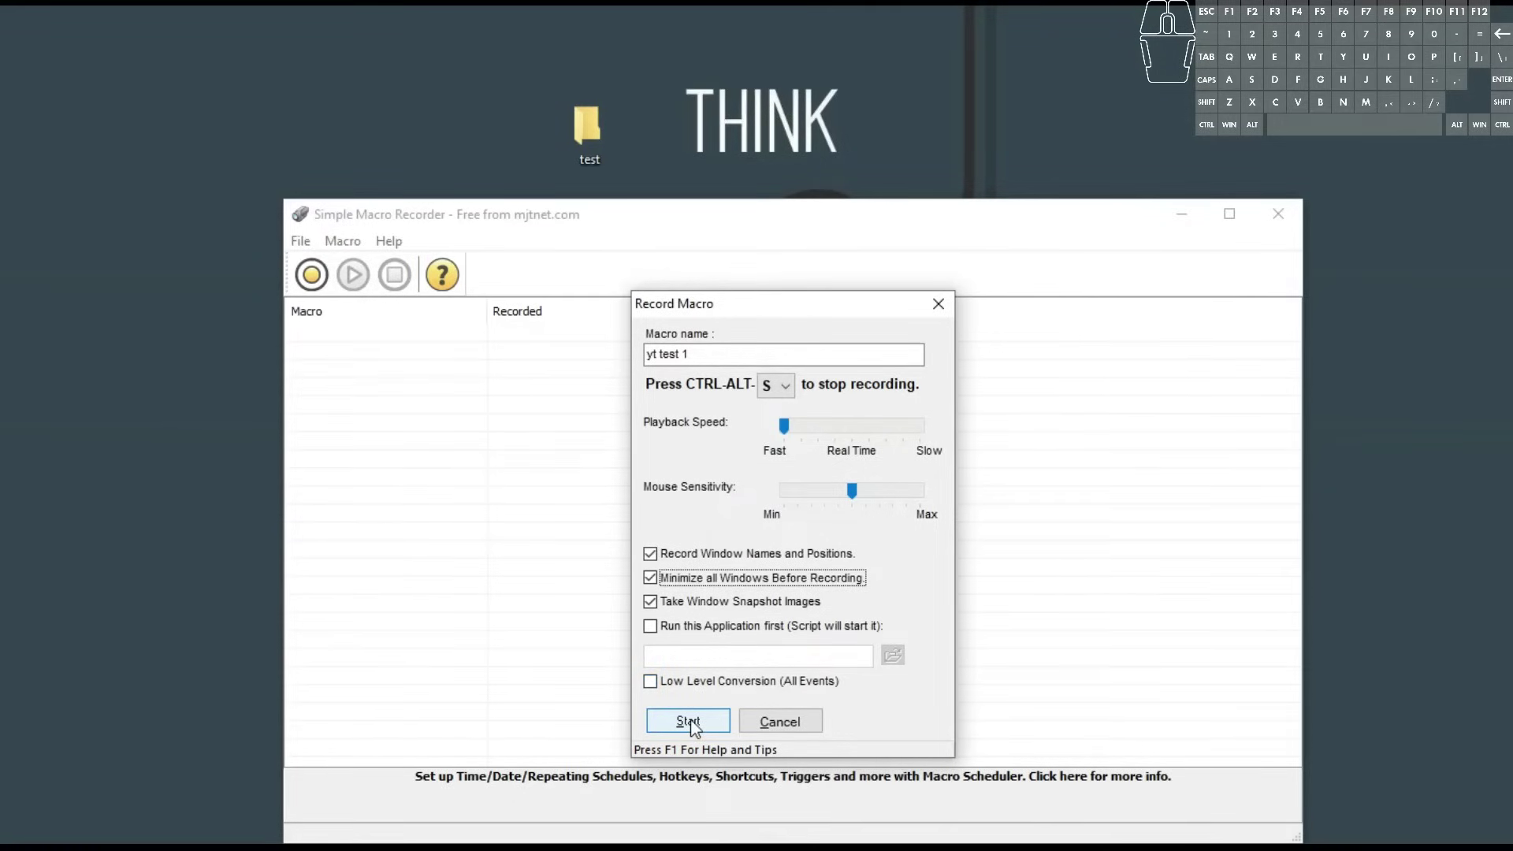
click(696, 727)
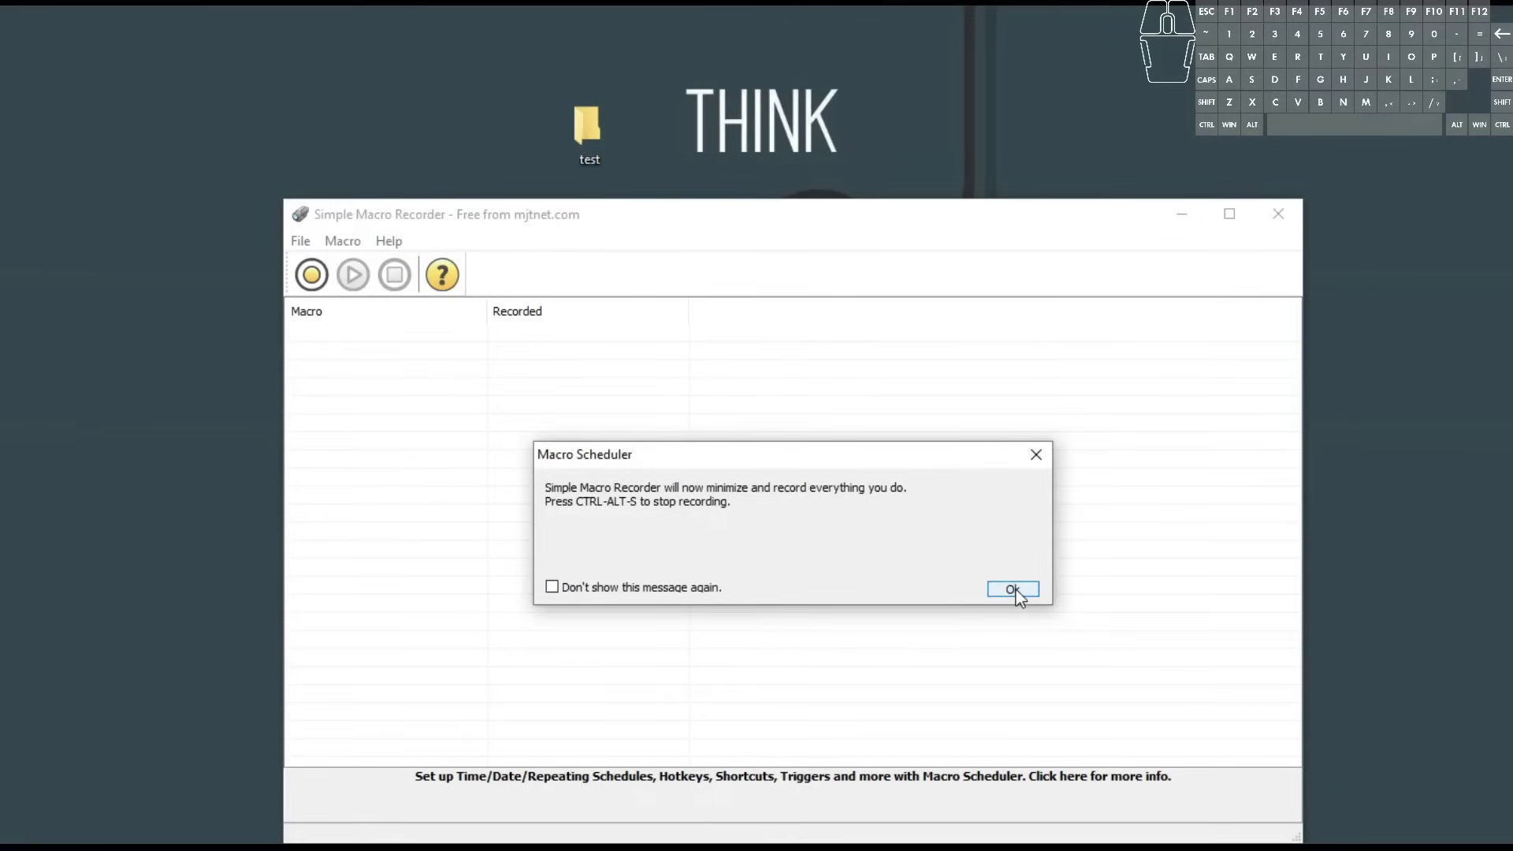
Acknowledge the recording notice so the recorder hides and recording begins.
click(589, 591)
click(637, 592)
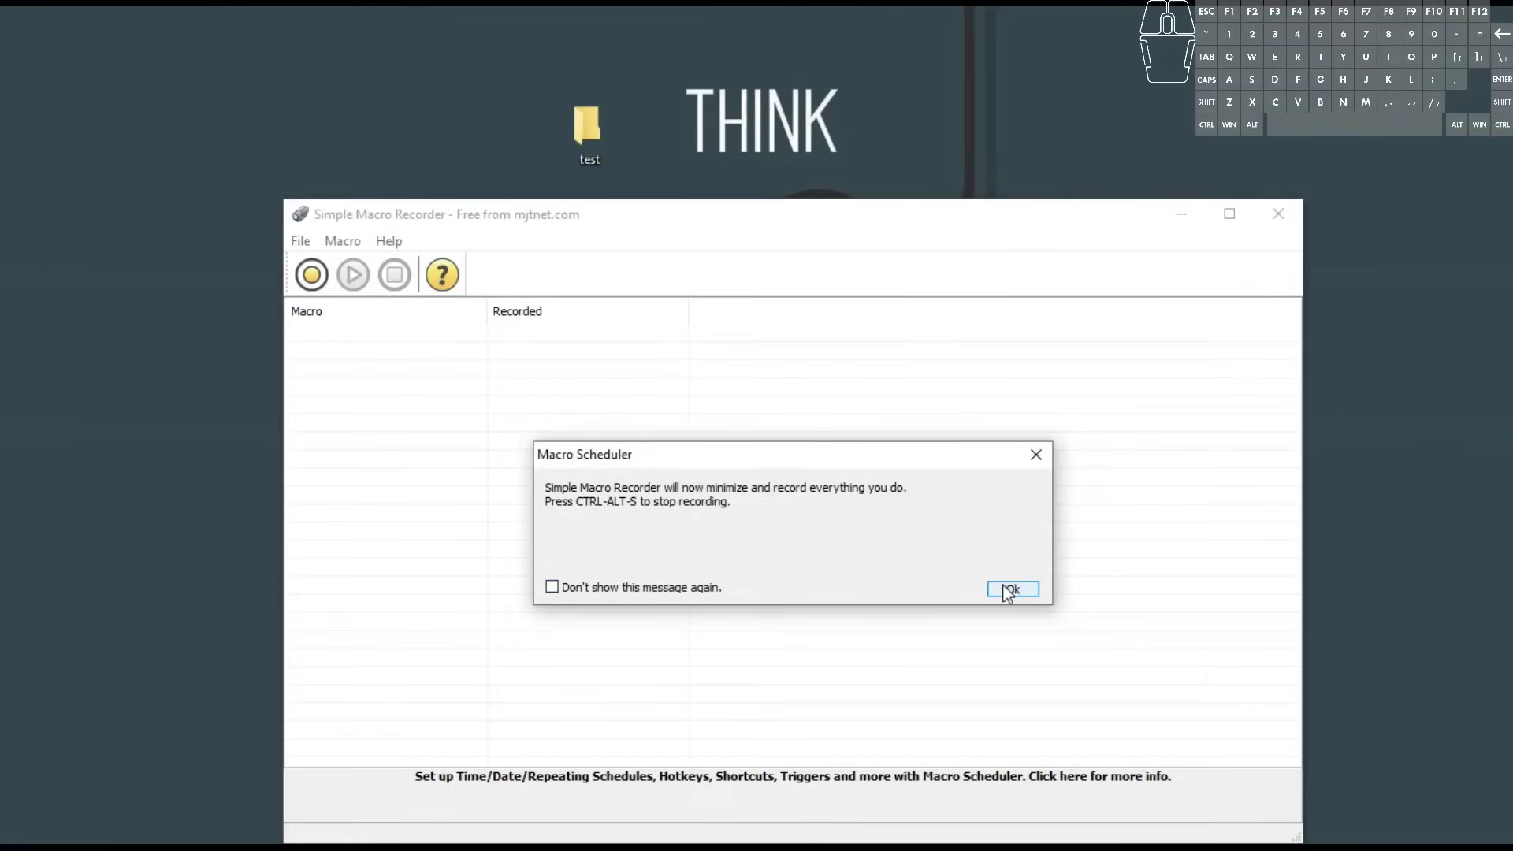
click(1008, 592)
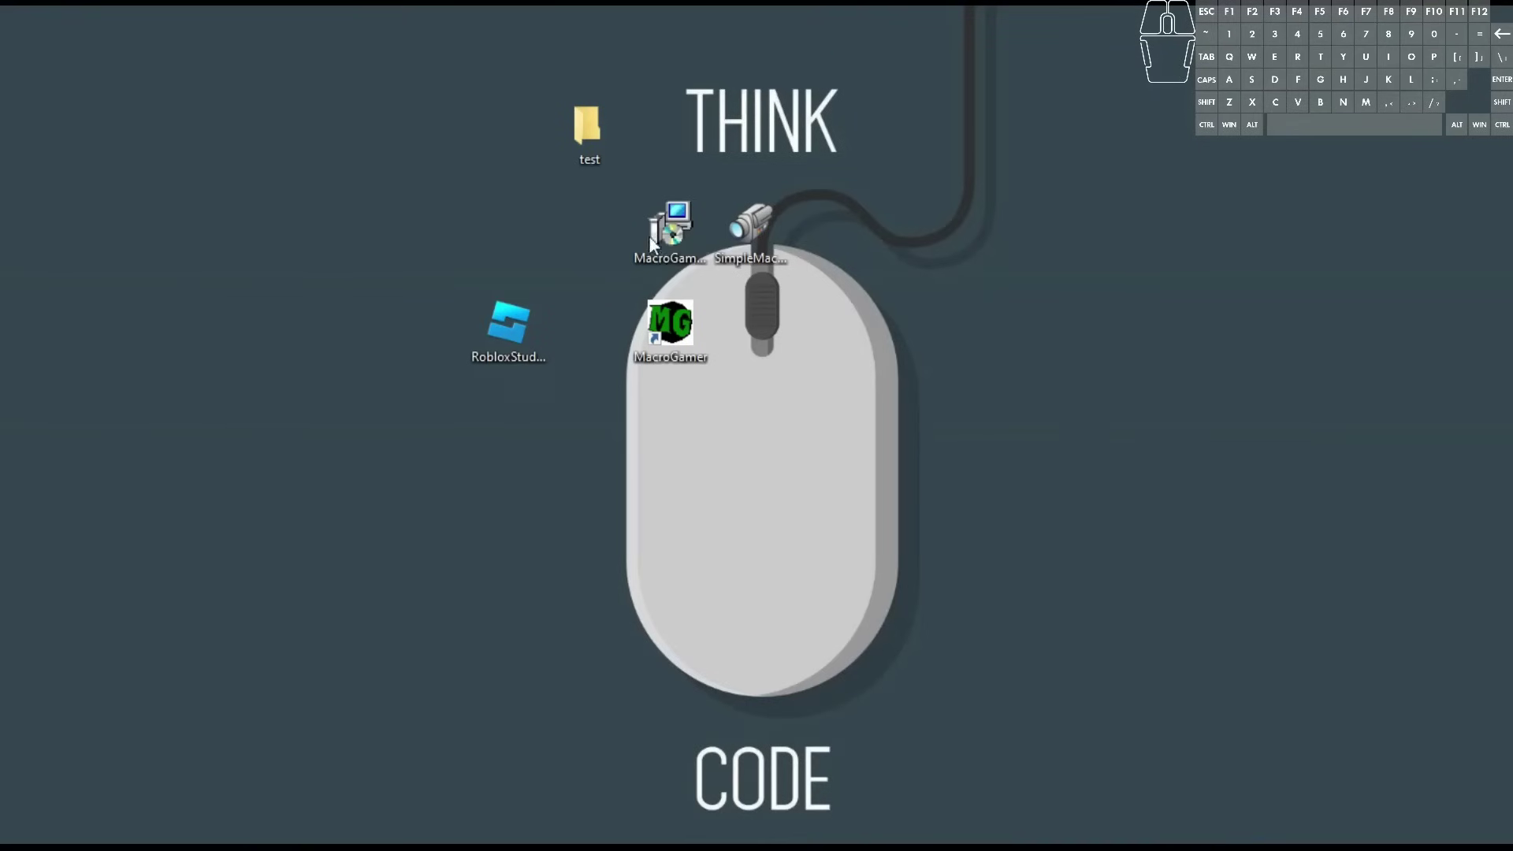
Delete the test folder from the desktop and stop recording with Ctrl+Alt+S.
right_click(599, 128)
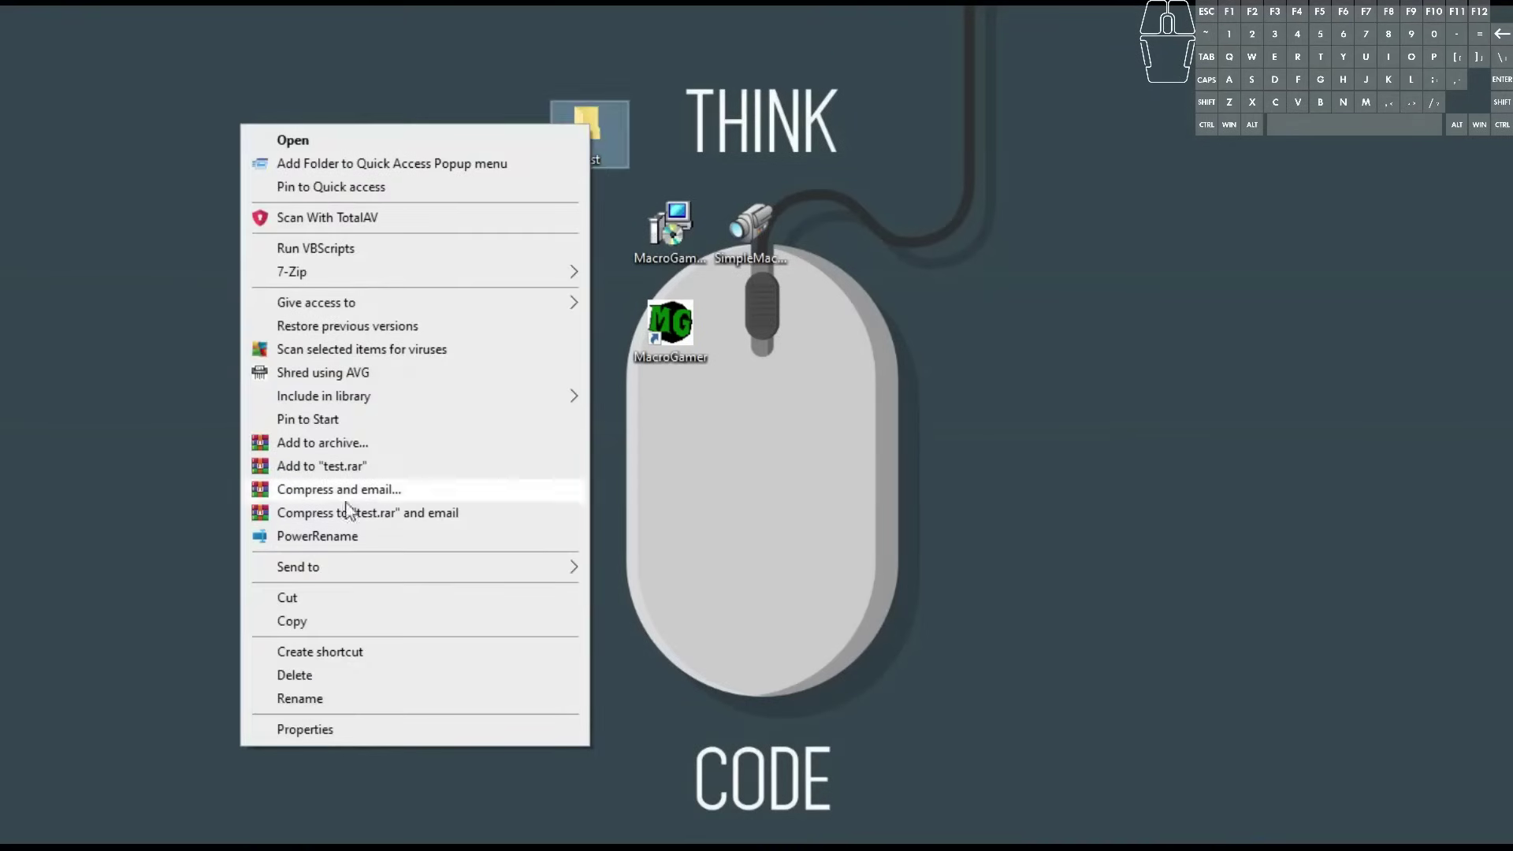
click(348, 683)
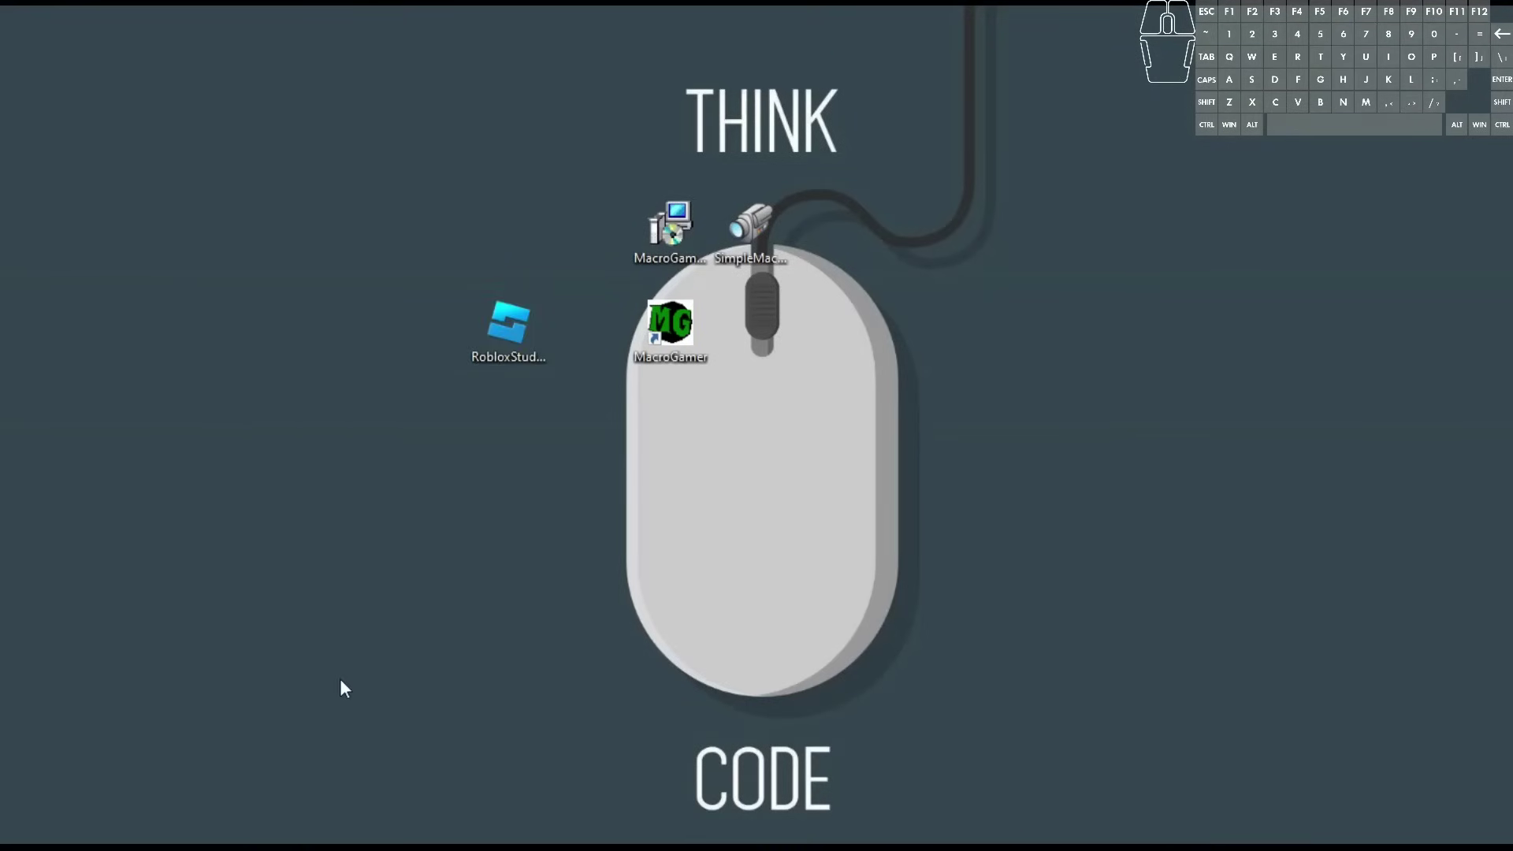
key(ctrl+alt+s)
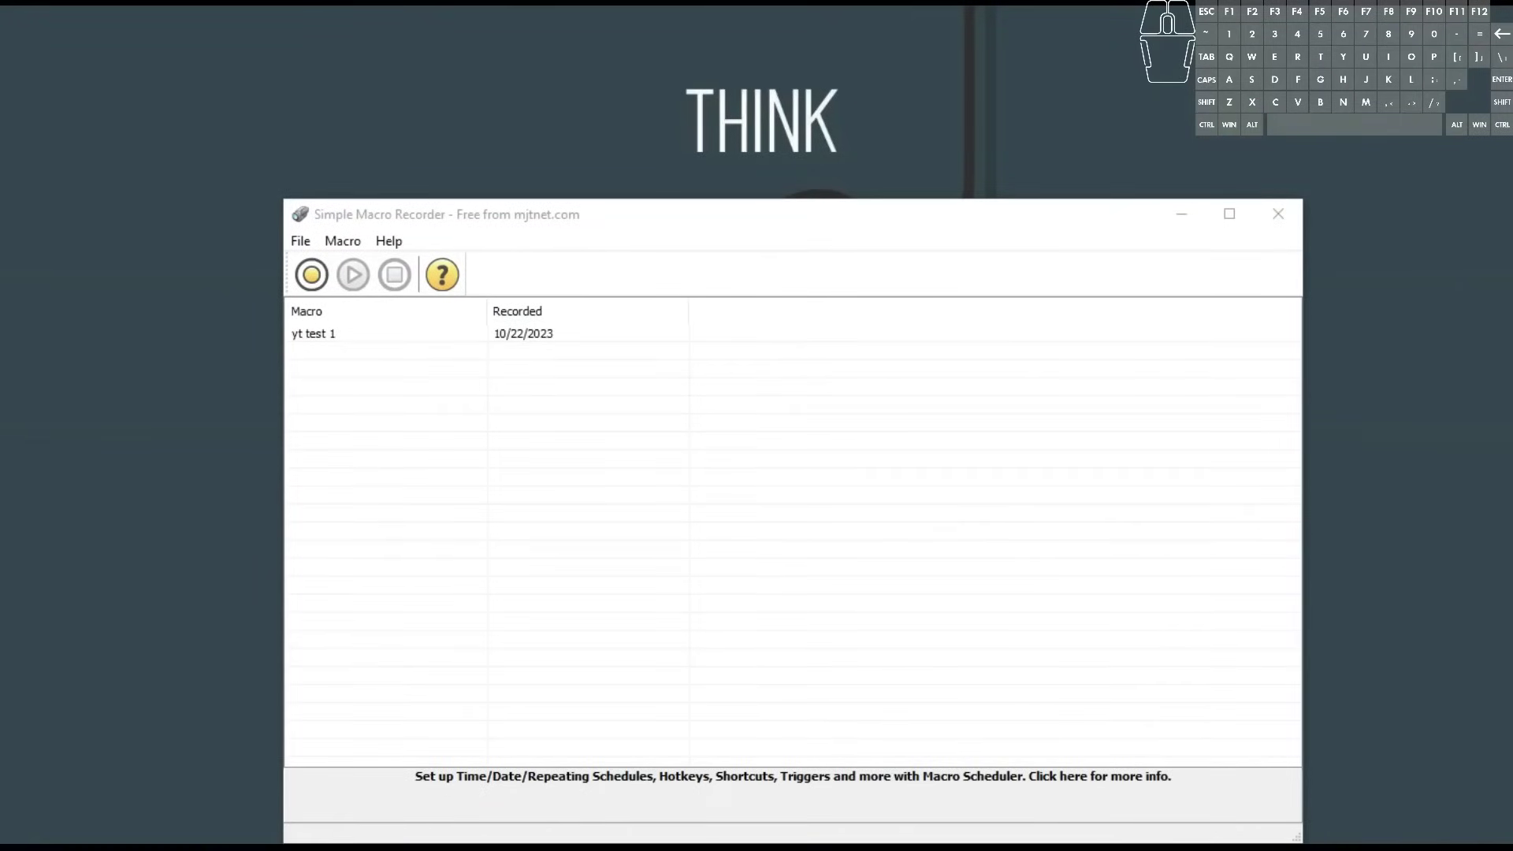
Open the Script Preview of the recorded 'yt test 1' macro.
click(314, 338)
right_click(341, 340)
click(405, 433)
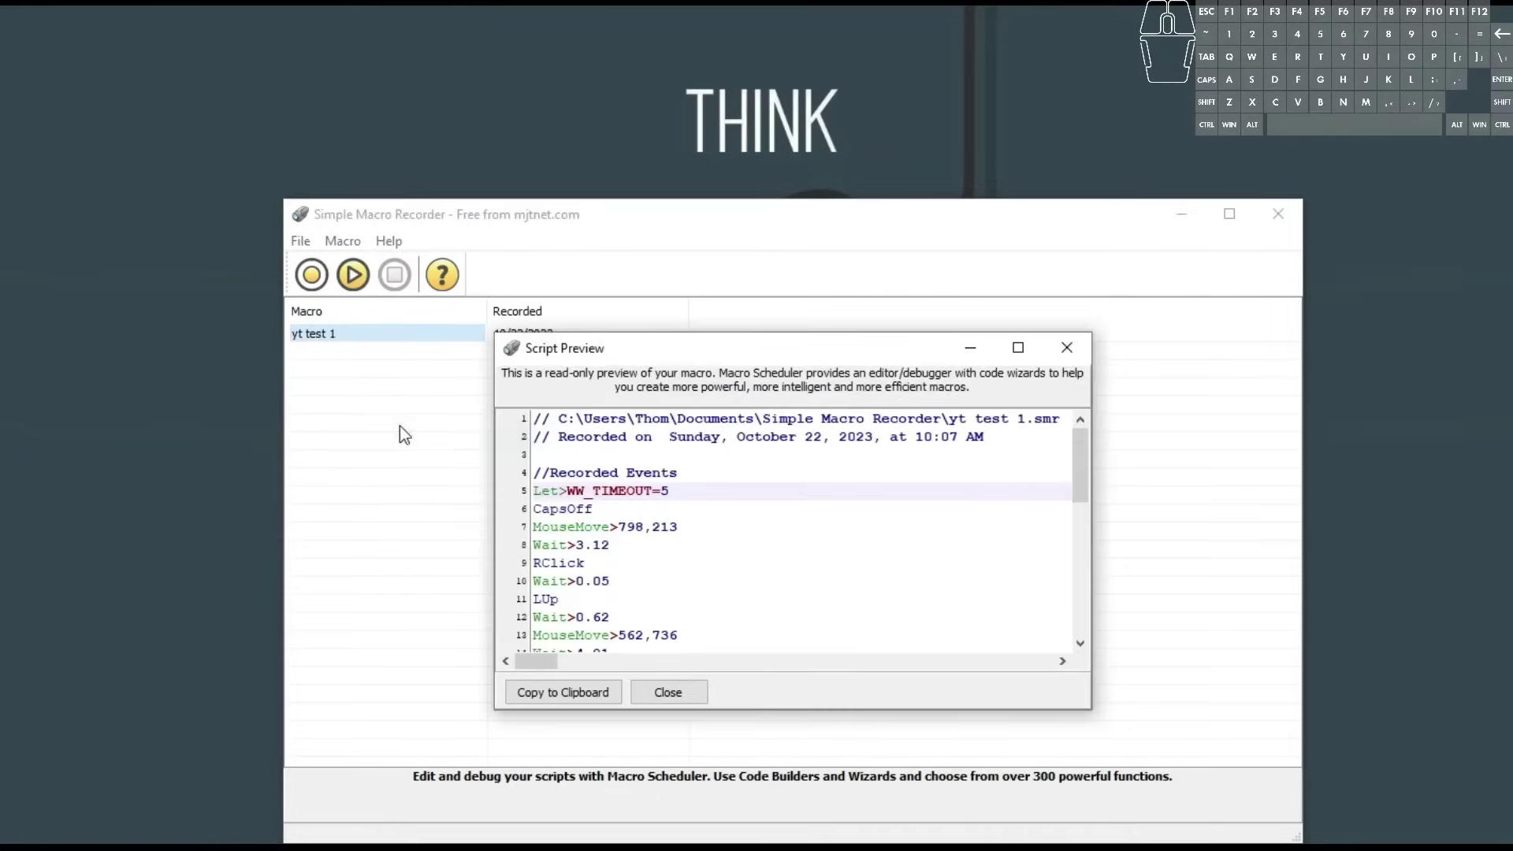
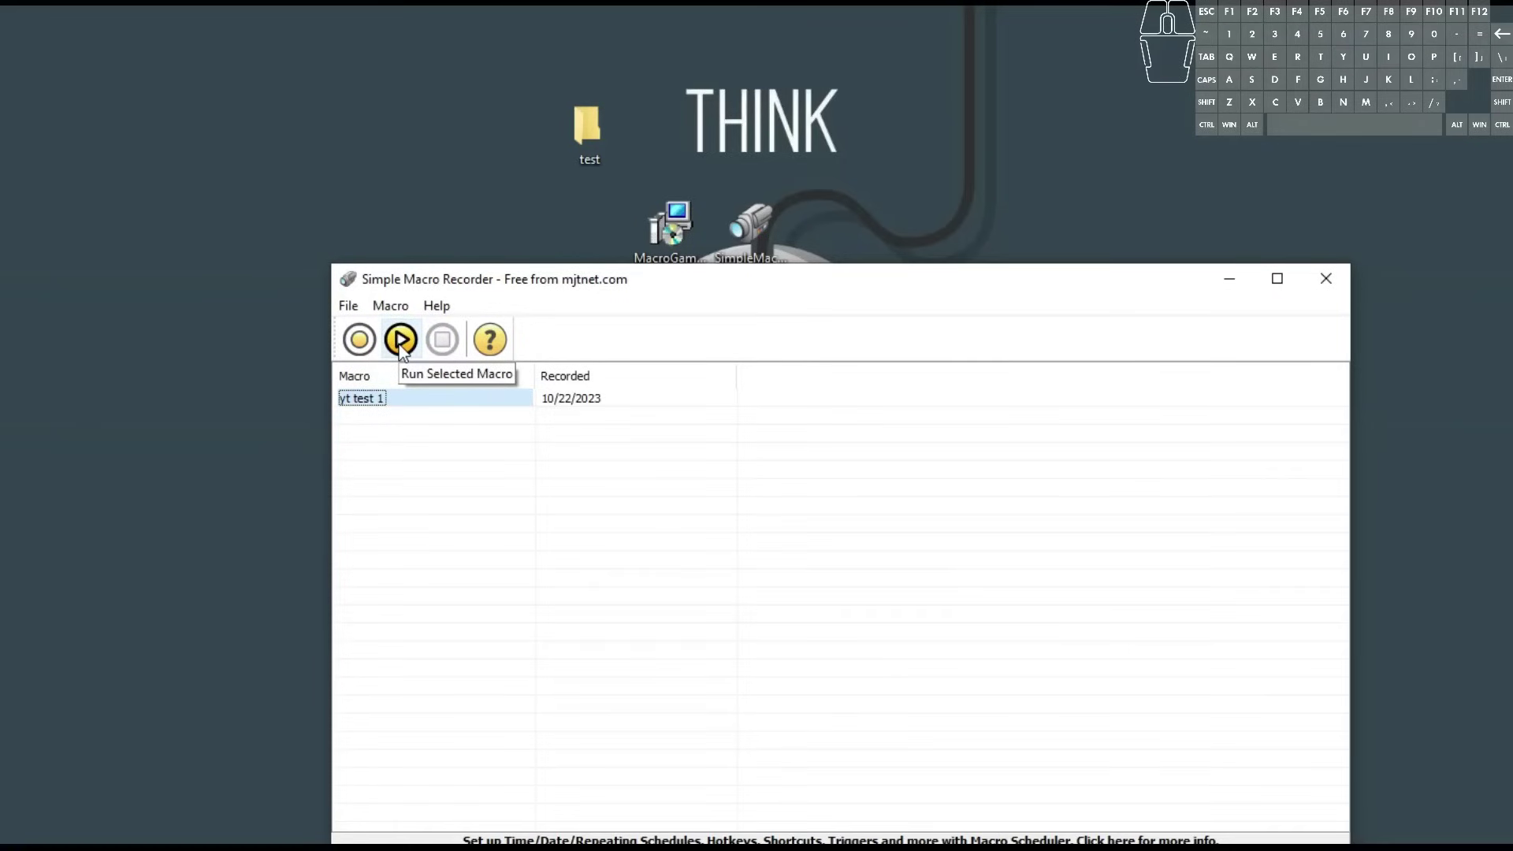
Run the 'yt test 1' macro and confirm playback.
click(405, 353)
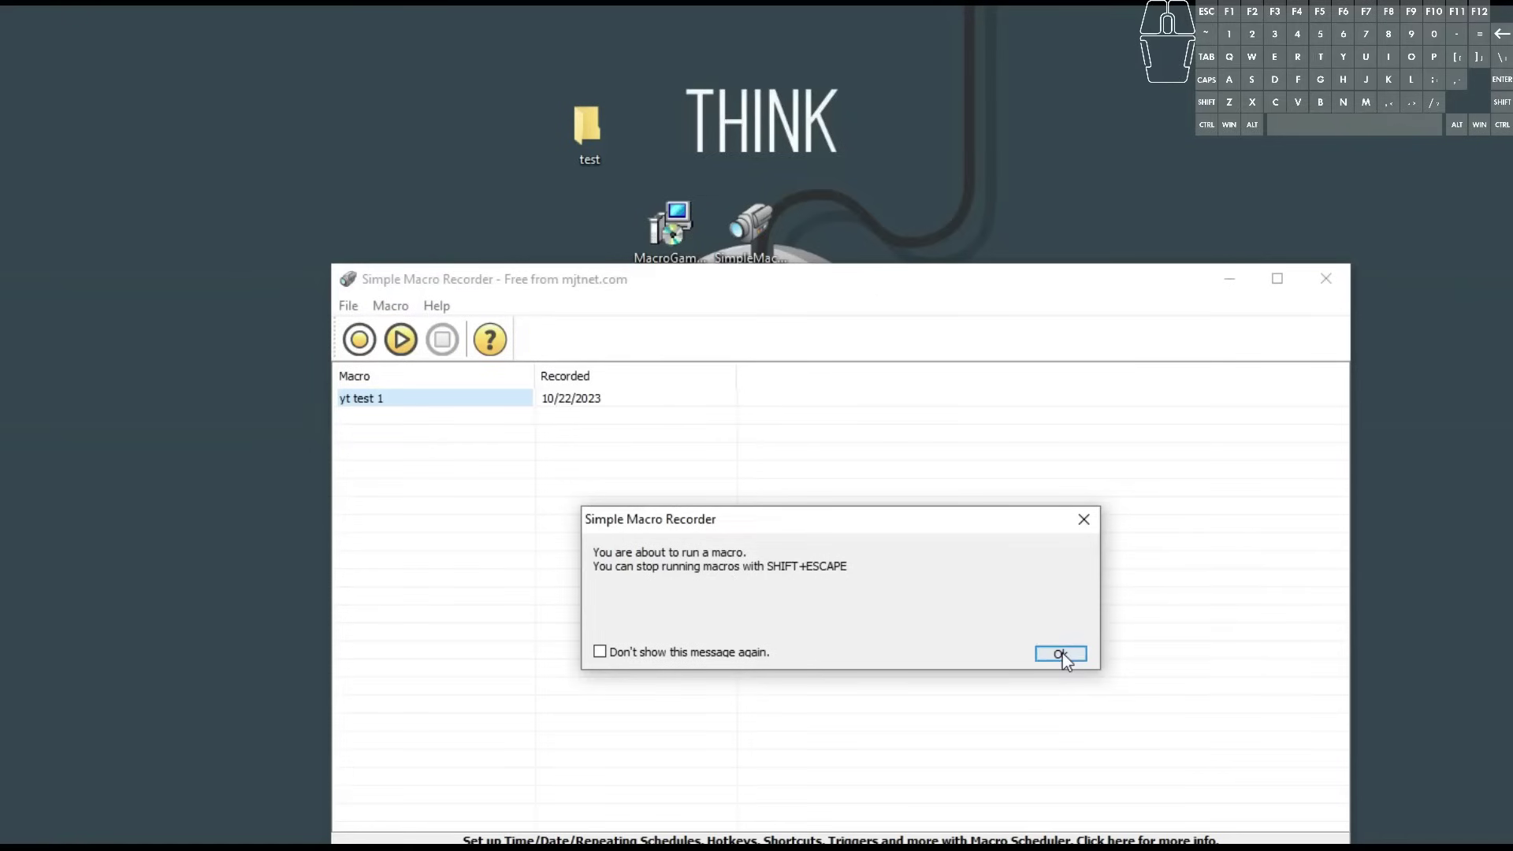
click(1069, 663)
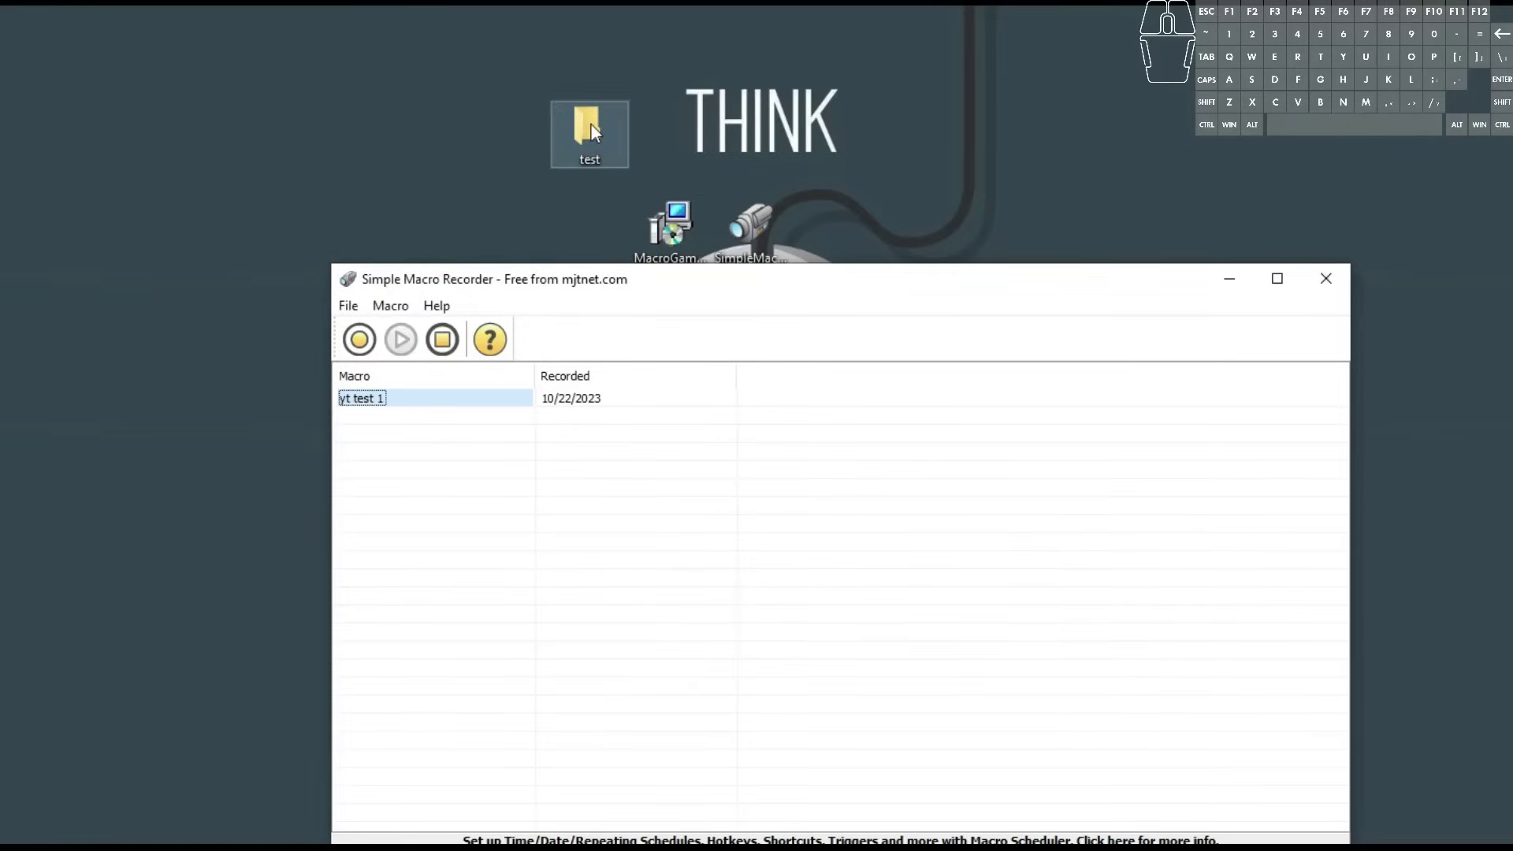
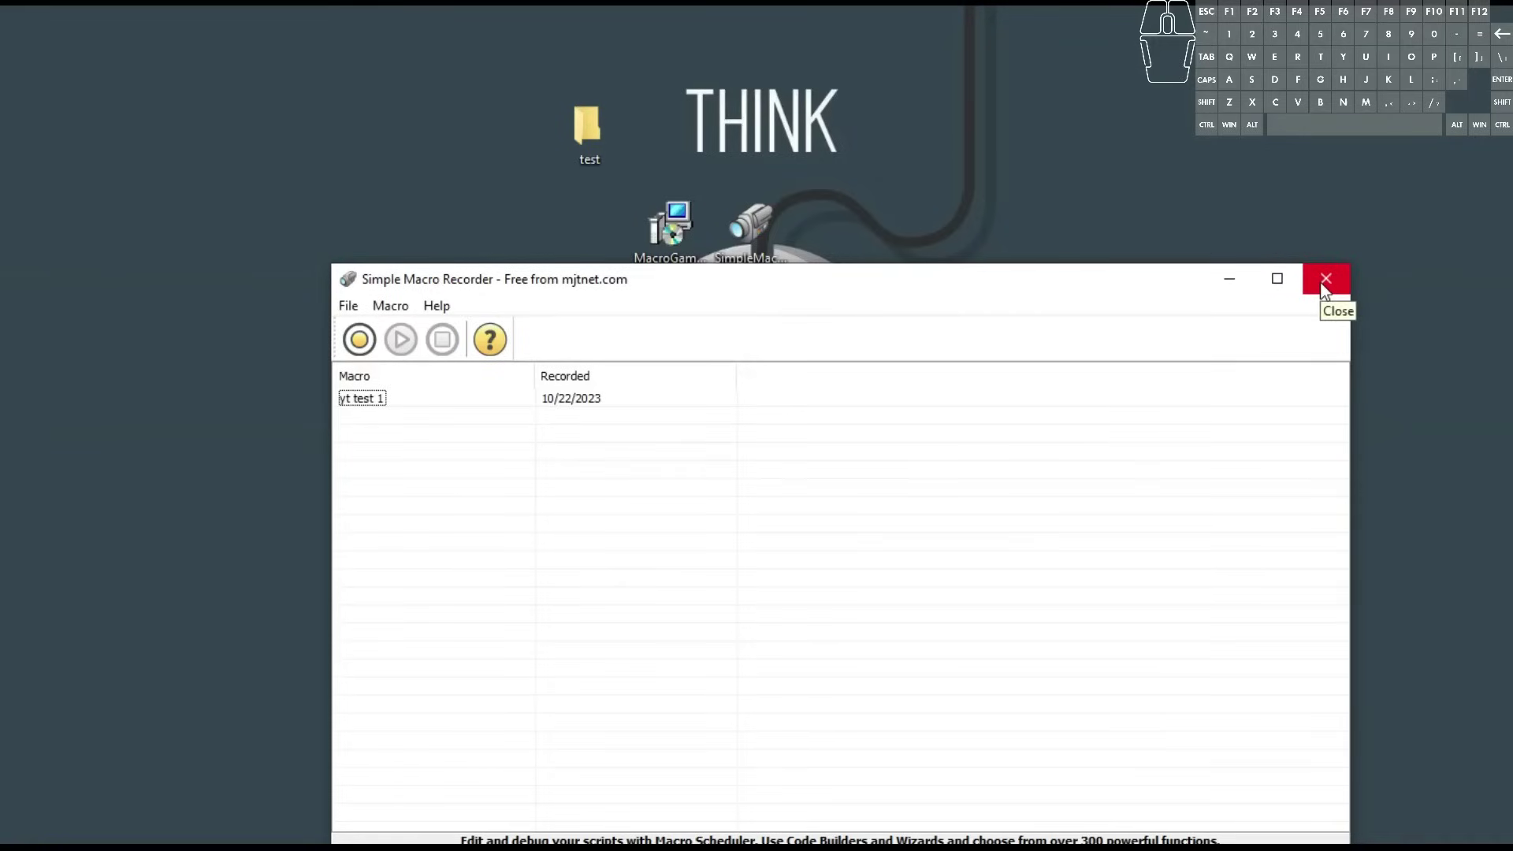
Close the recorder and browse the MacroGamer site's video, features and Version section.
click(1327, 291)
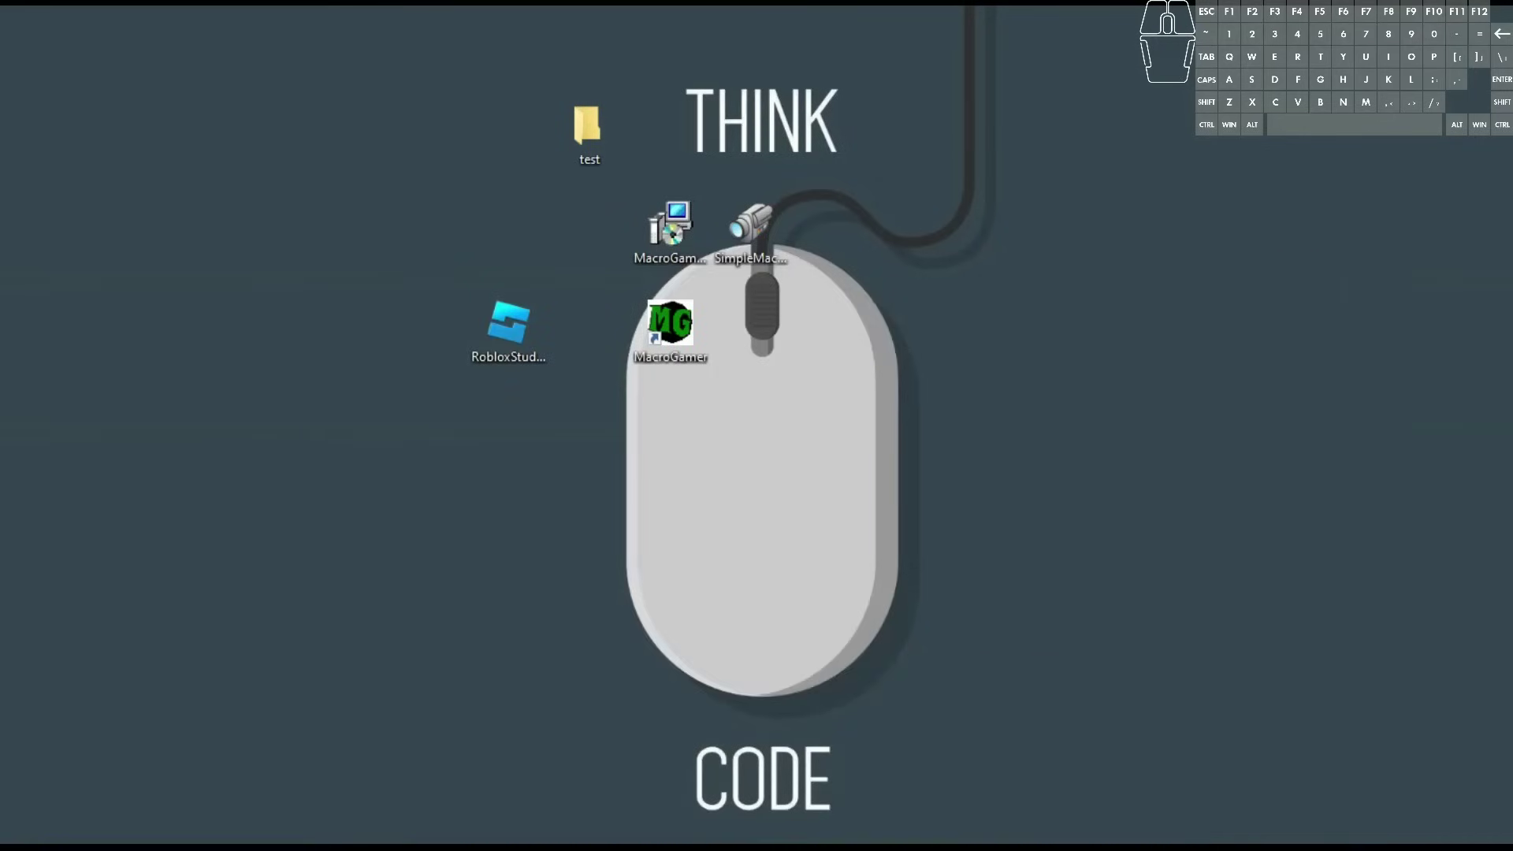
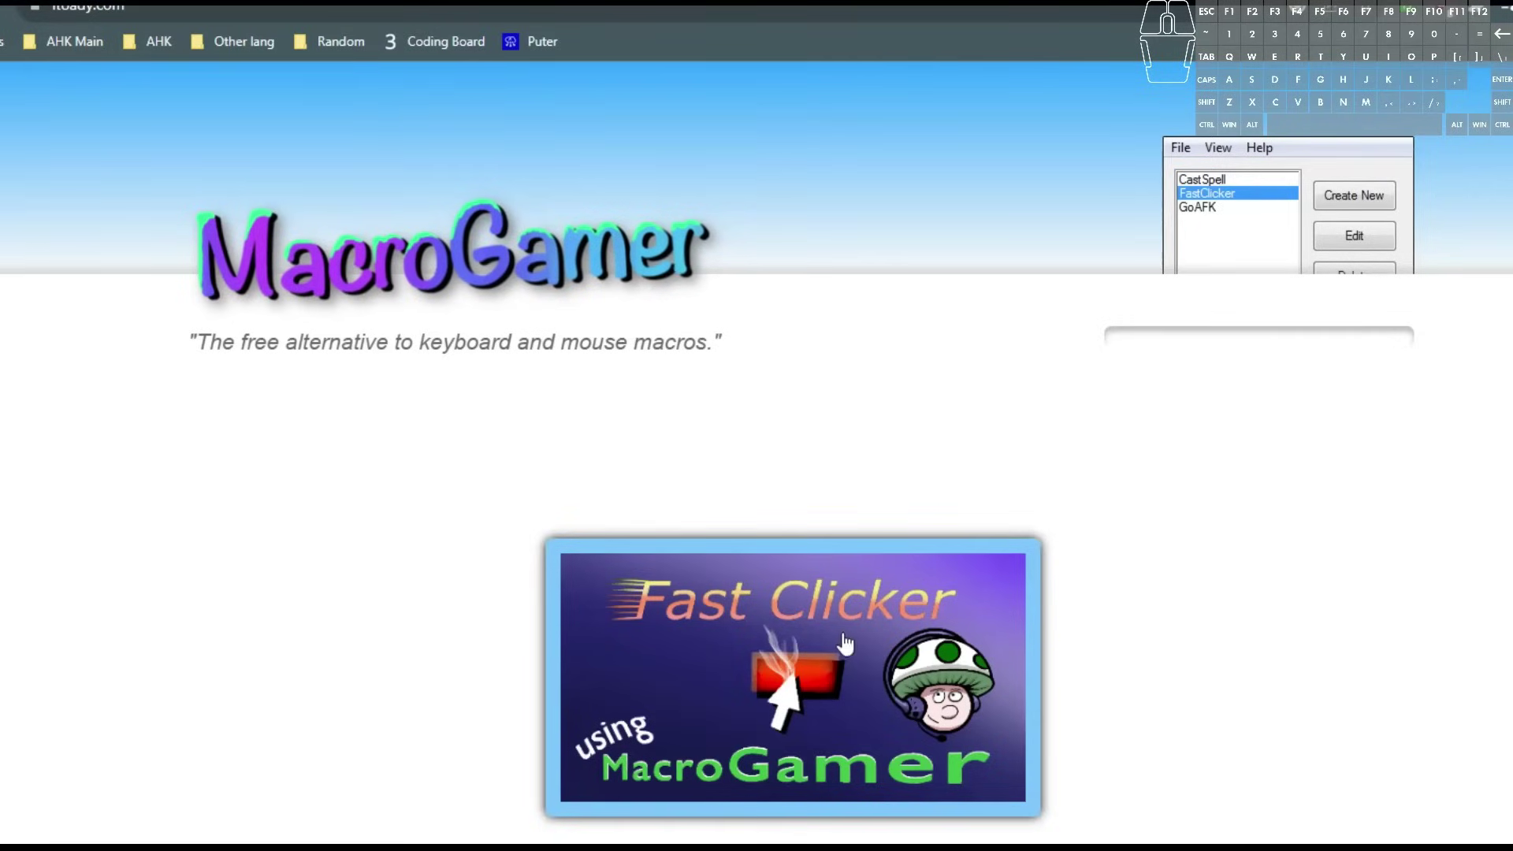
click(855, 671)
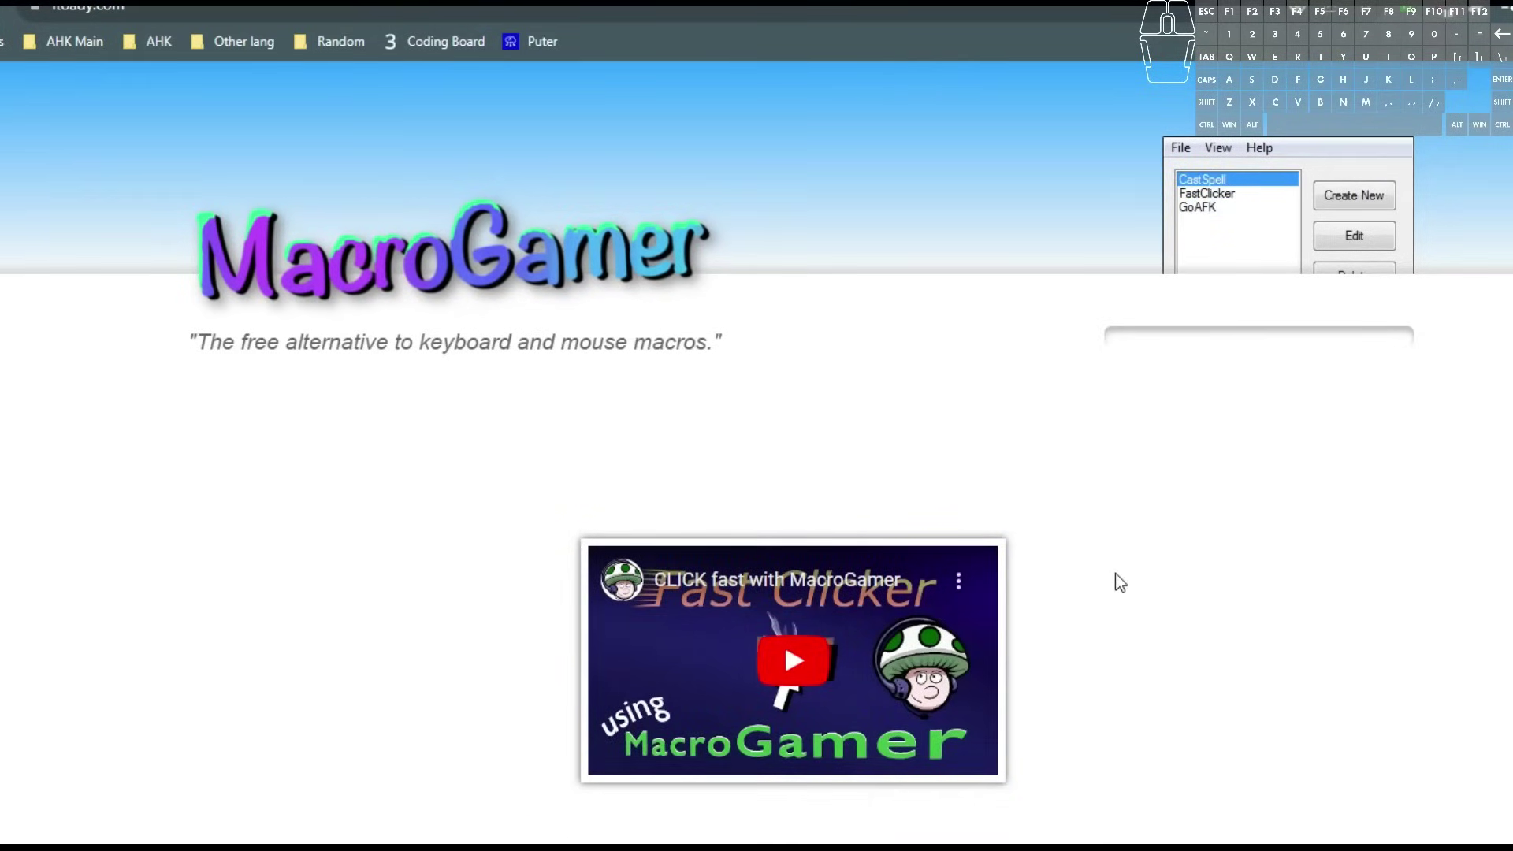
middle_click(1120, 582)
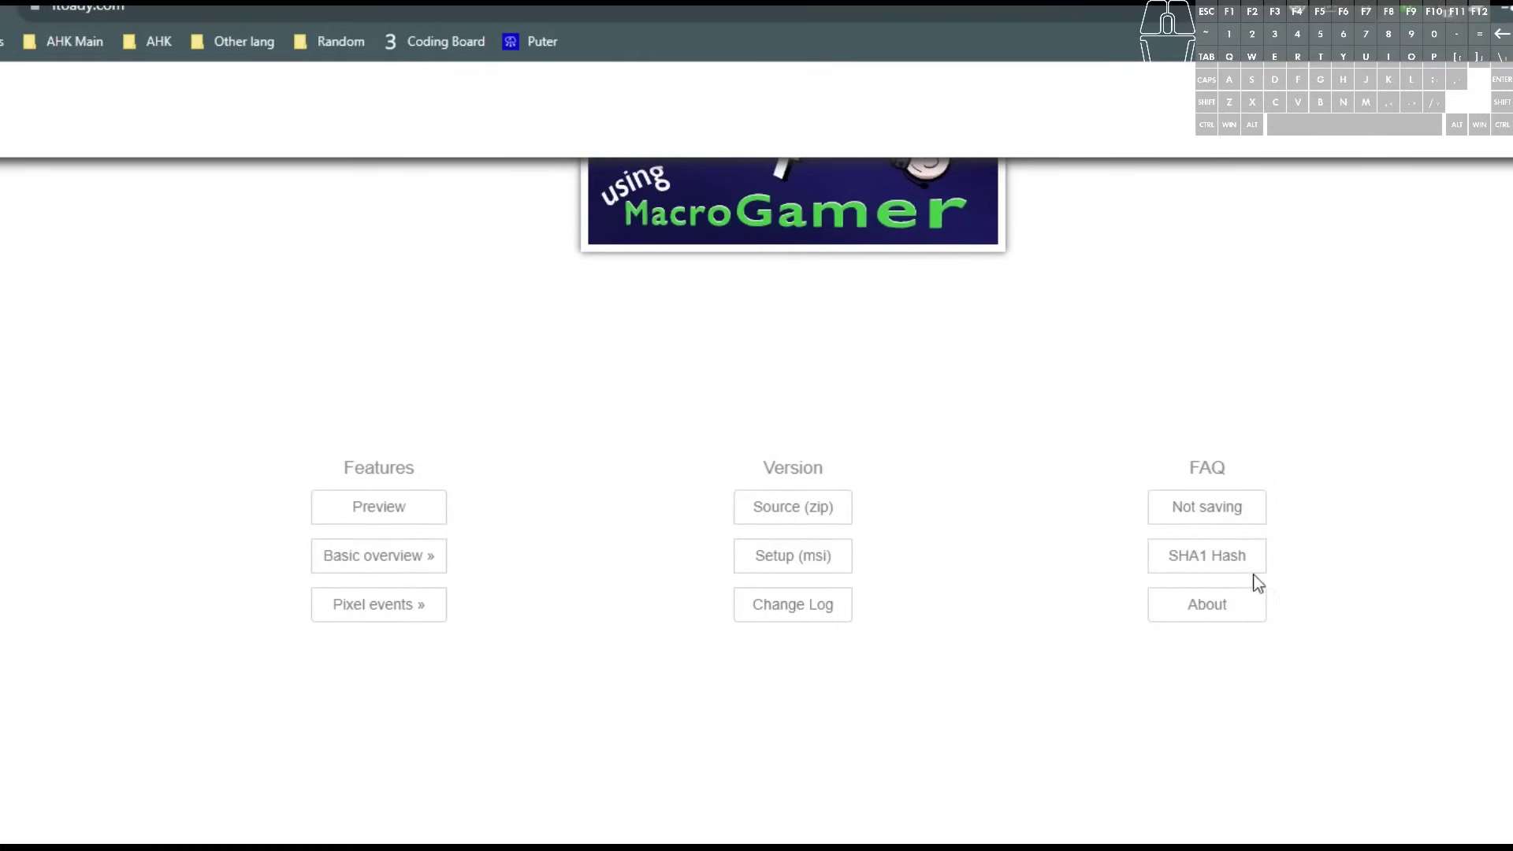
drag(773, 479, 886, 477)
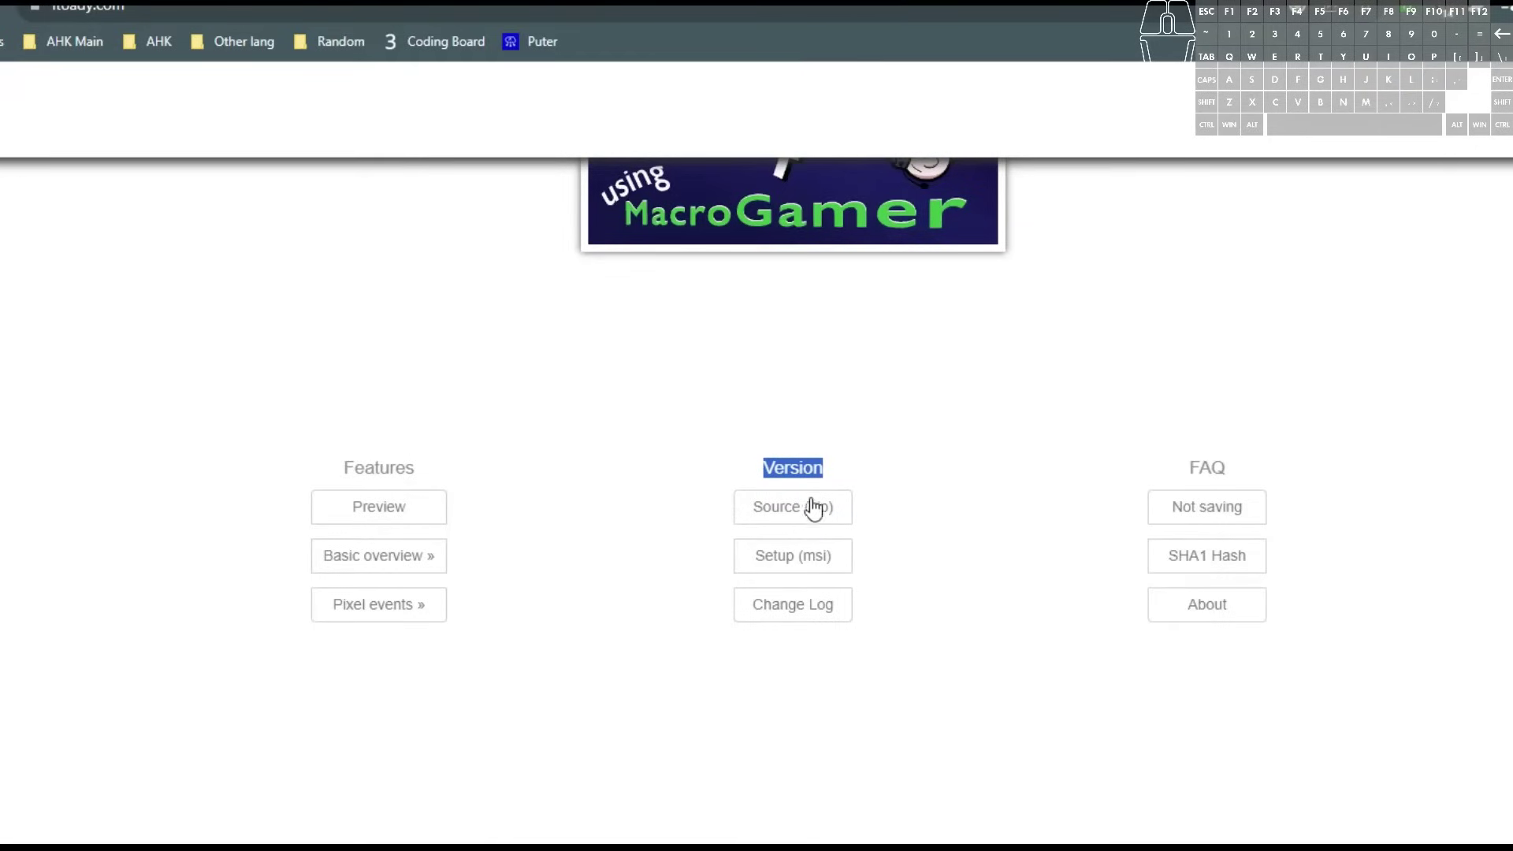
click(924, 512)
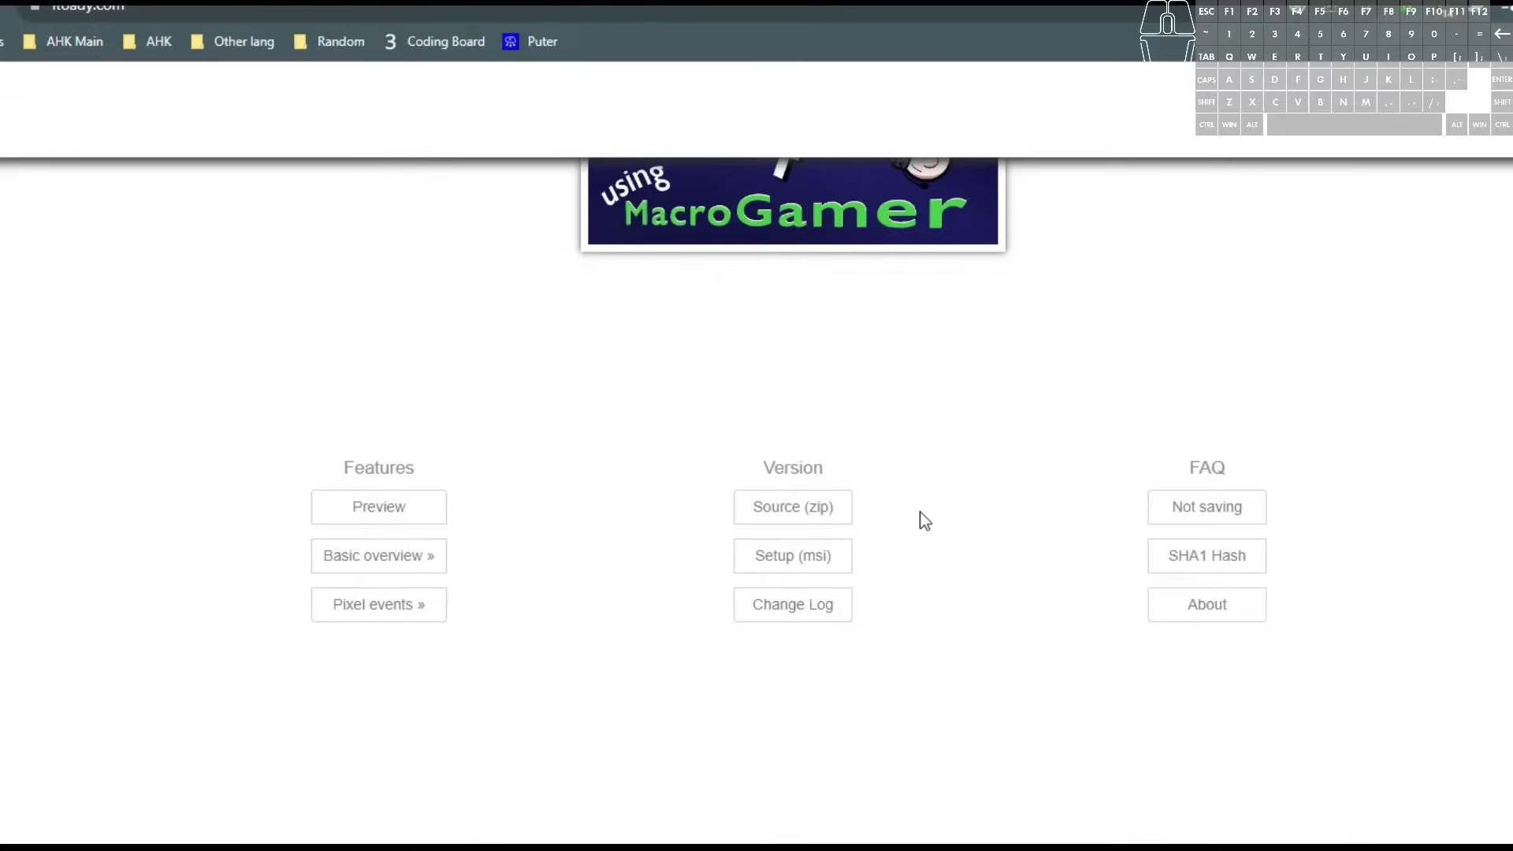
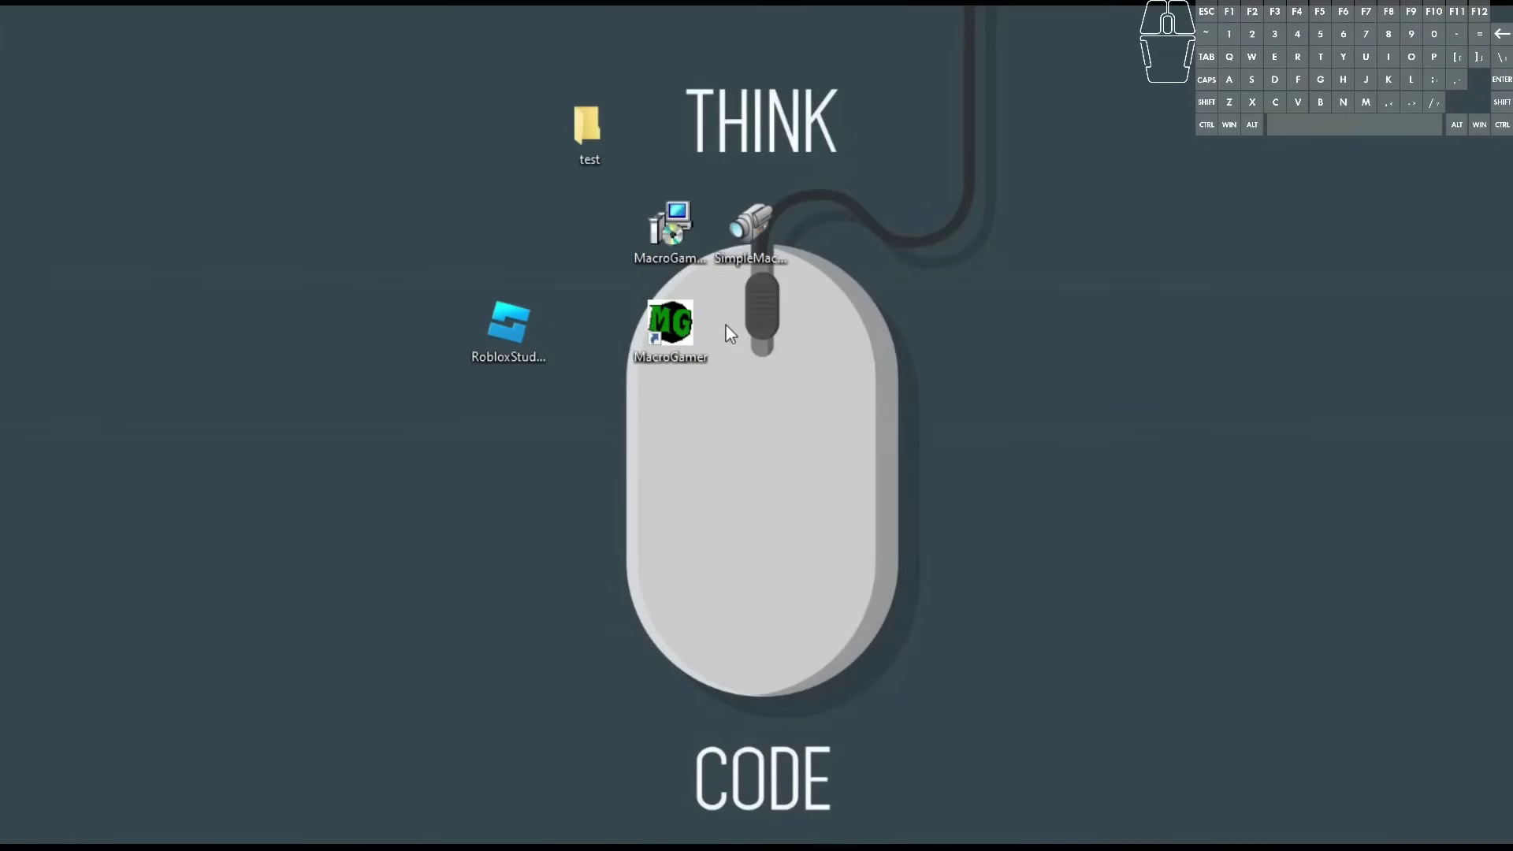
click(669, 222)
double_click(672, 232)
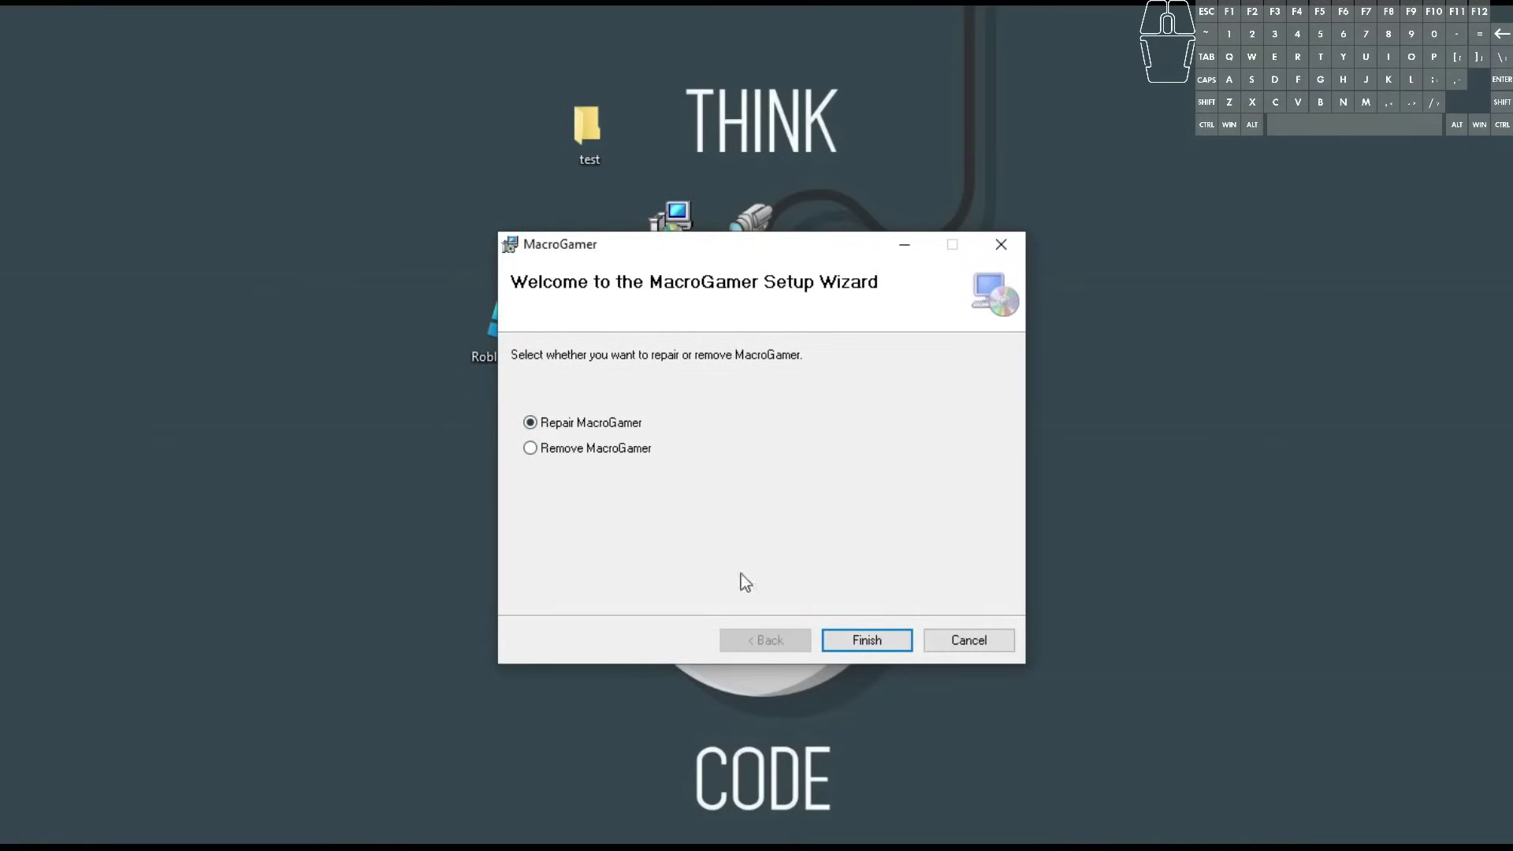
click(975, 640)
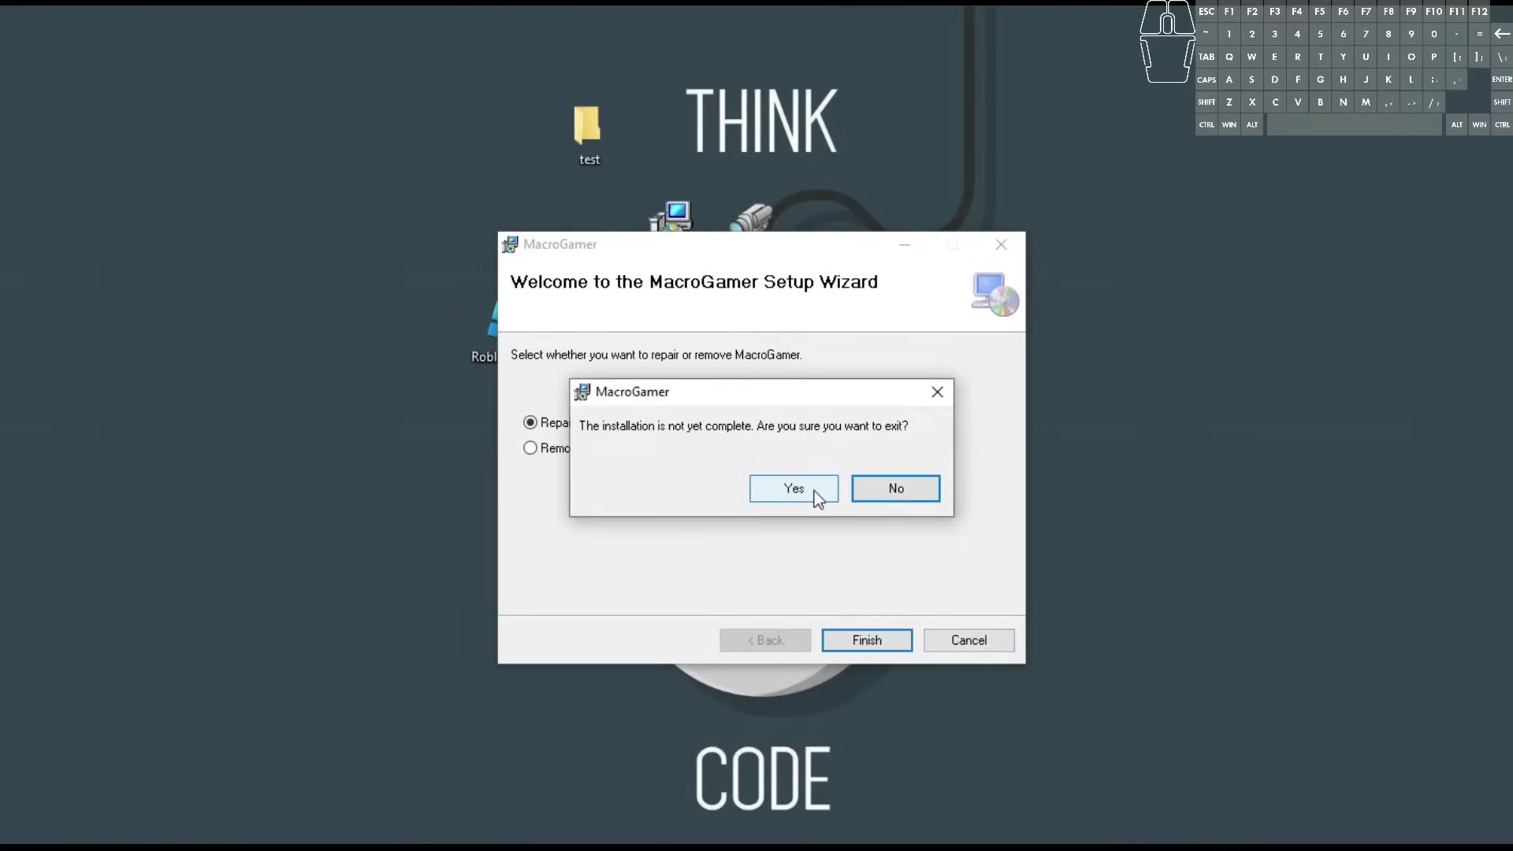
click(821, 500)
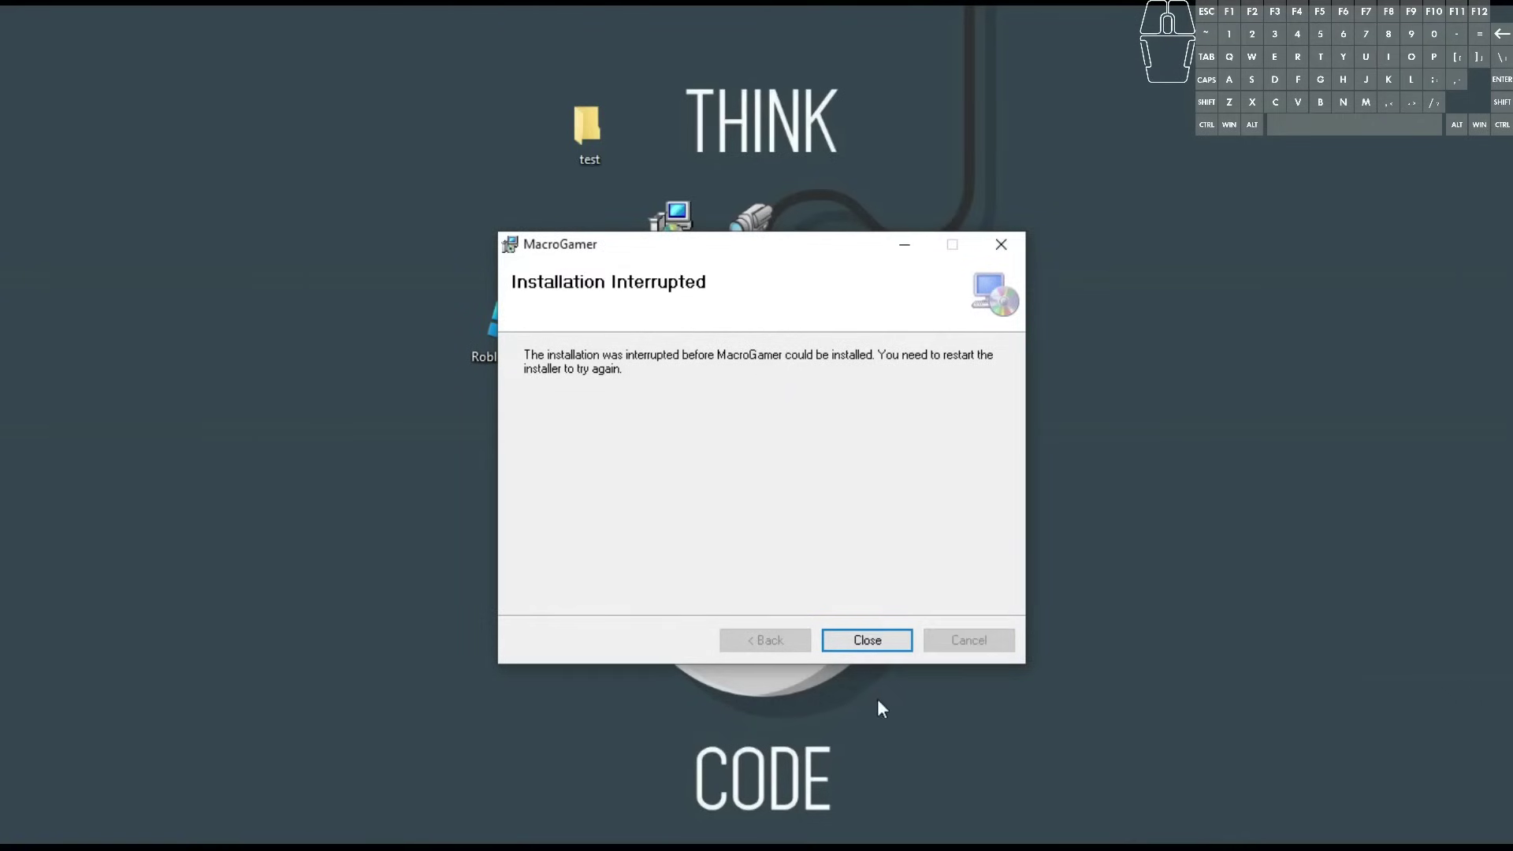
click(879, 644)
click(677, 336)
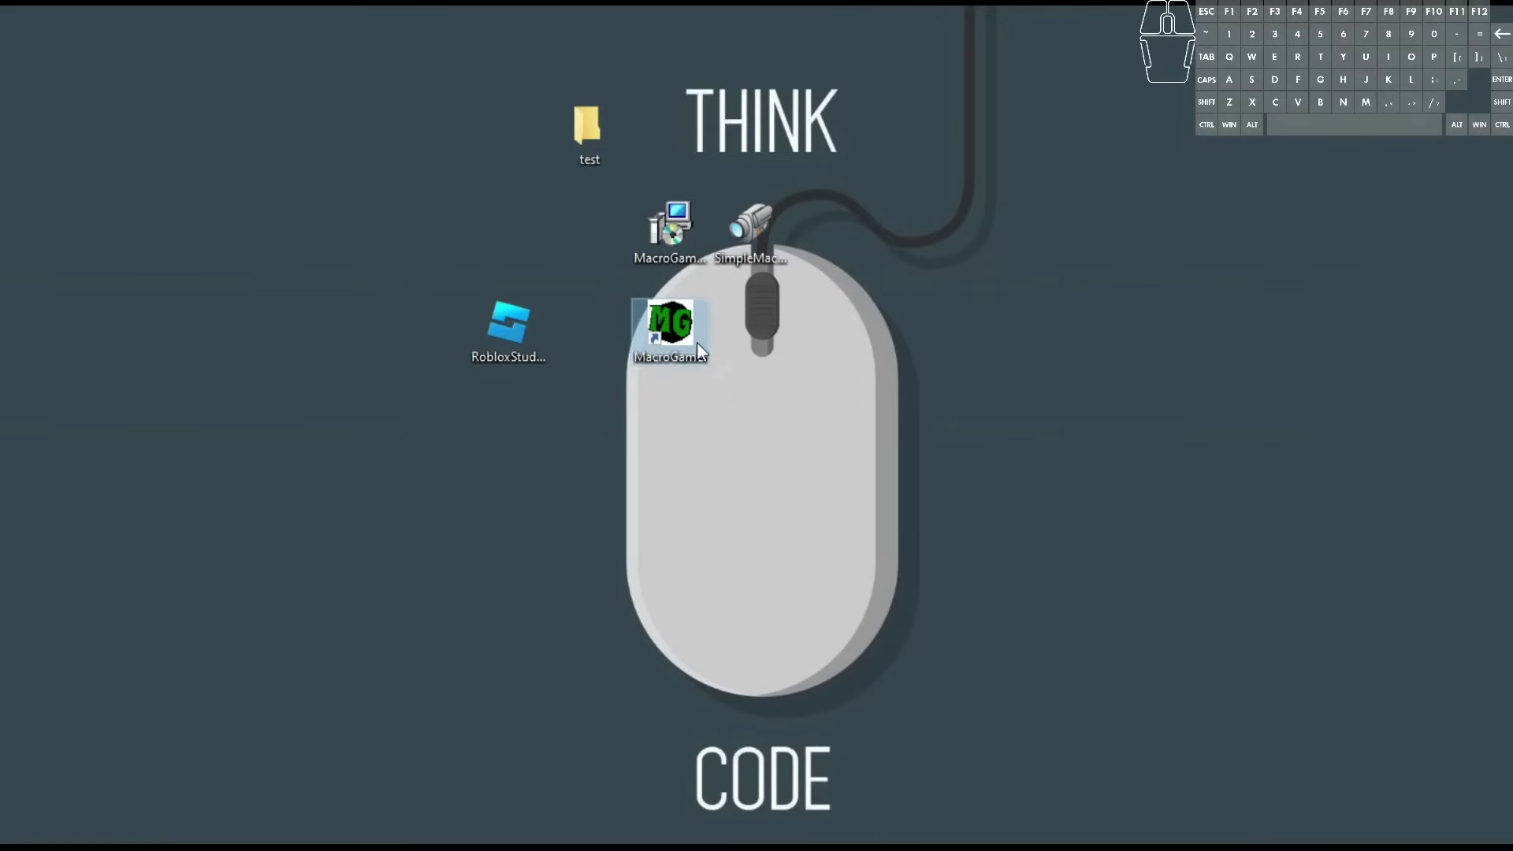
double_click(686, 323)
click(730, 344)
click(725, 359)
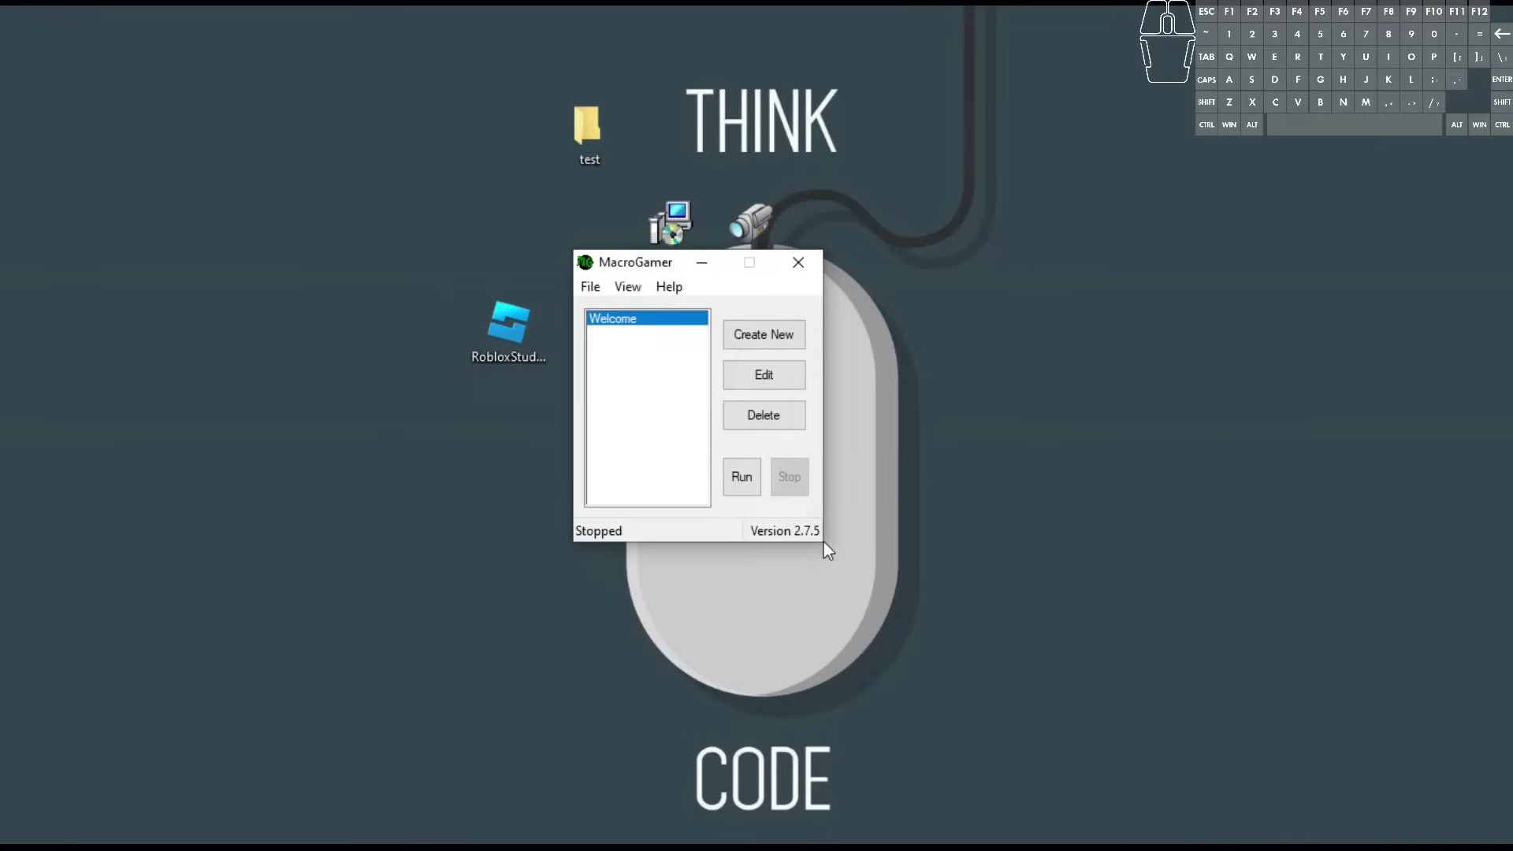
double_click(746, 269)
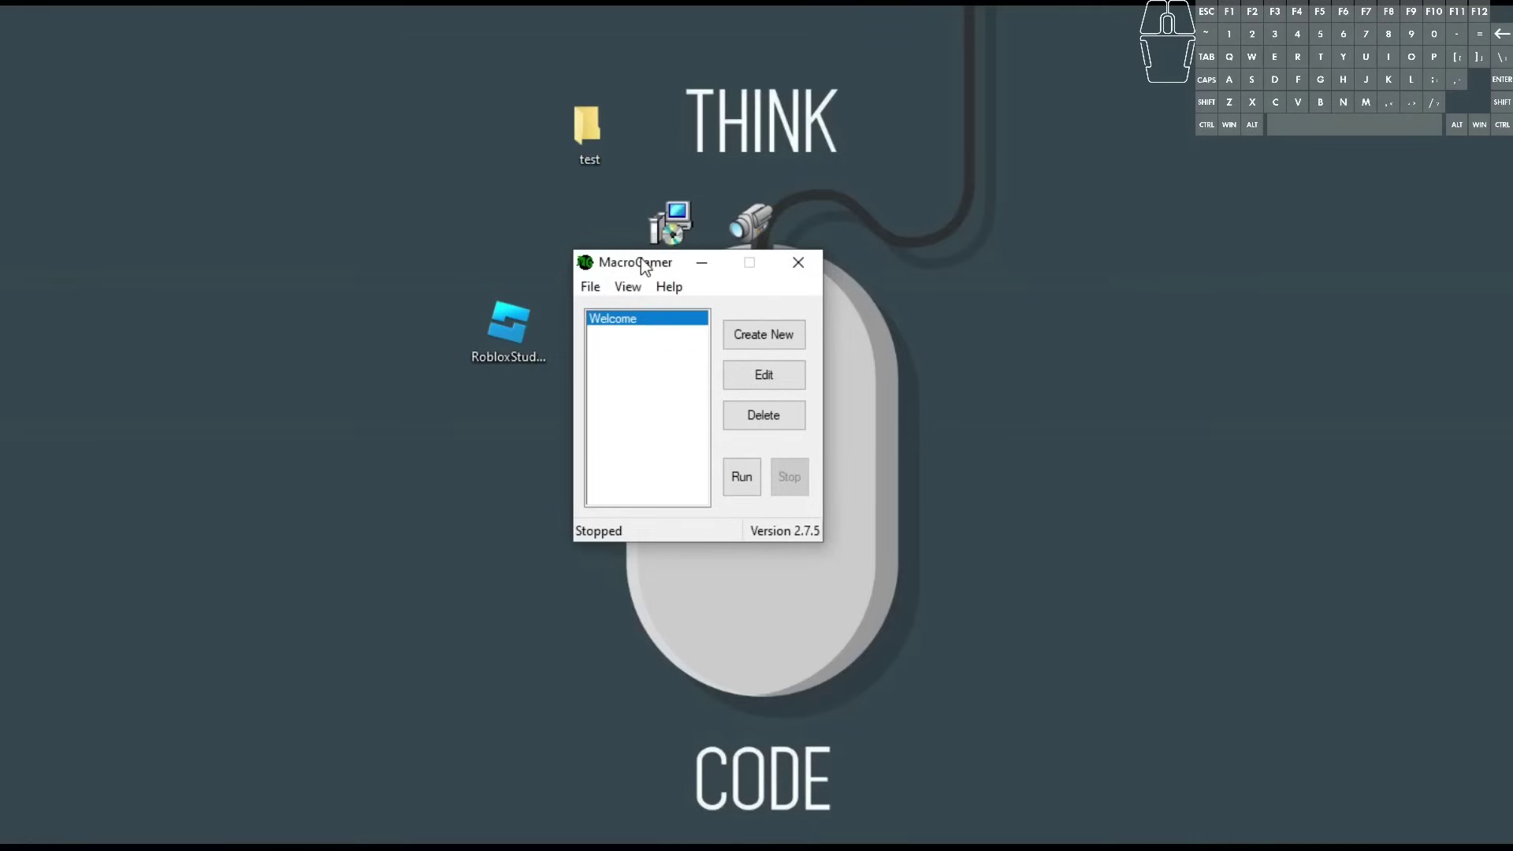
drag(647, 265, 822, 305)
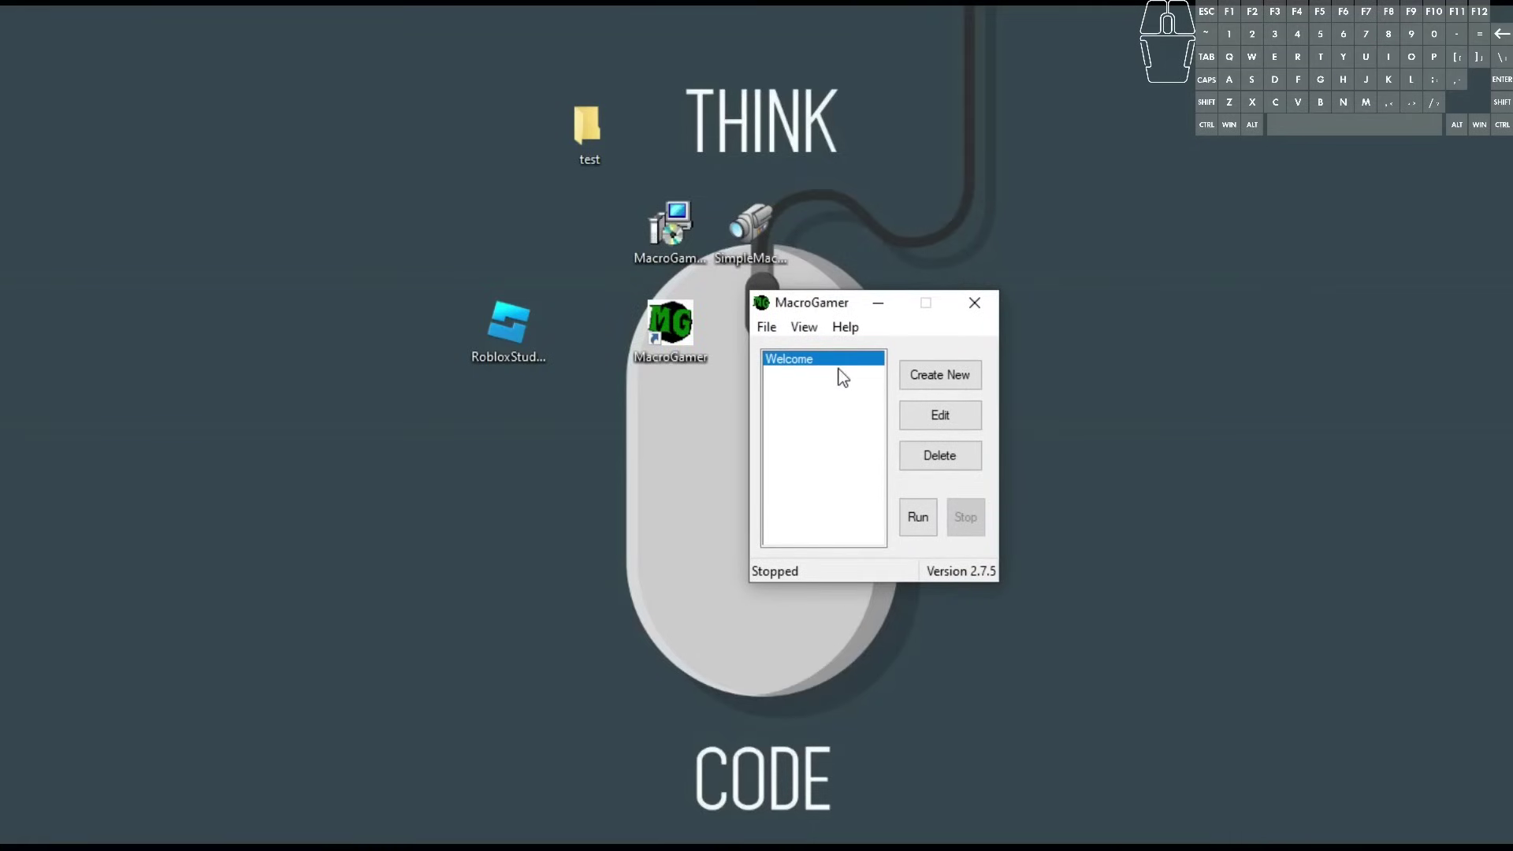
click(818, 367)
click(776, 334)
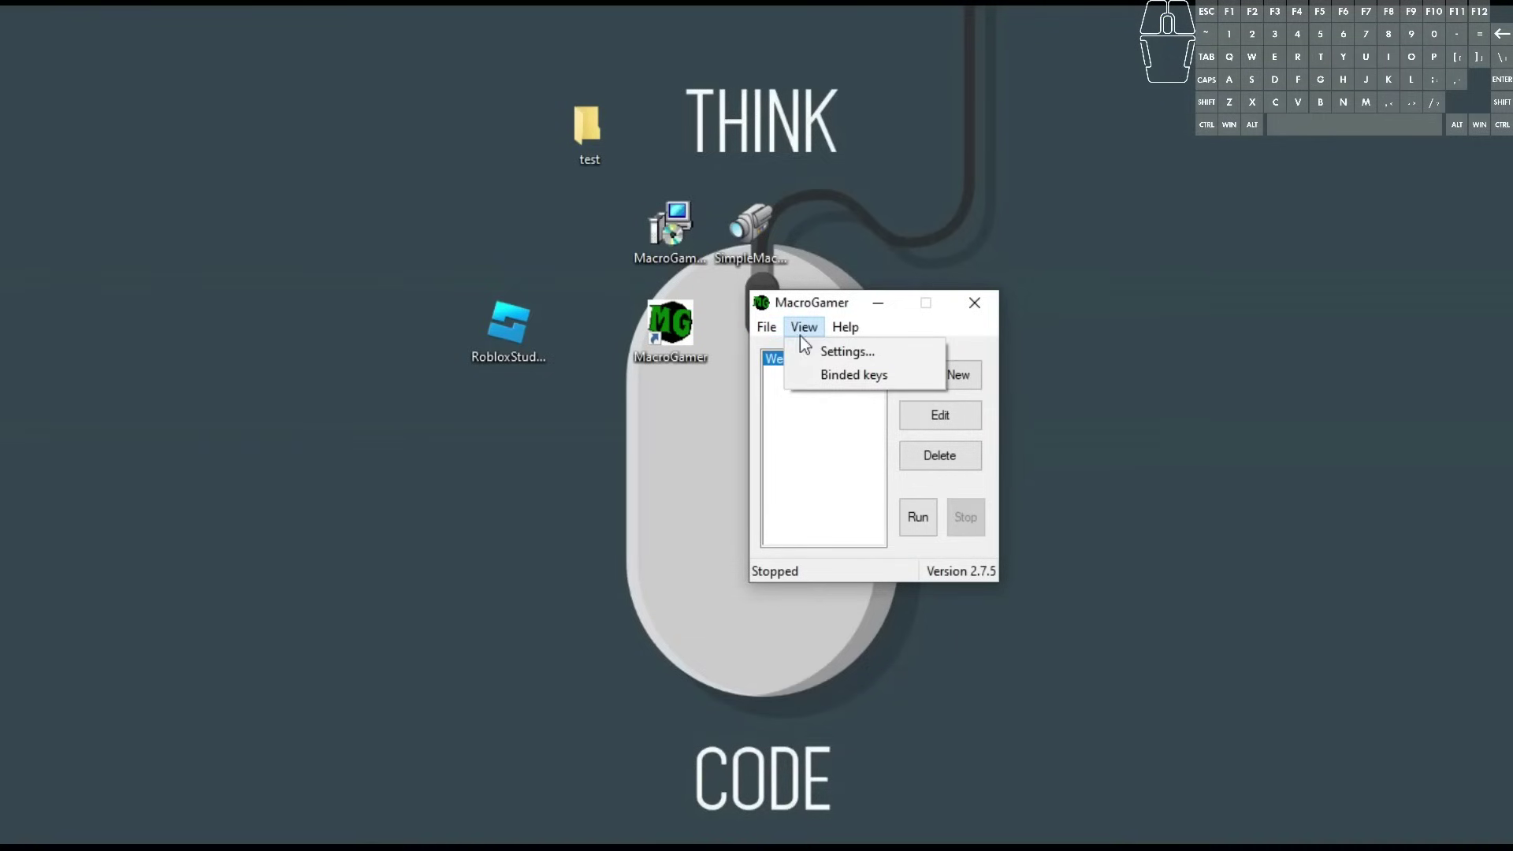
click(843, 358)
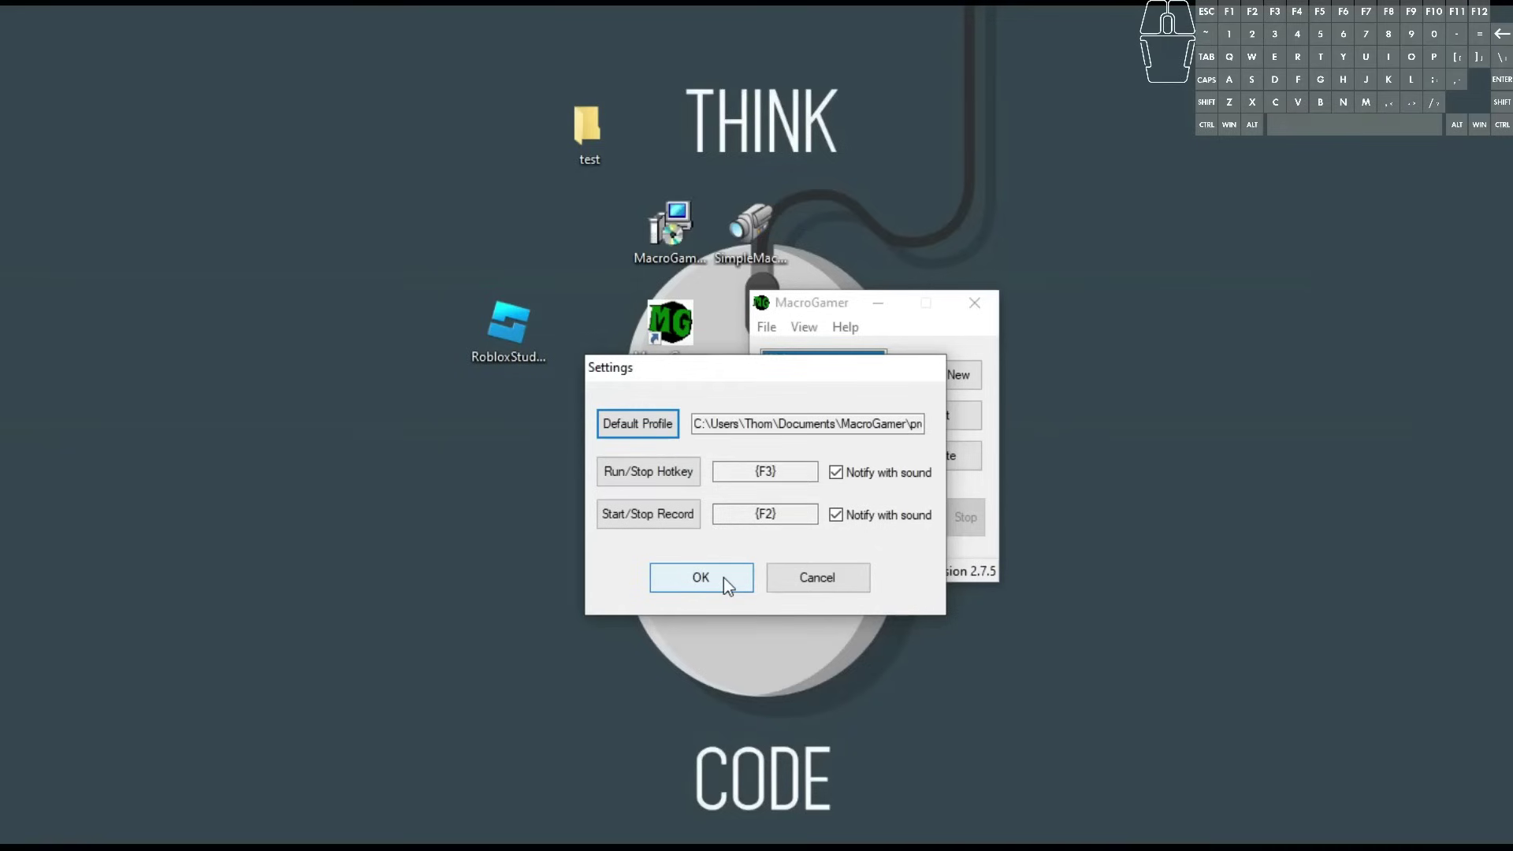
click(729, 585)
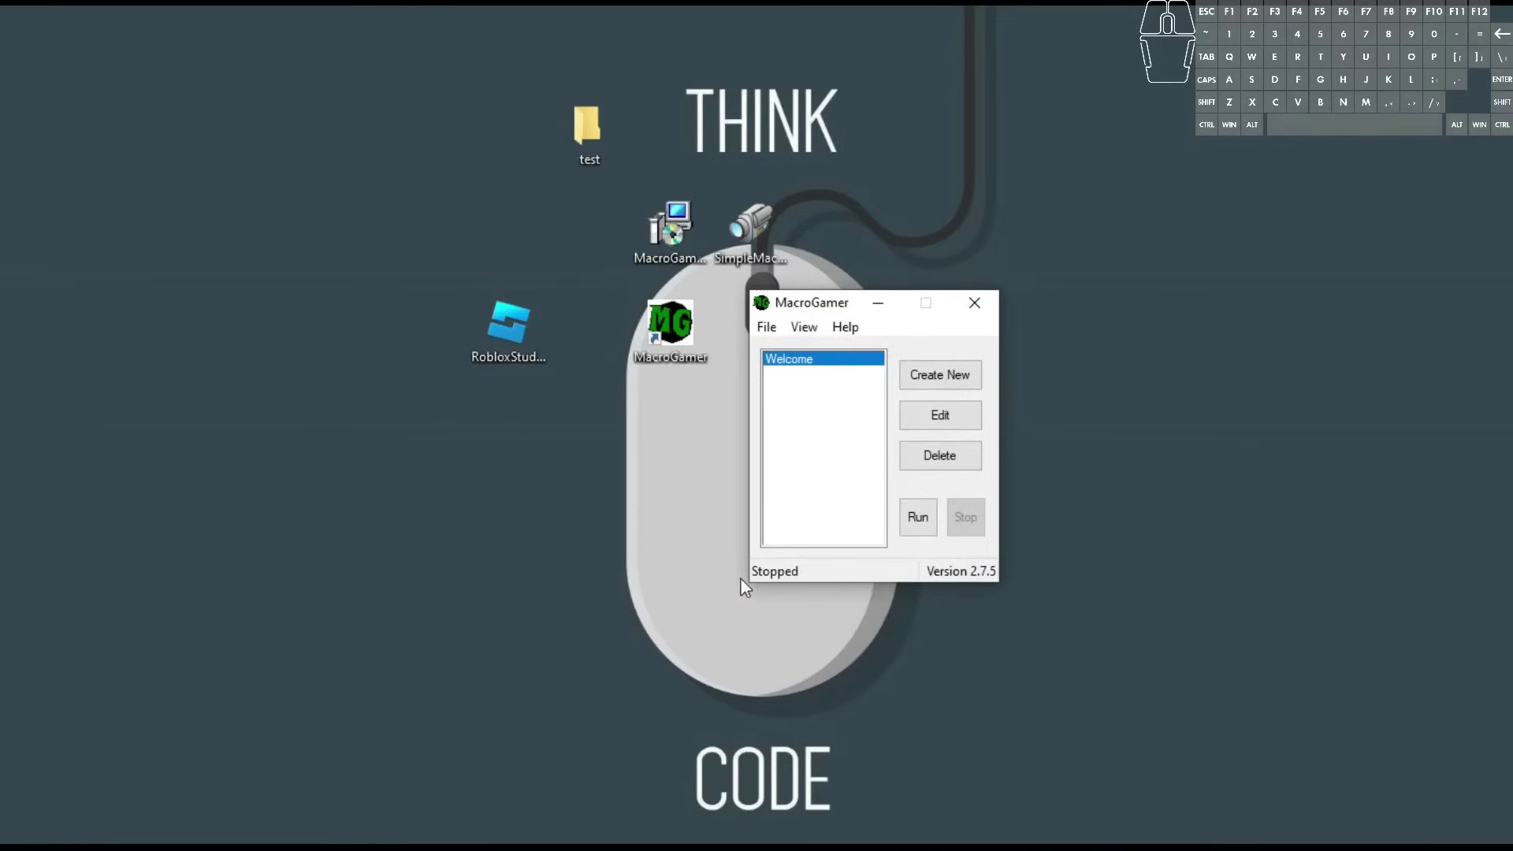
click(812, 328)
click(829, 386)
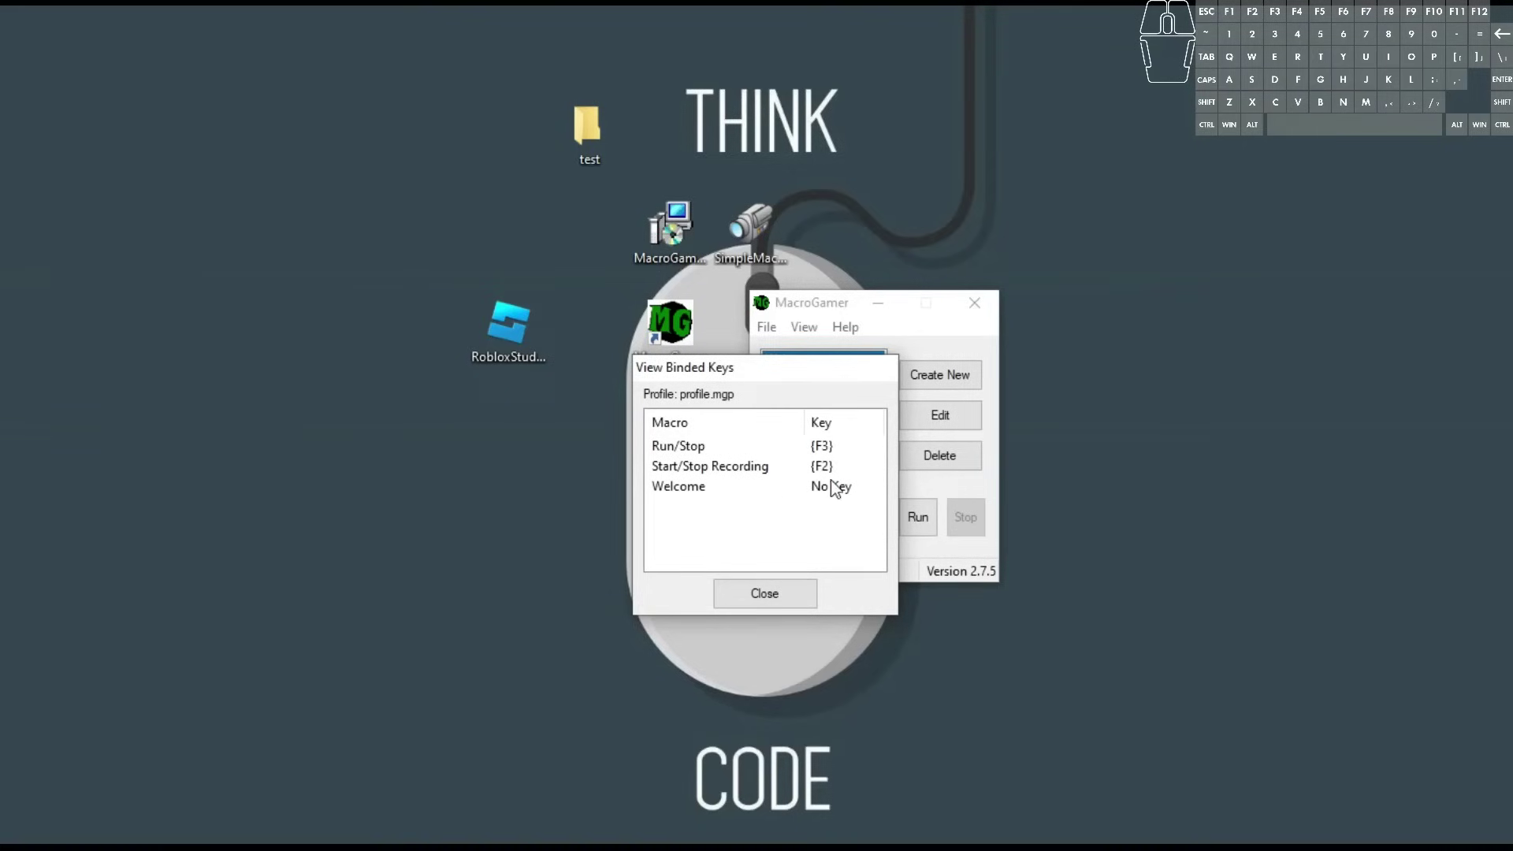
click(784, 598)
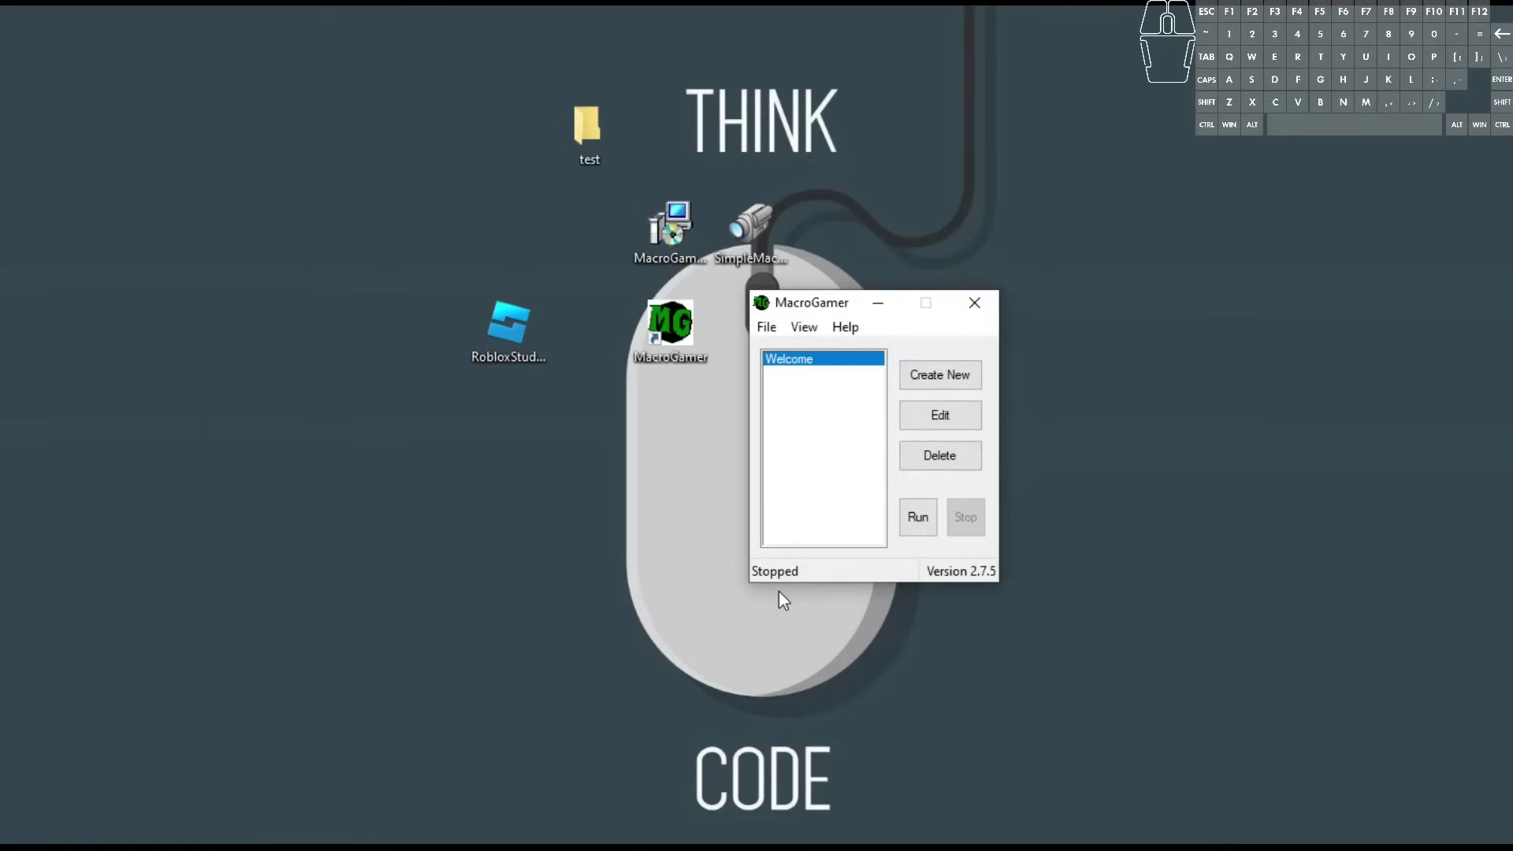
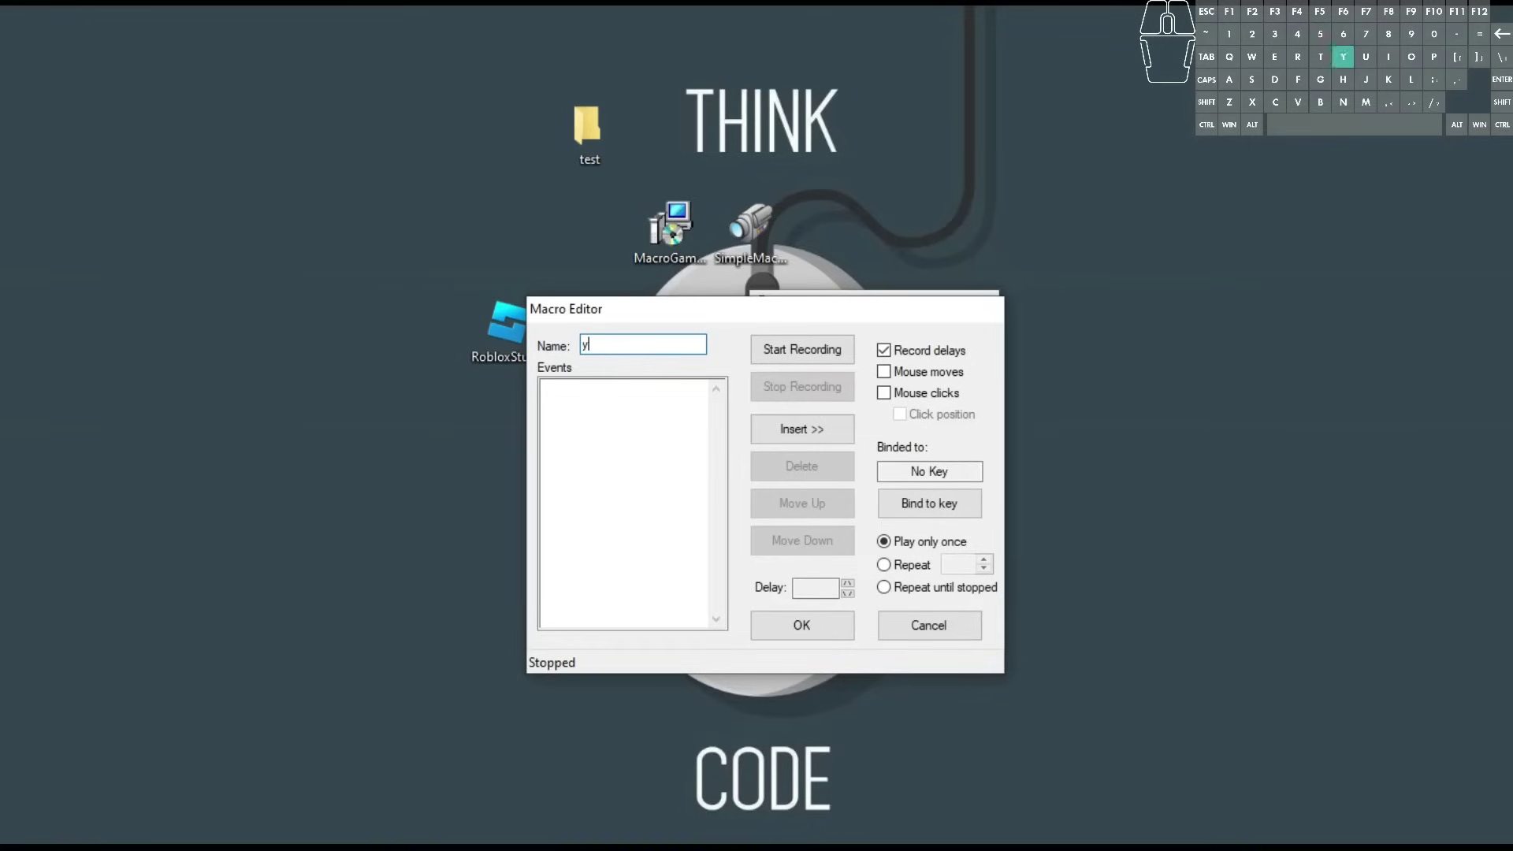
Finish naming the new macro 'yt test 2' and attempt to save it.
key(space)
key(2)
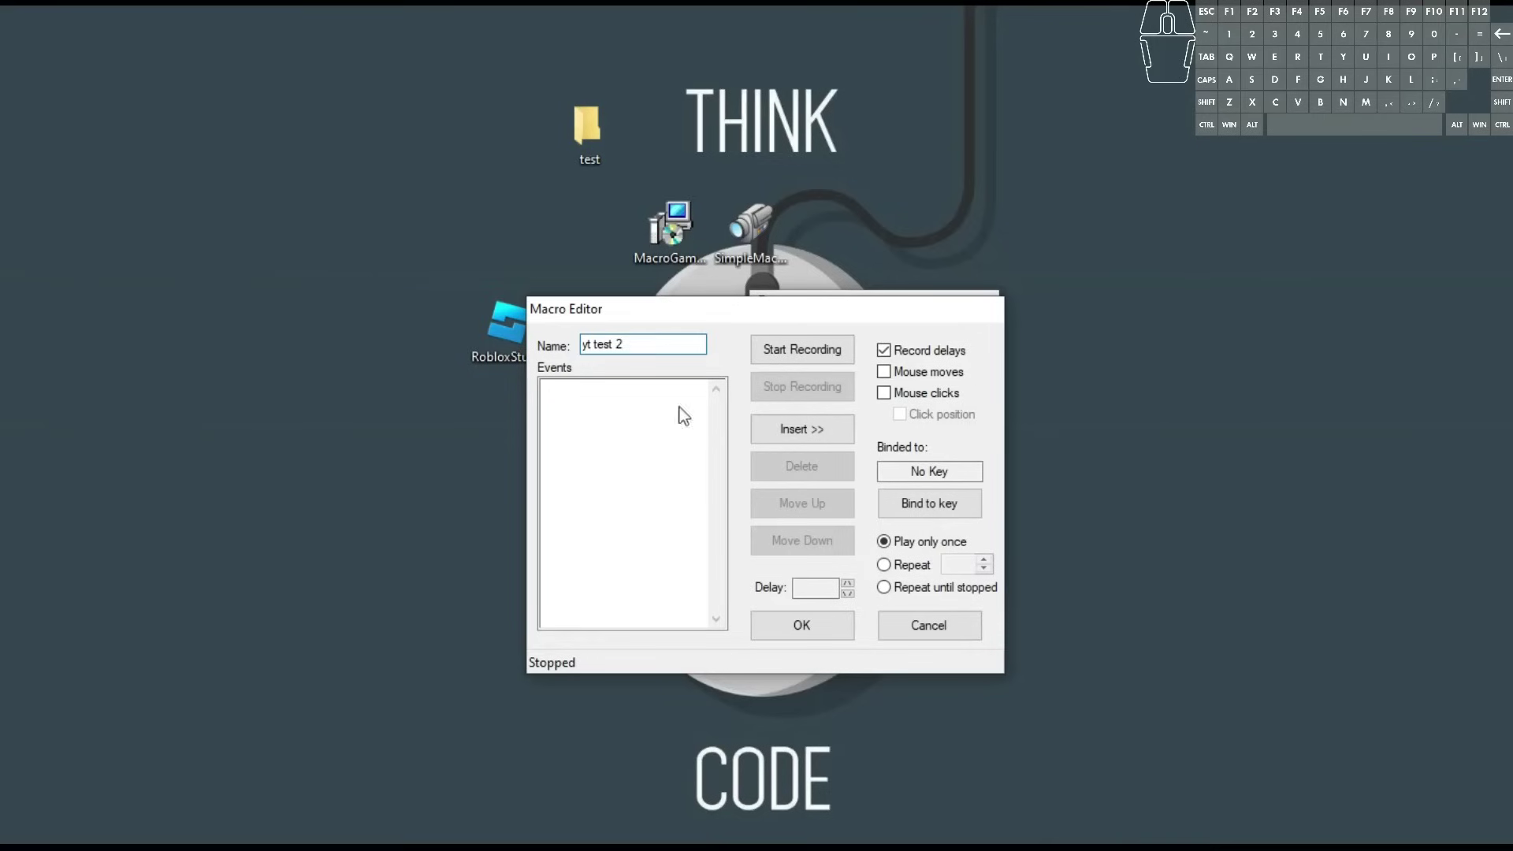
click(827, 627)
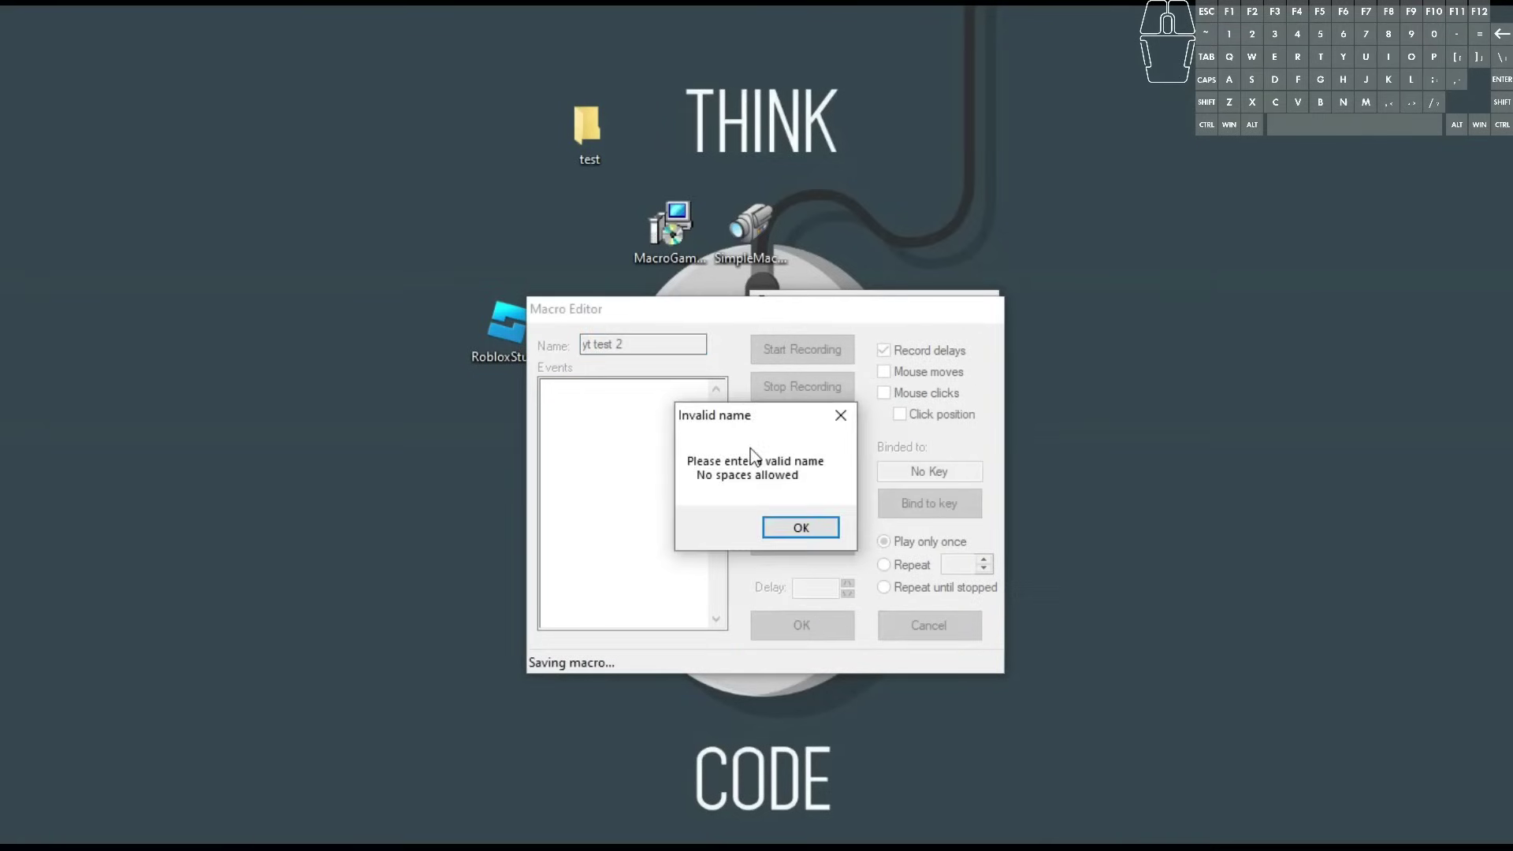
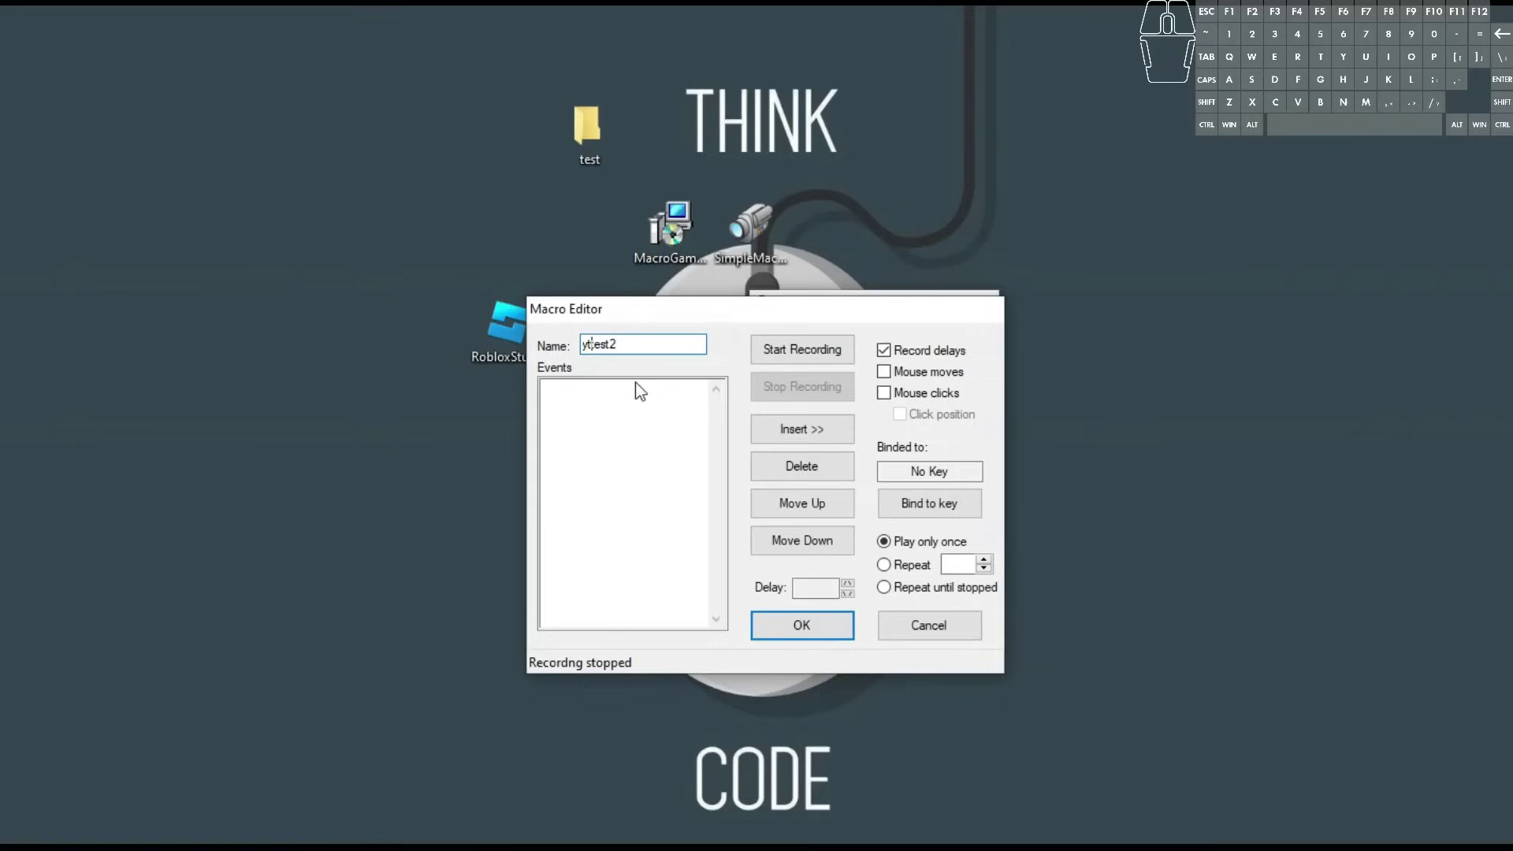
Record mouse moves, clicks and click positions without delays, and bind yttest2 to the F1 key.
click(648, 430)
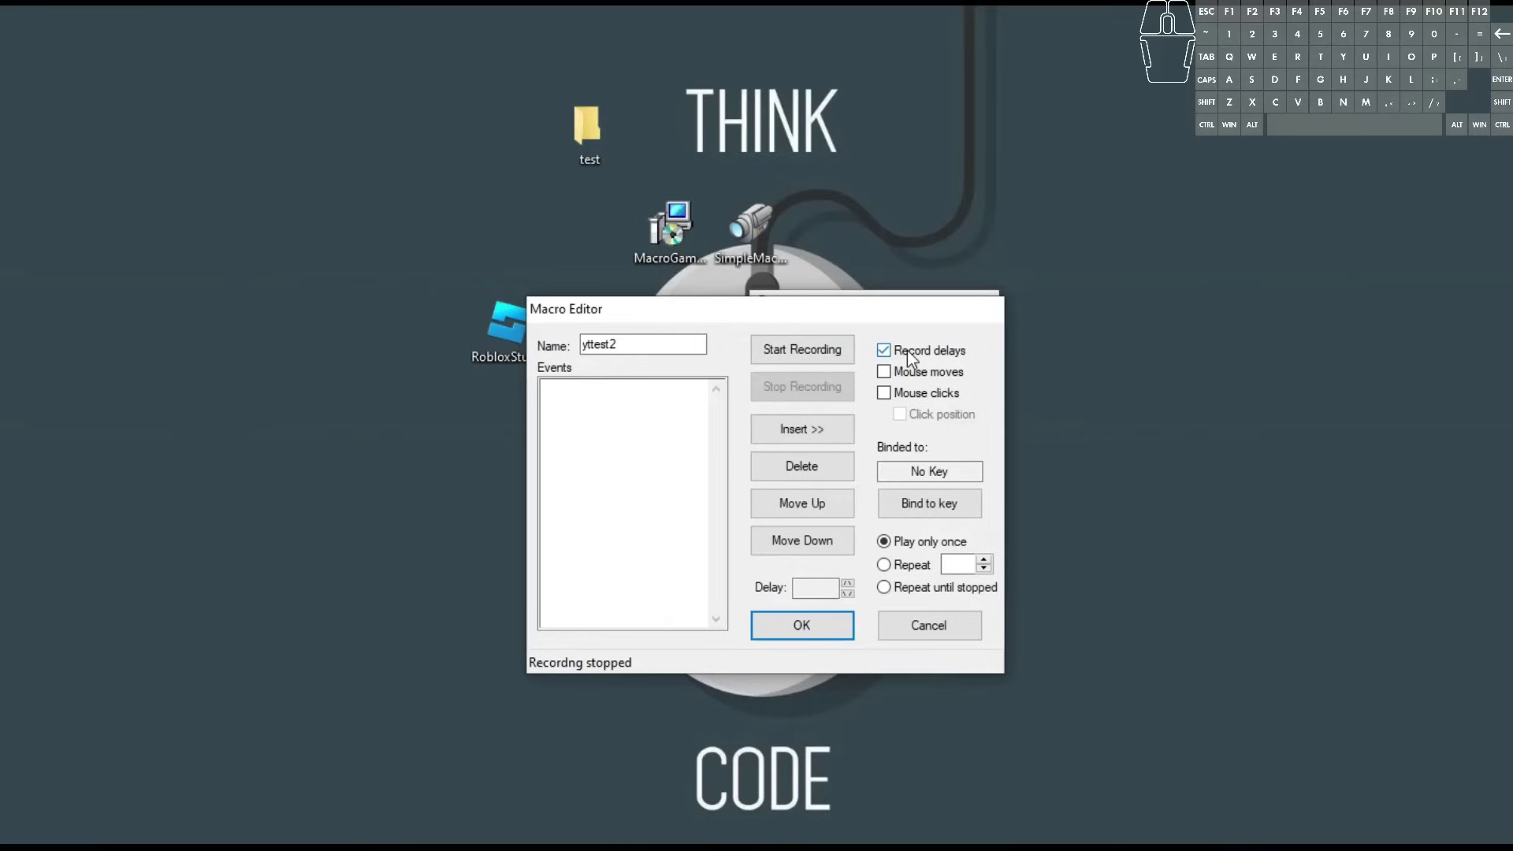
click(953, 356)
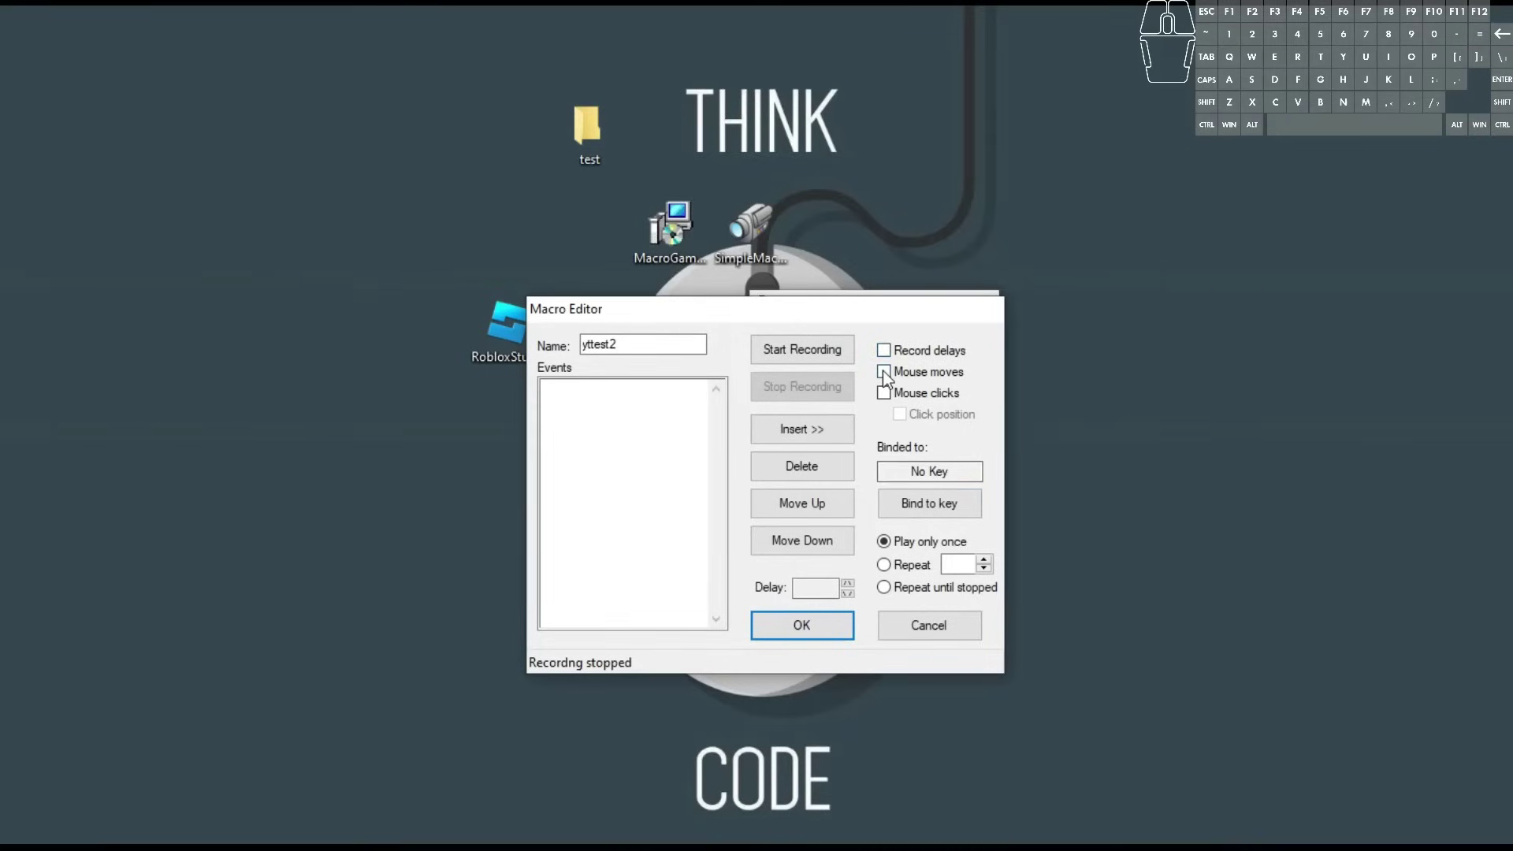
click(888, 378)
click(892, 403)
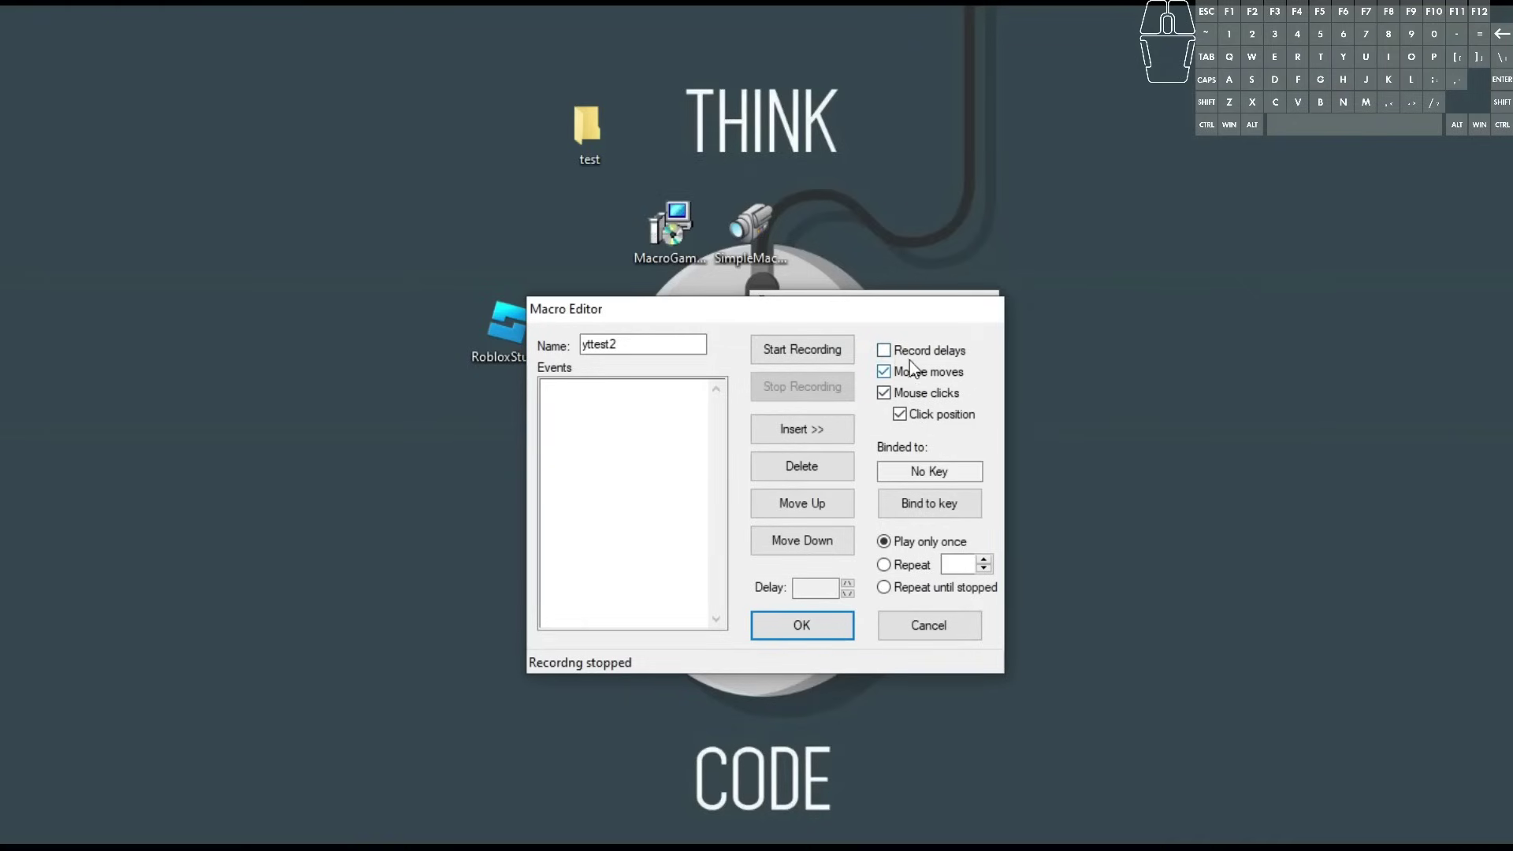
click(889, 350)
click(899, 353)
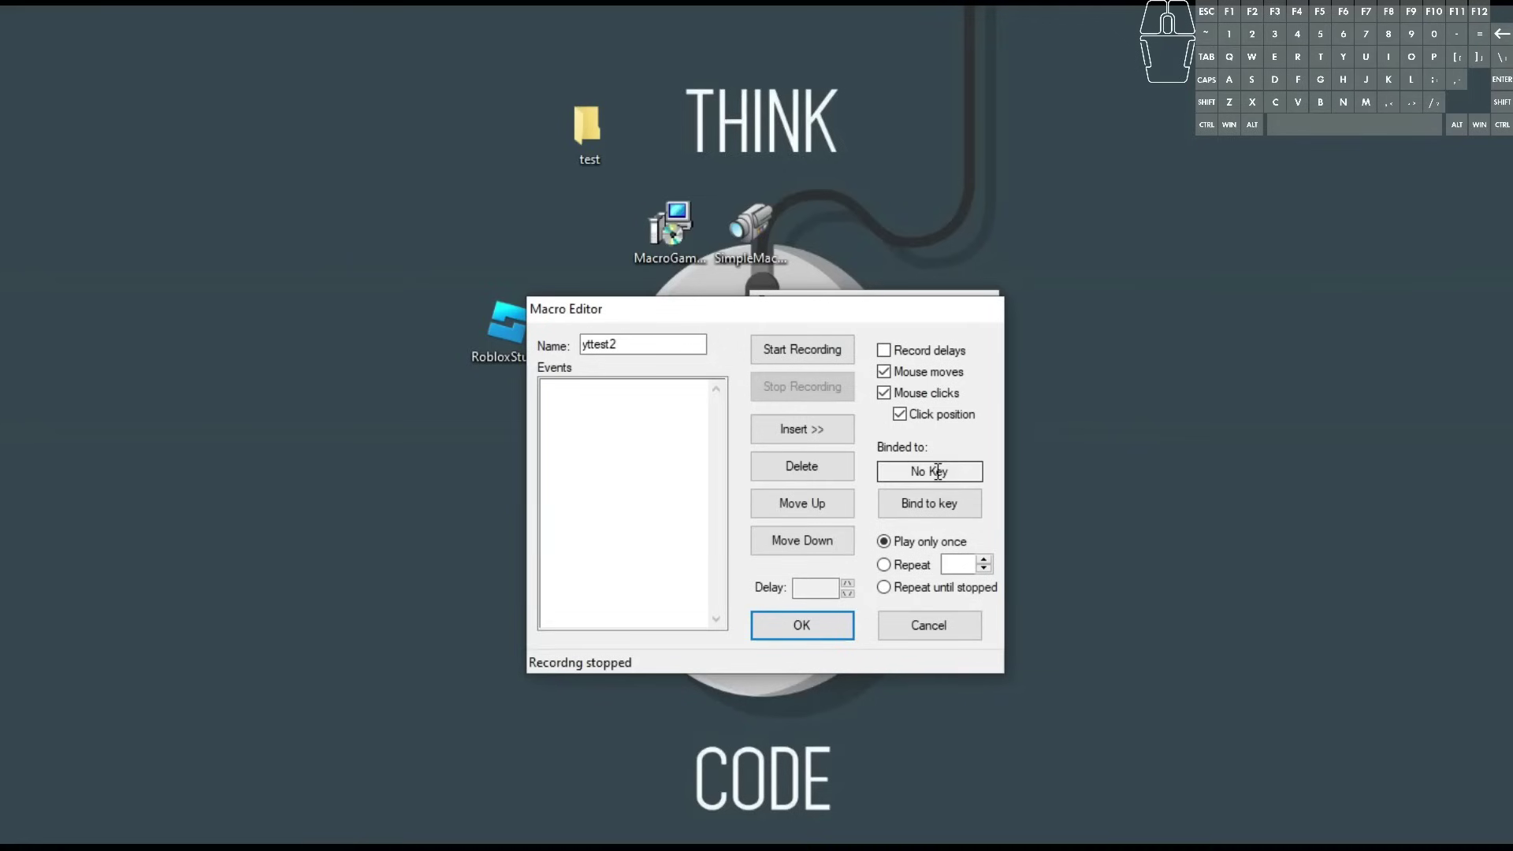
click(920, 517)
key(F1)
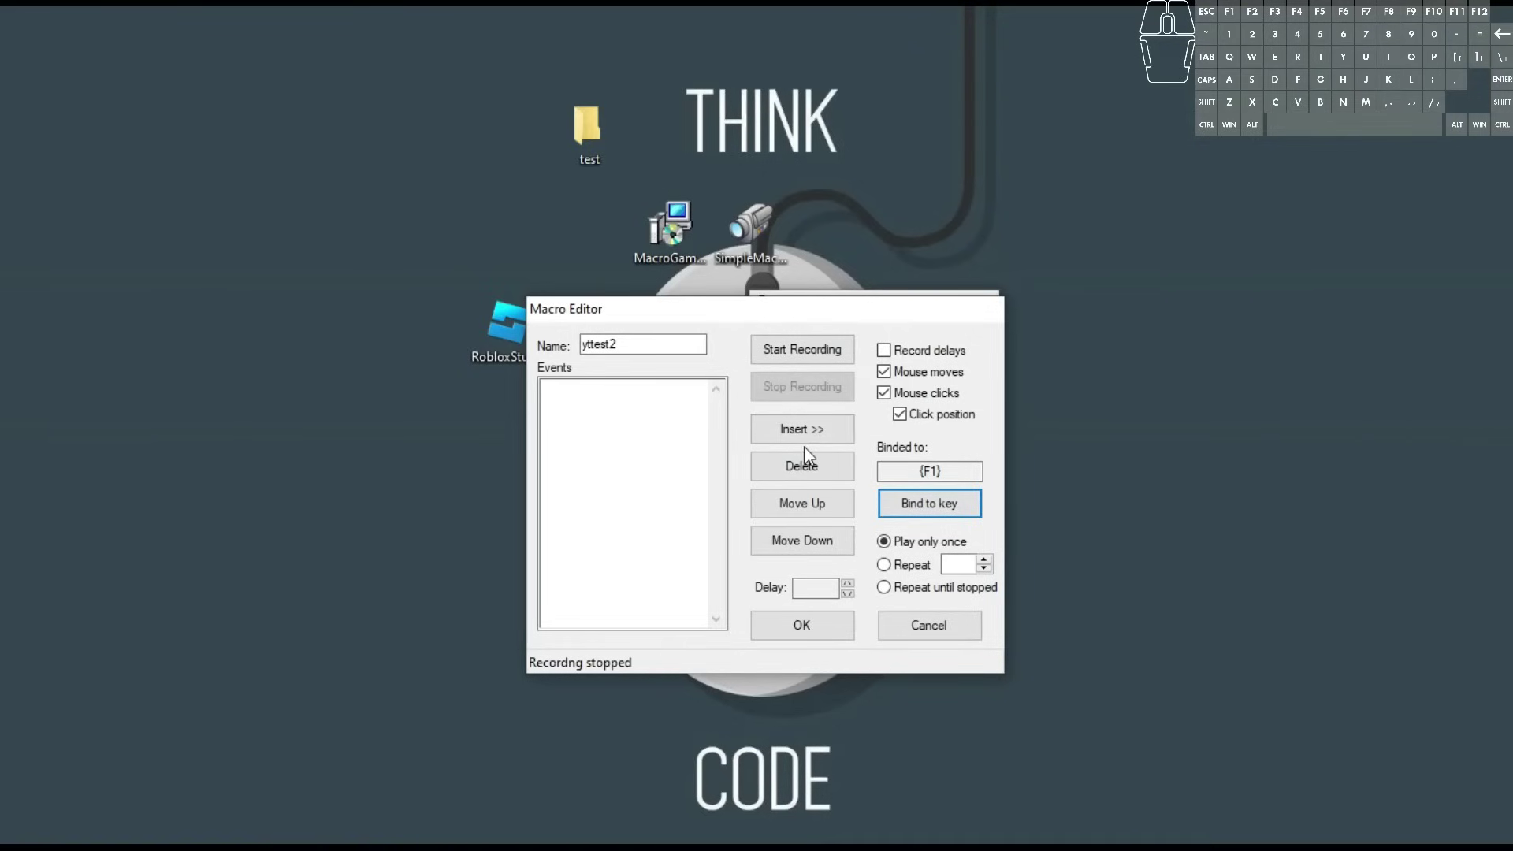
Show the Insert list of event types (Delay, Key, Mouse, Pixel Event).
click(817, 442)
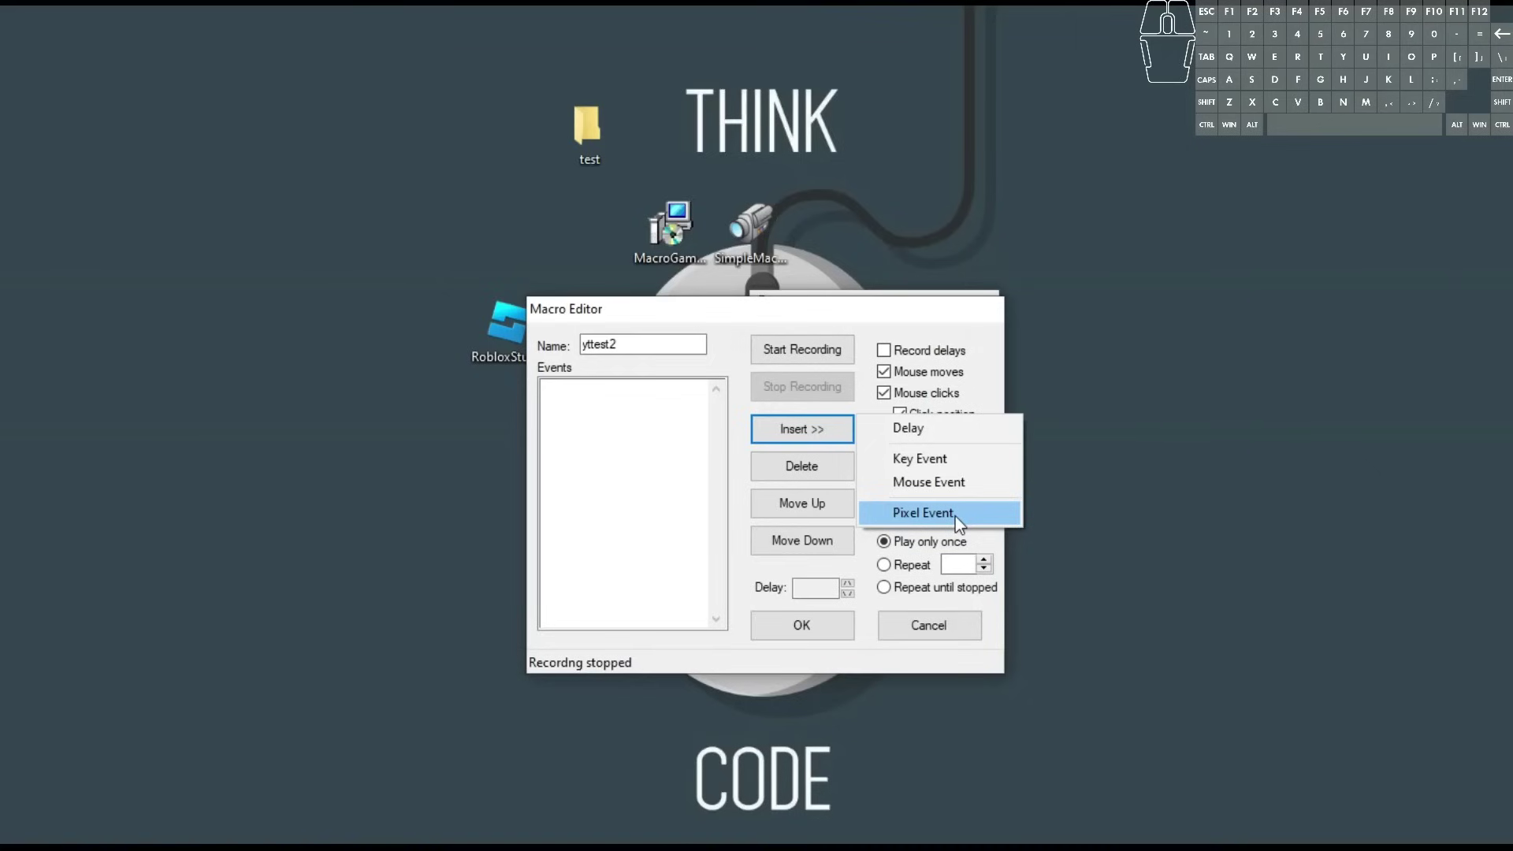
click(960, 523)
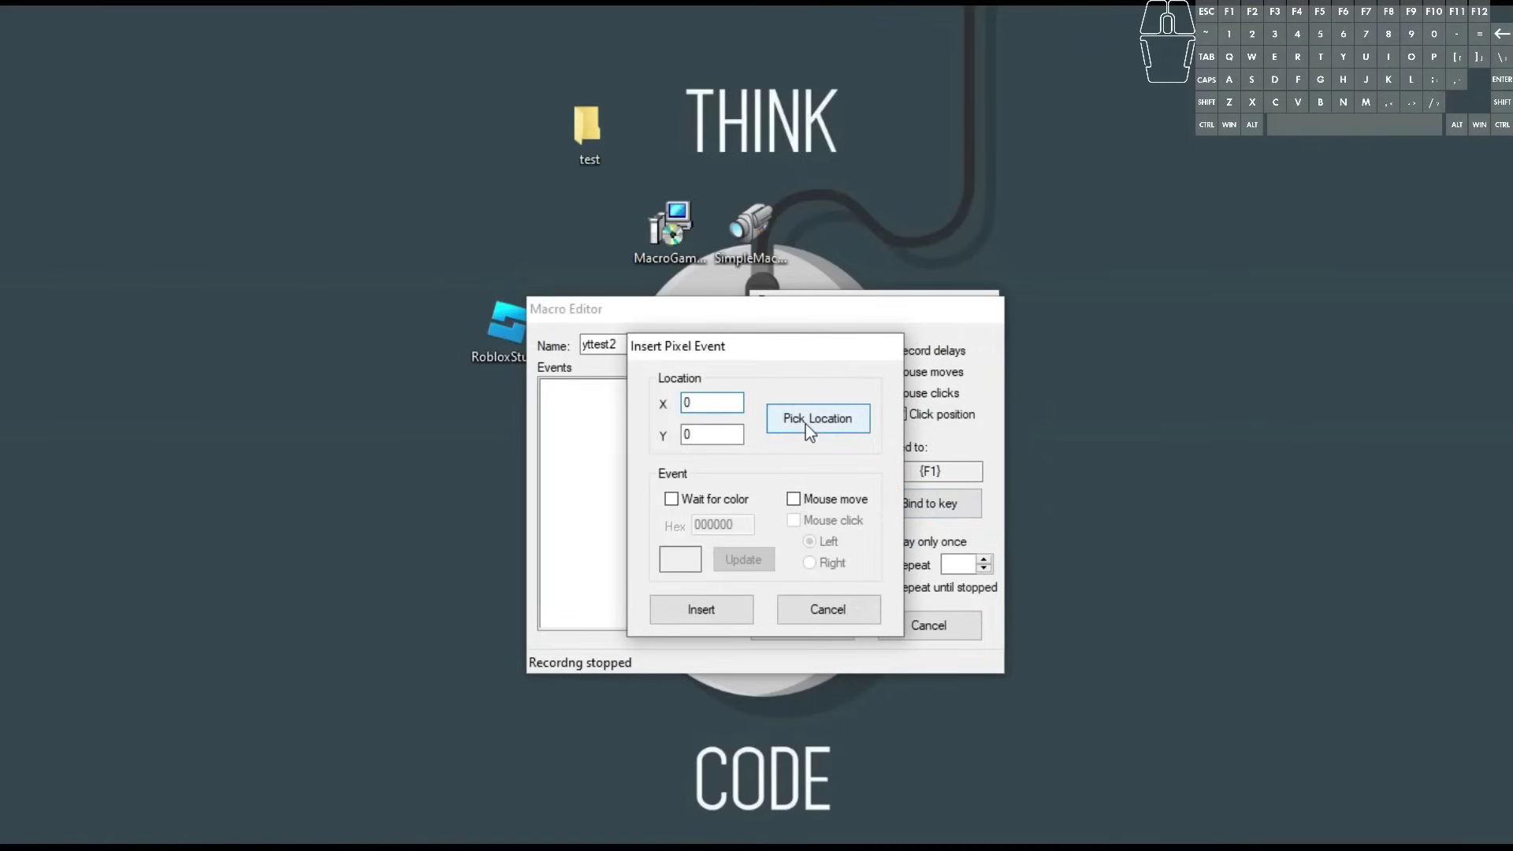
click(810, 430)
click(599, 131)
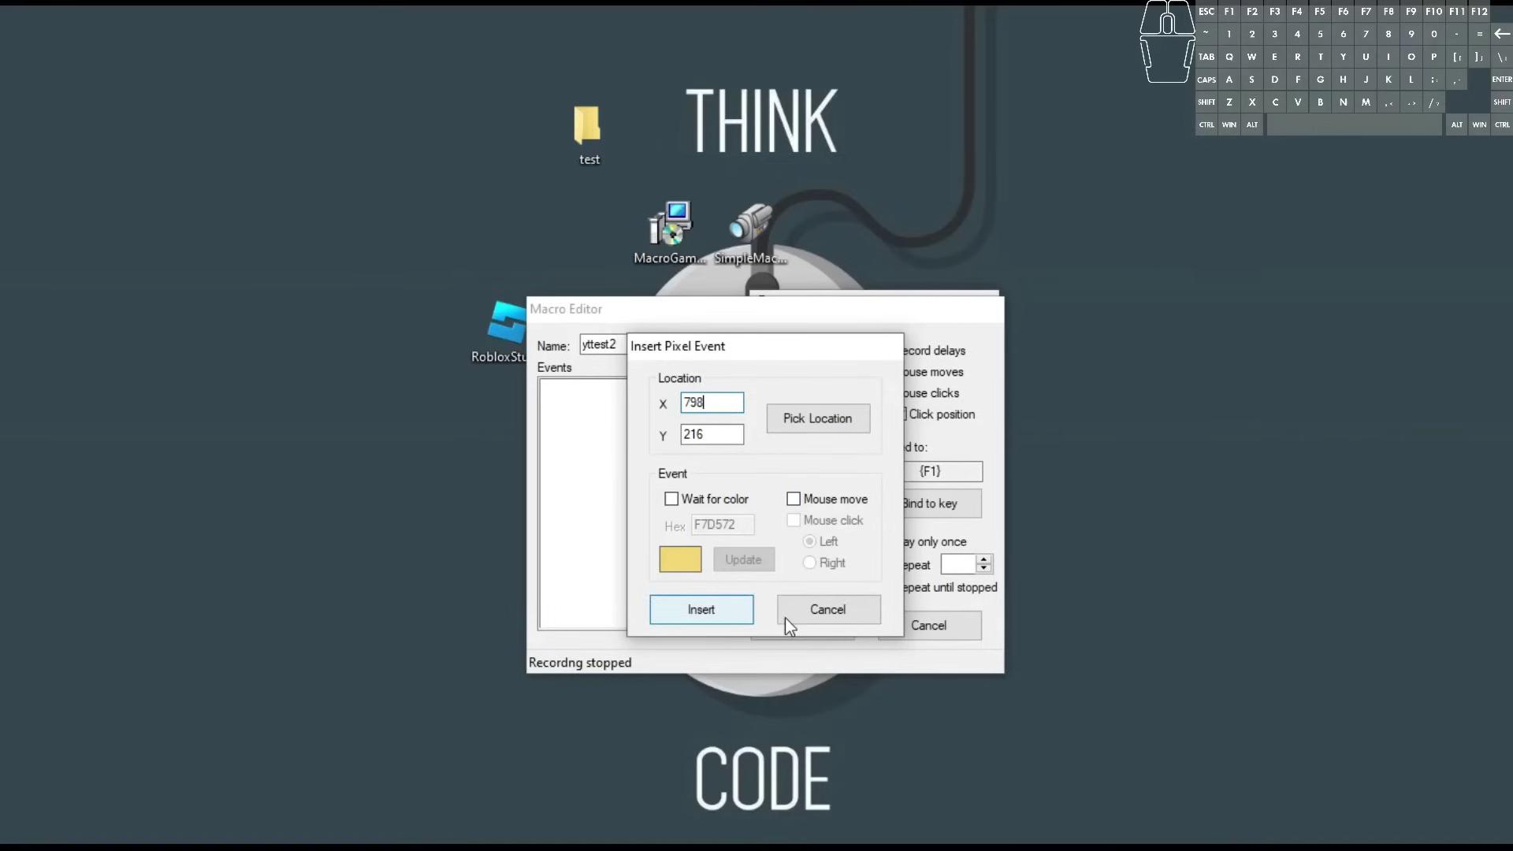
click(838, 620)
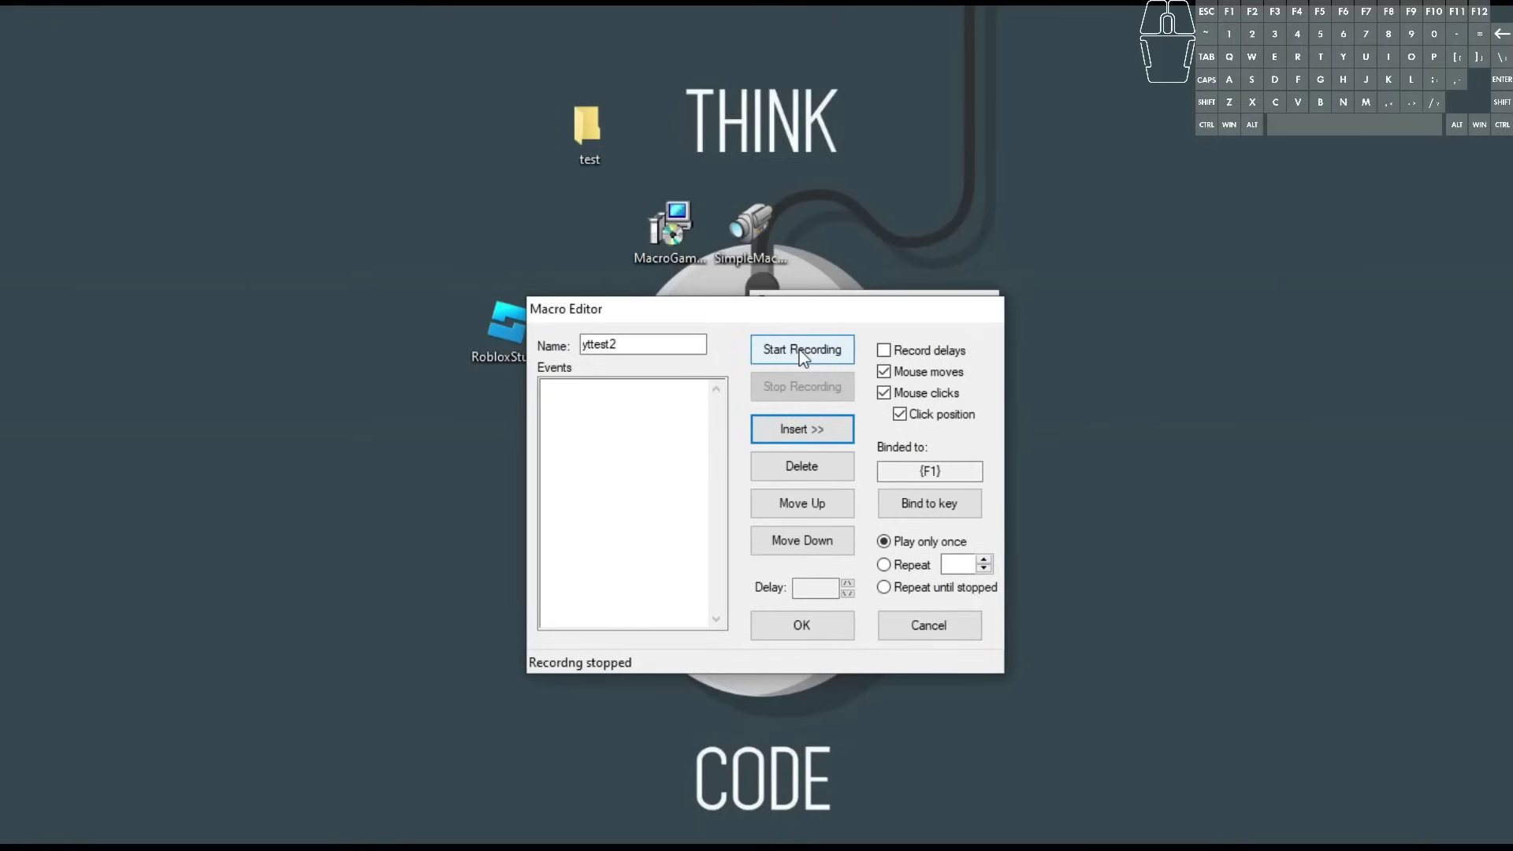
Record a right-click on the test folder and a dismissing left-click as yttest2's events.
click(804, 356)
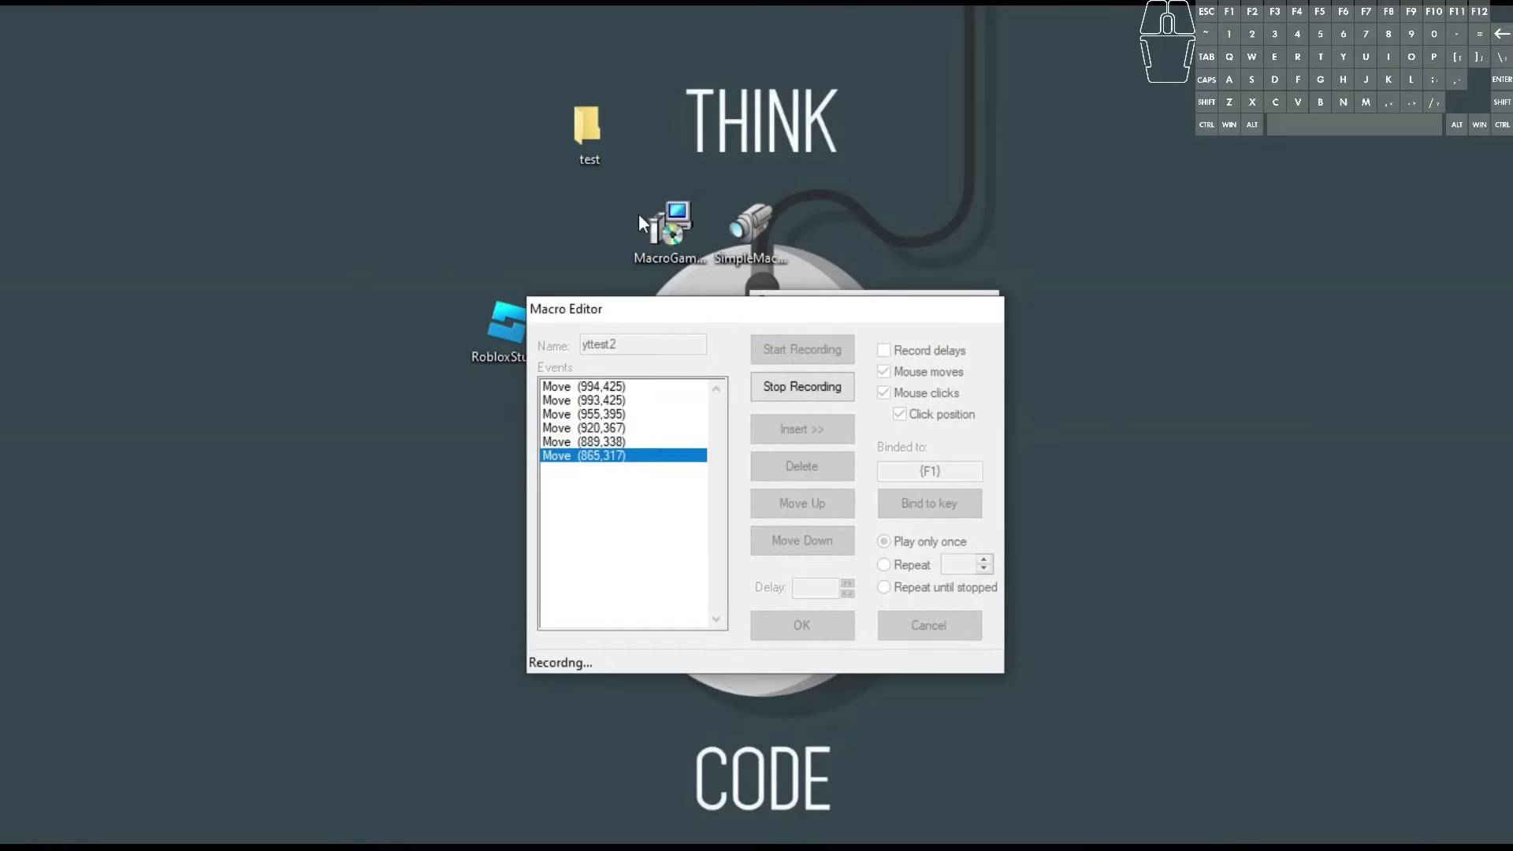
right_click(599, 133)
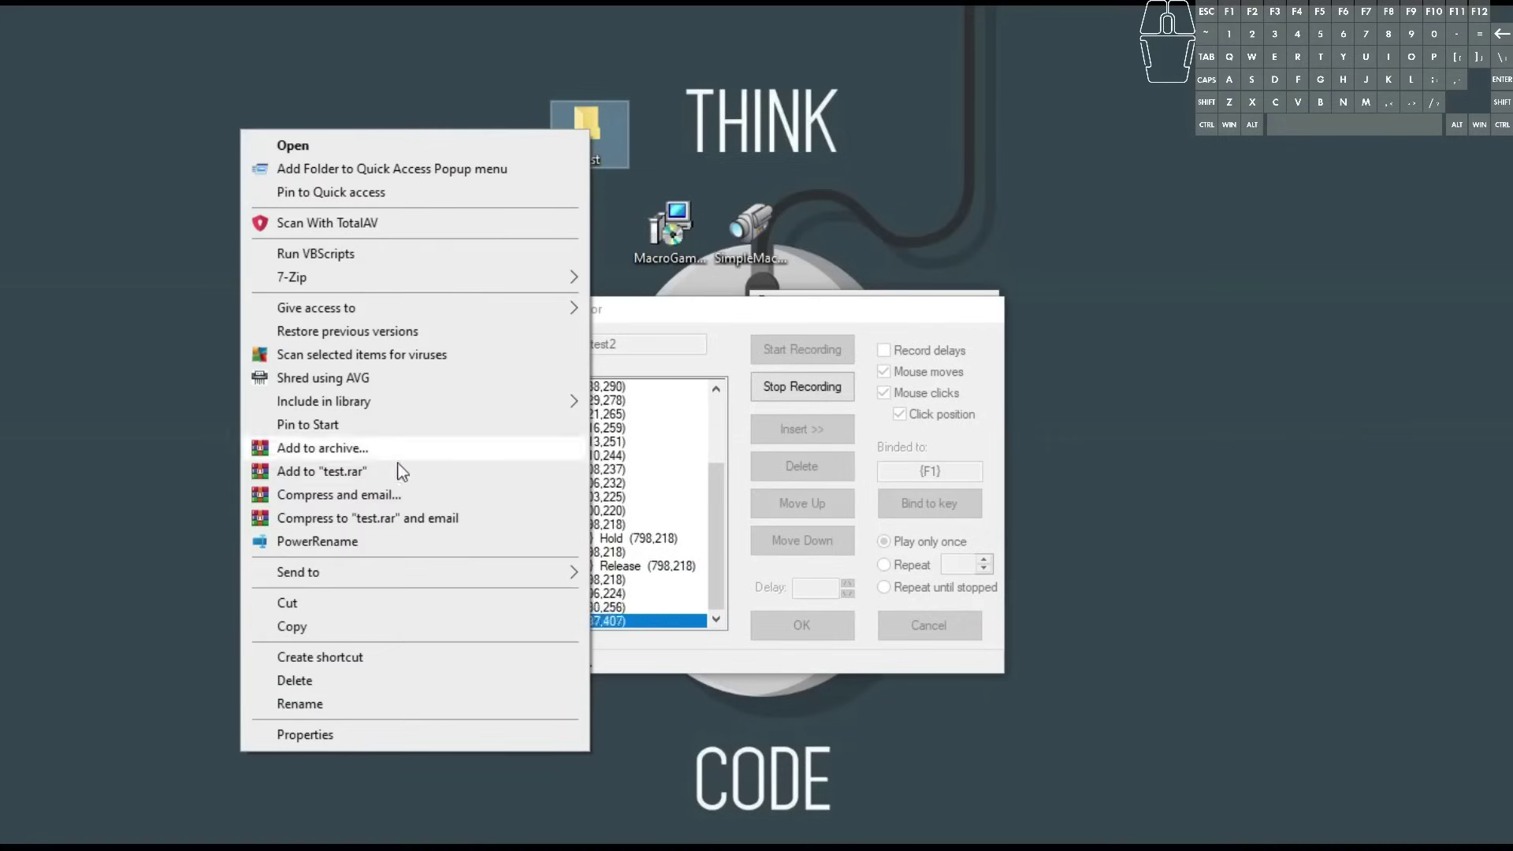
click(347, 689)
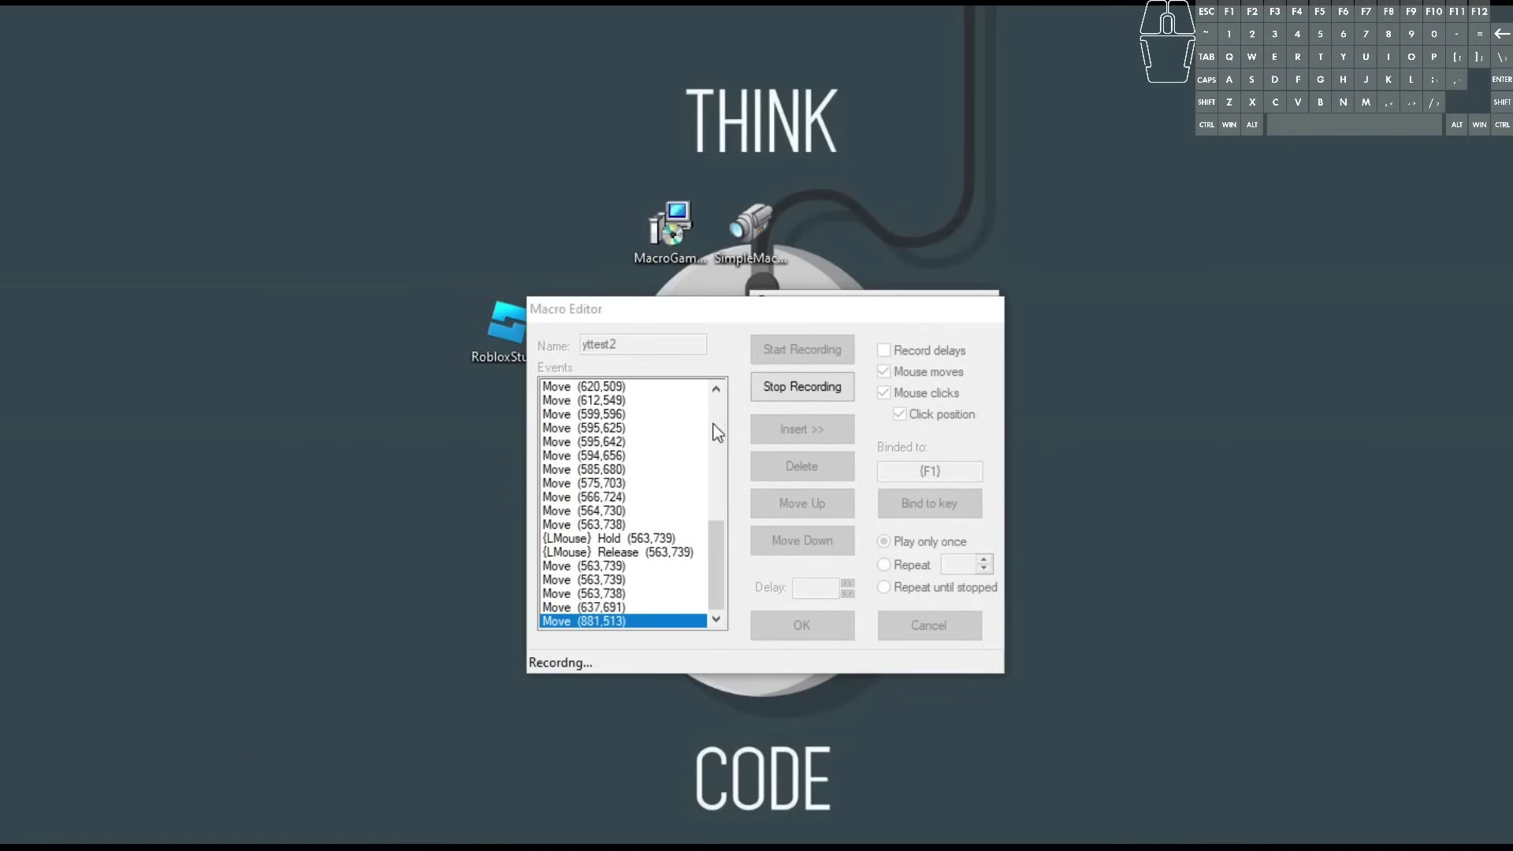
click(793, 405)
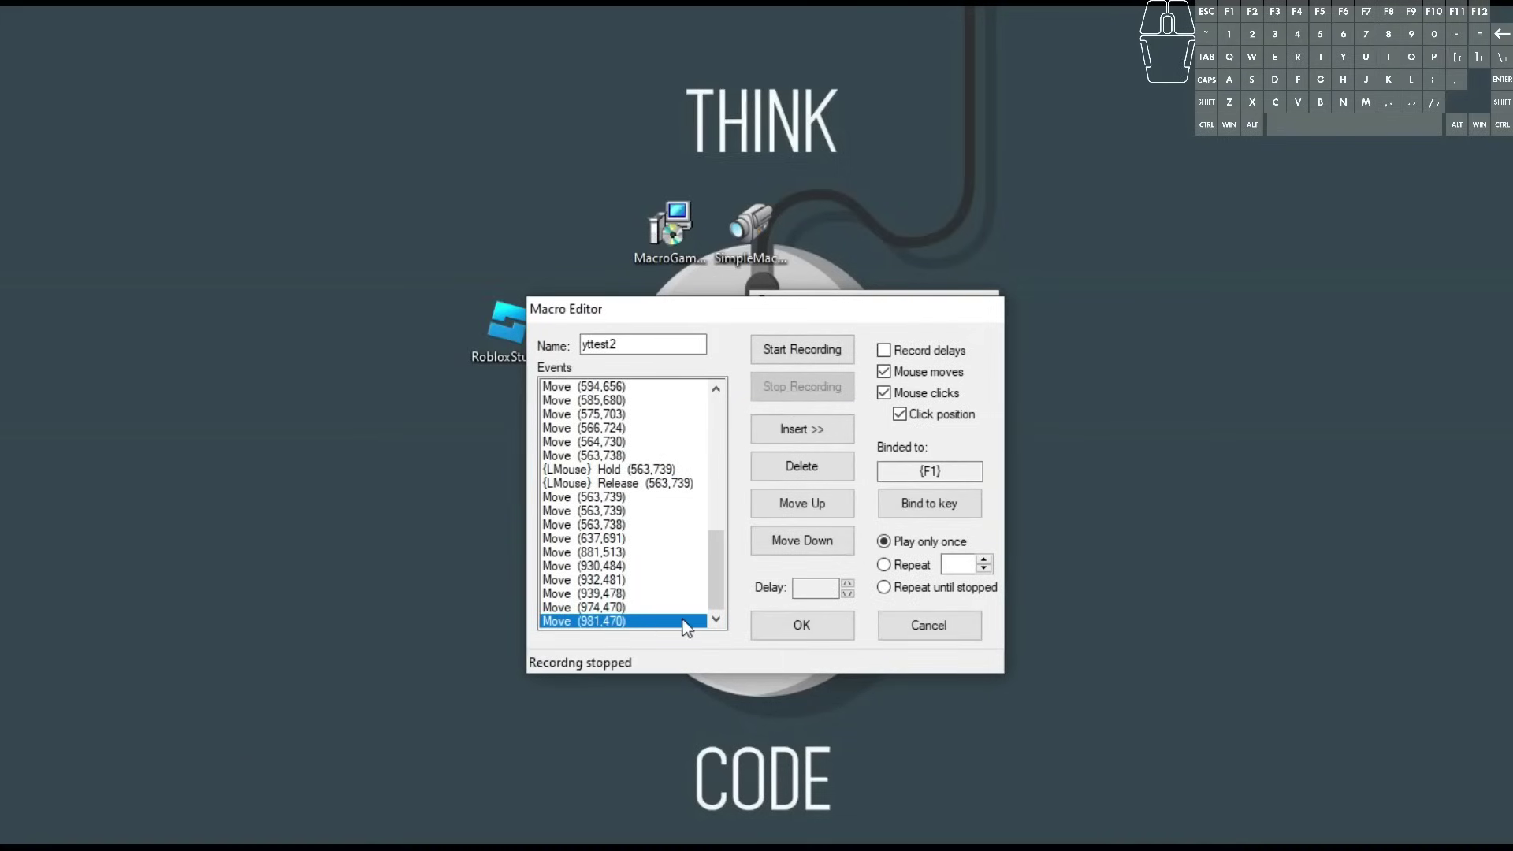
drag(723, 595, 732, 503)
click(604, 505)
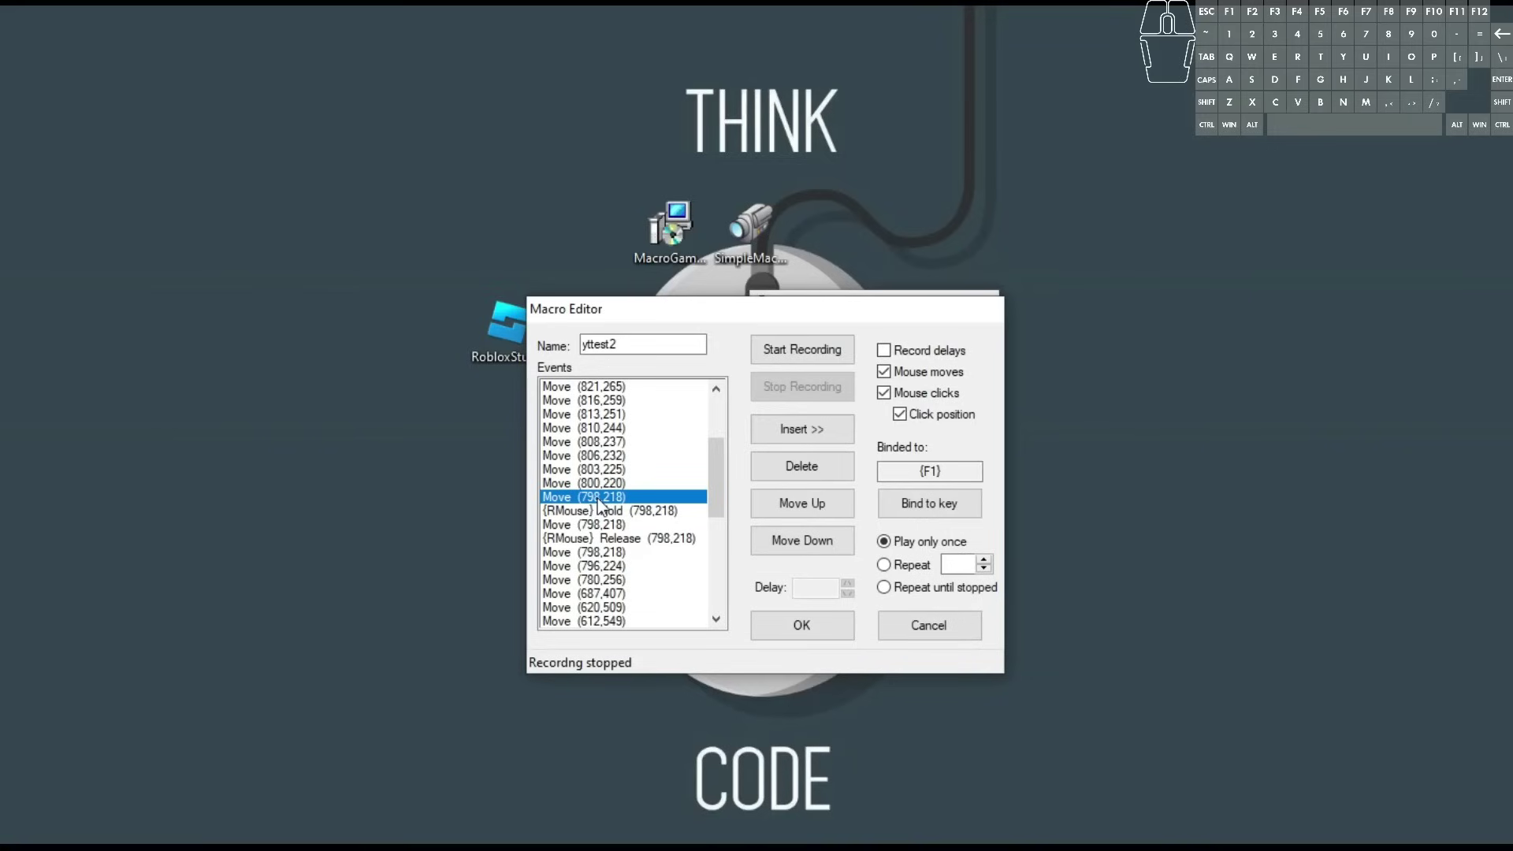
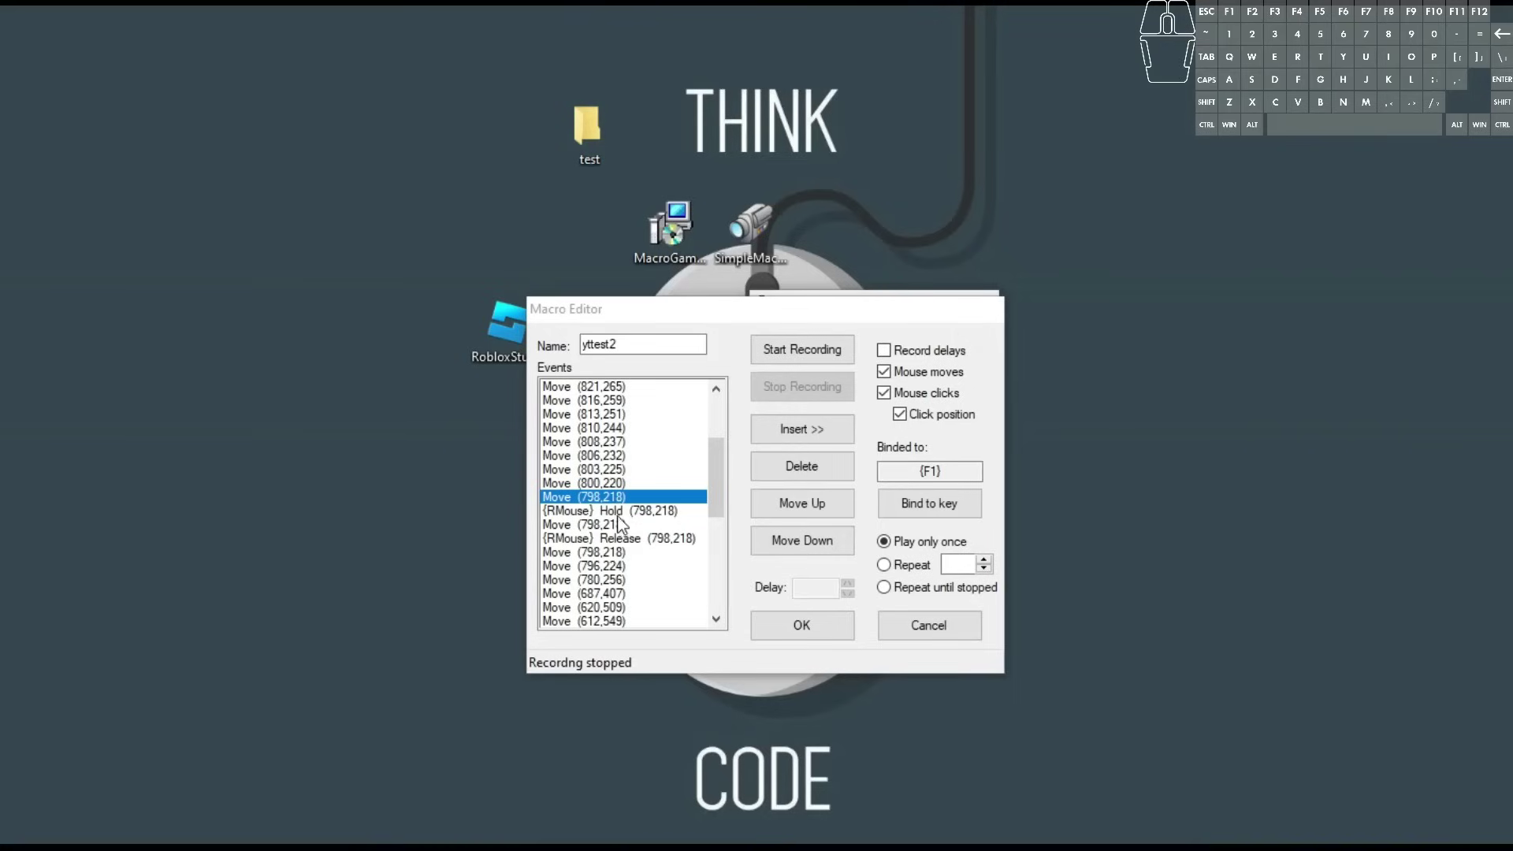
Delete the Move events preceding the right-button hold, starting from Move (800,220).
click(629, 485)
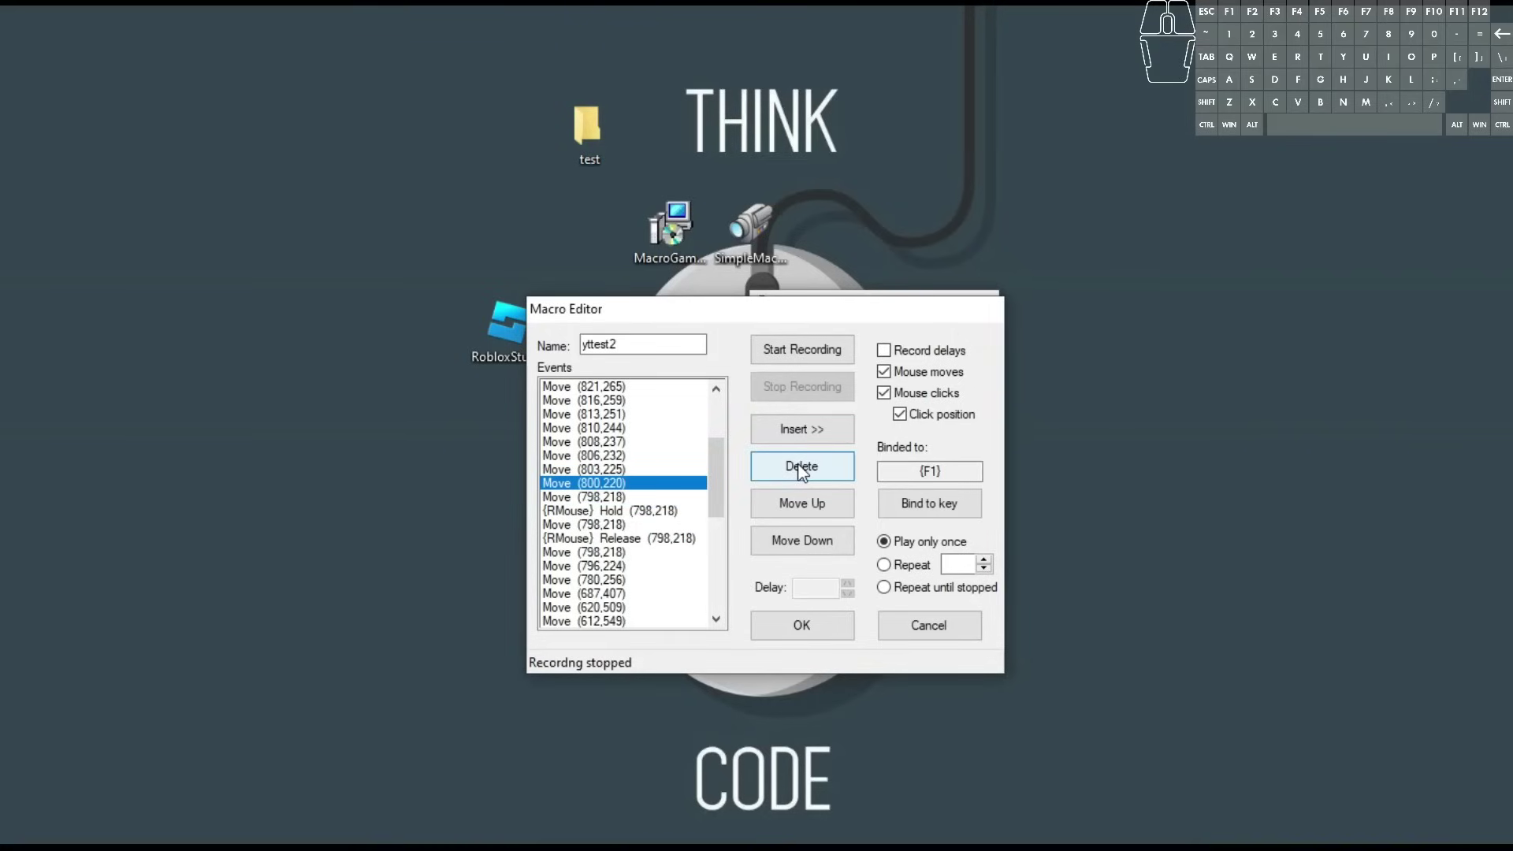
click(788, 460)
click(791, 470)
click(791, 470)
click(792, 471)
click(791, 471)
click(791, 470)
click(791, 471)
click(792, 471)
click(791, 471)
click(788, 474)
click(788, 475)
click(788, 474)
click(788, 475)
click(788, 474)
click(788, 474)
click(788, 475)
Undo an accidental deletion and remove the move between the right-button hold and release.
double_click(788, 474)
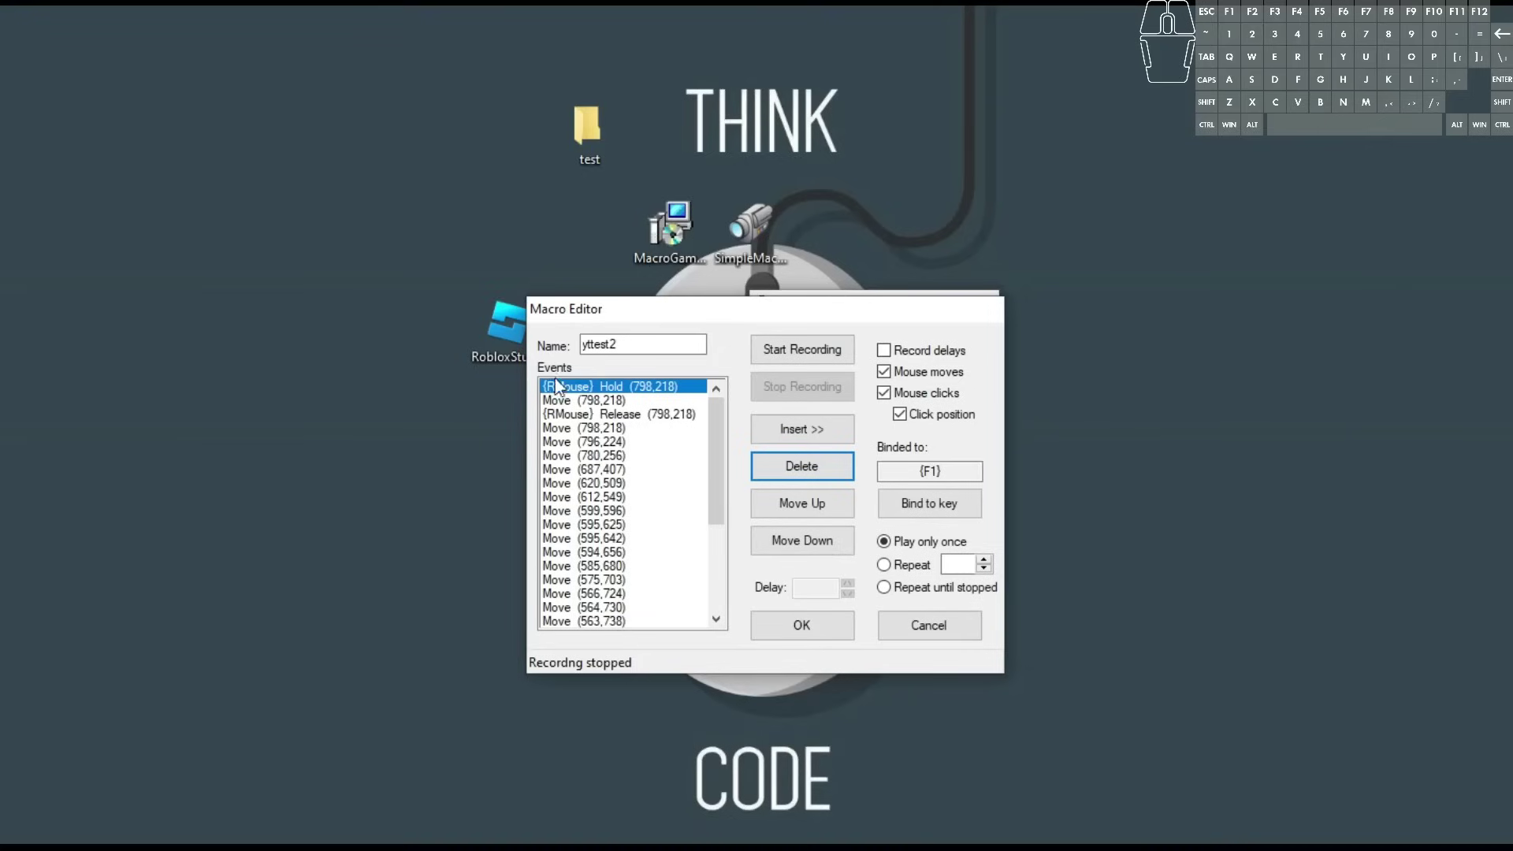
key(ctrl+z)
click(563, 407)
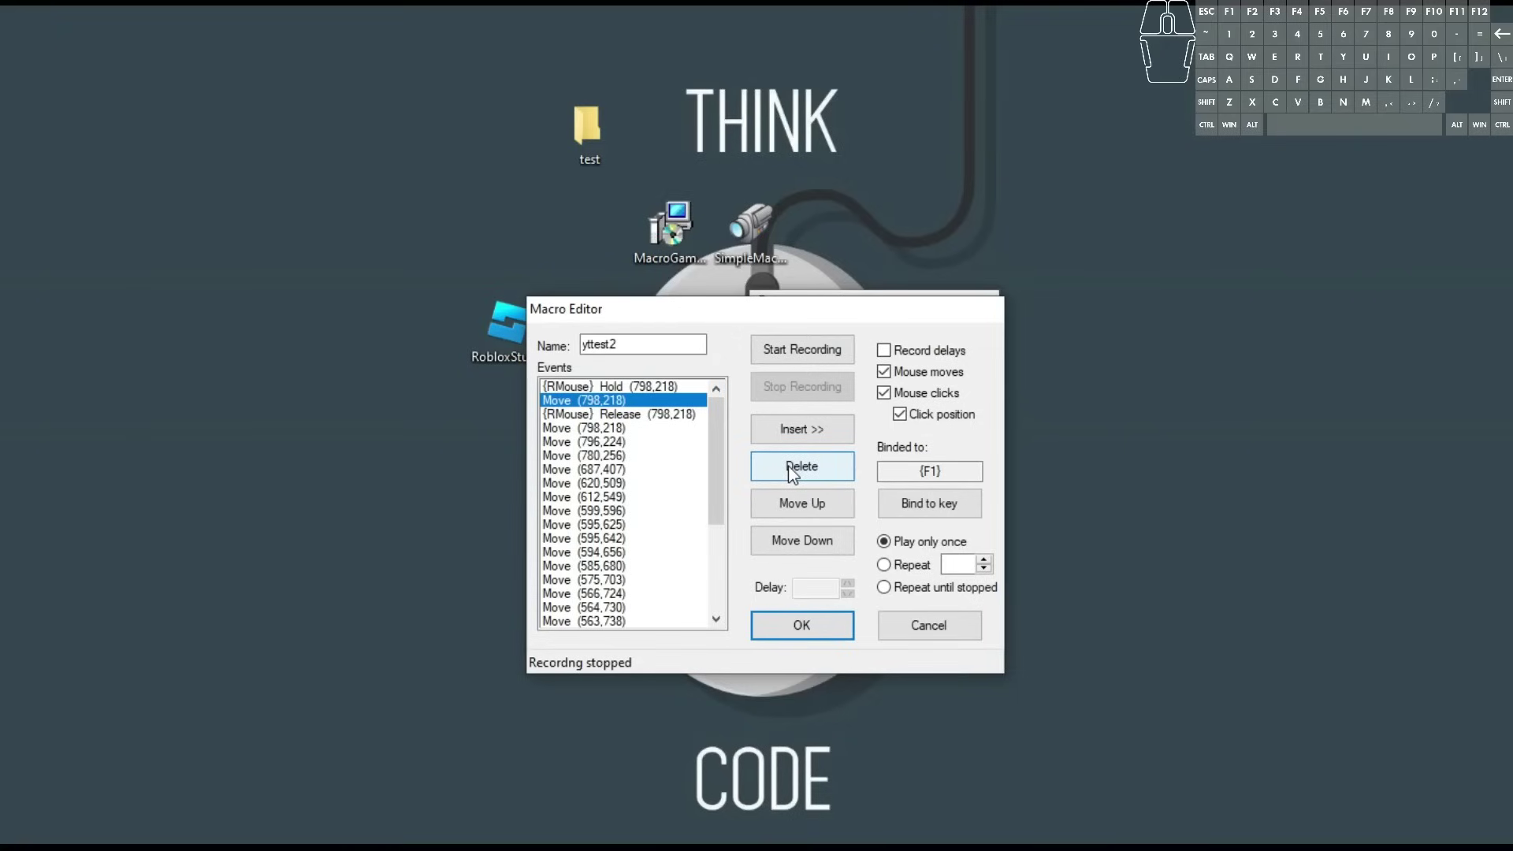
click(613, 389)
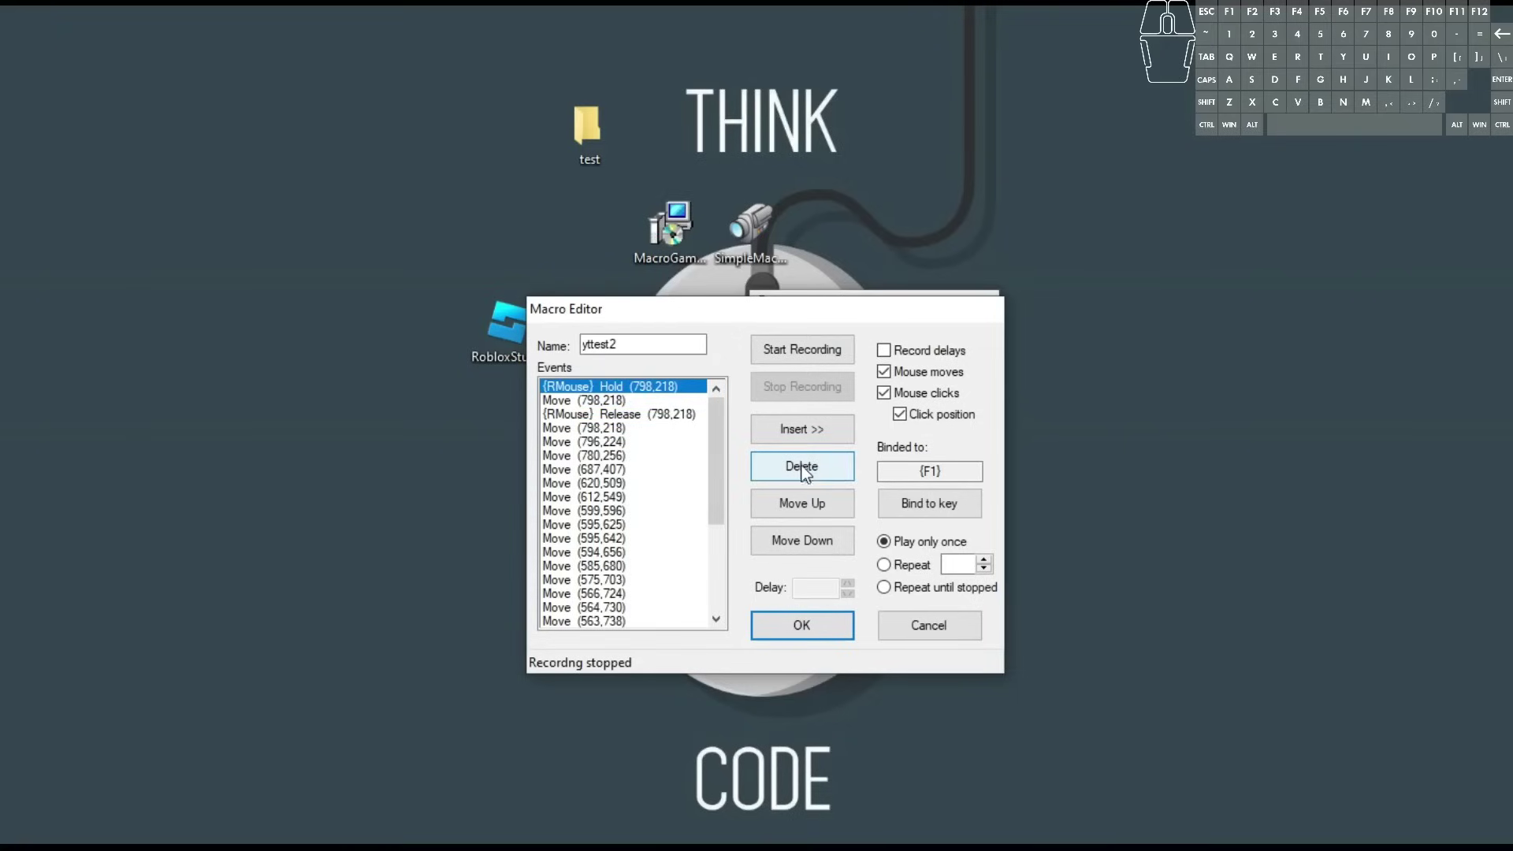
click(814, 554)
click(590, 384)
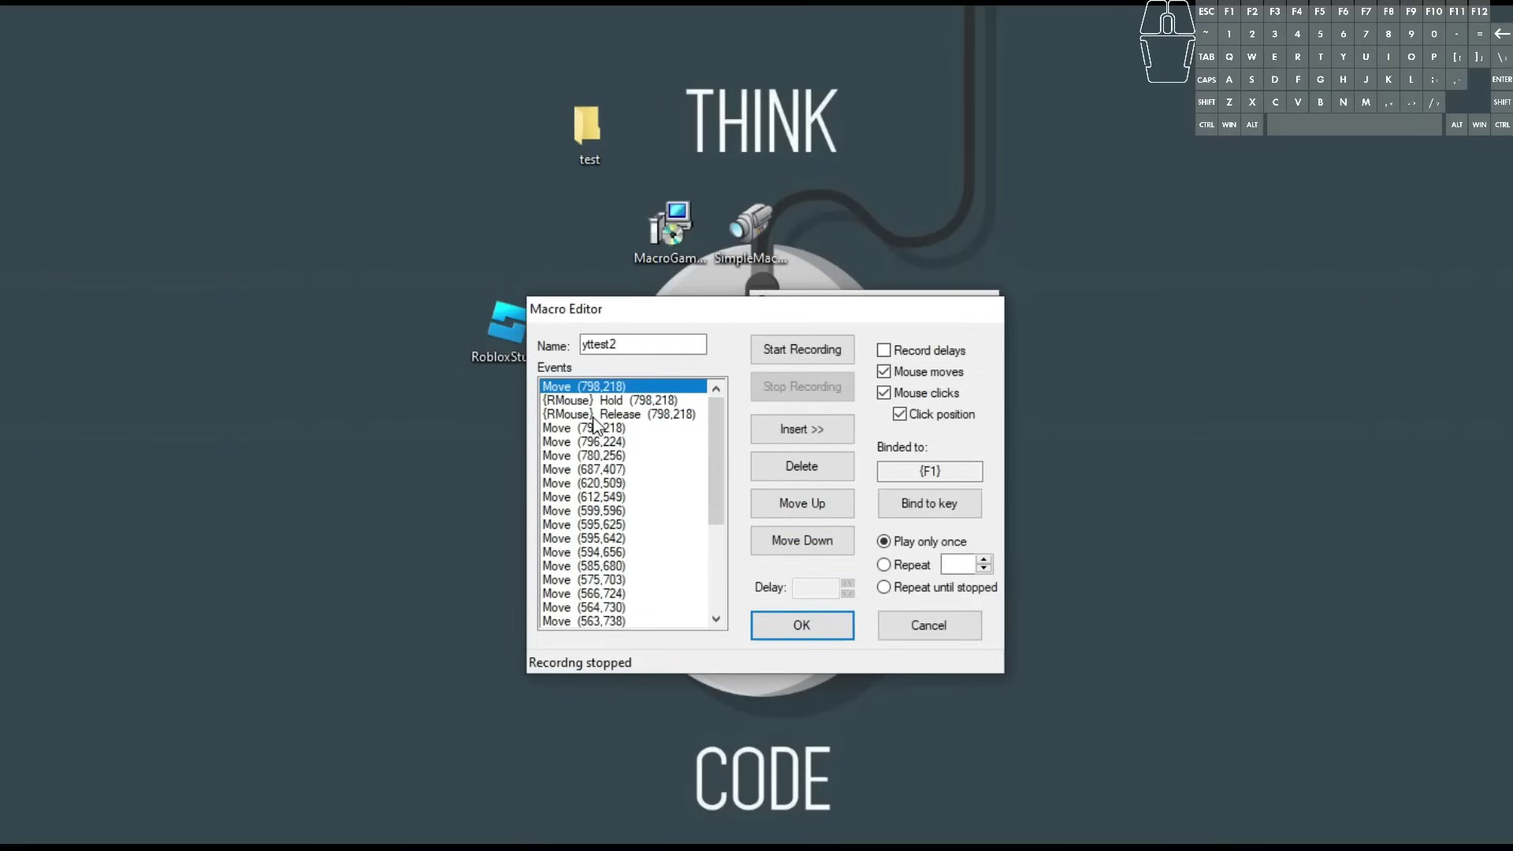
Delete the Move events between the right-button release and the left-button hold.
click(602, 430)
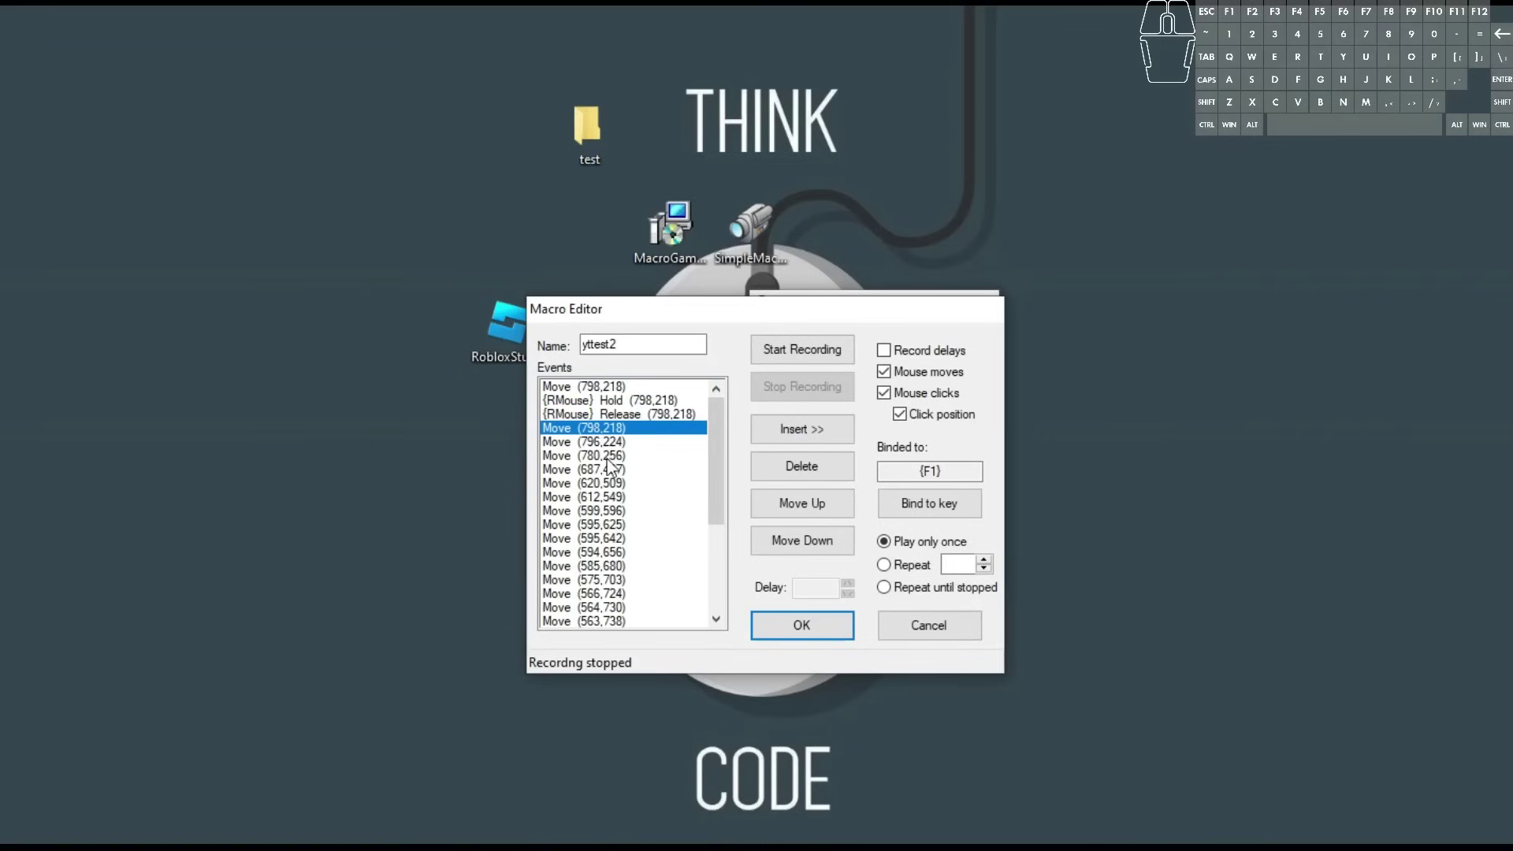
middle_click(641, 551)
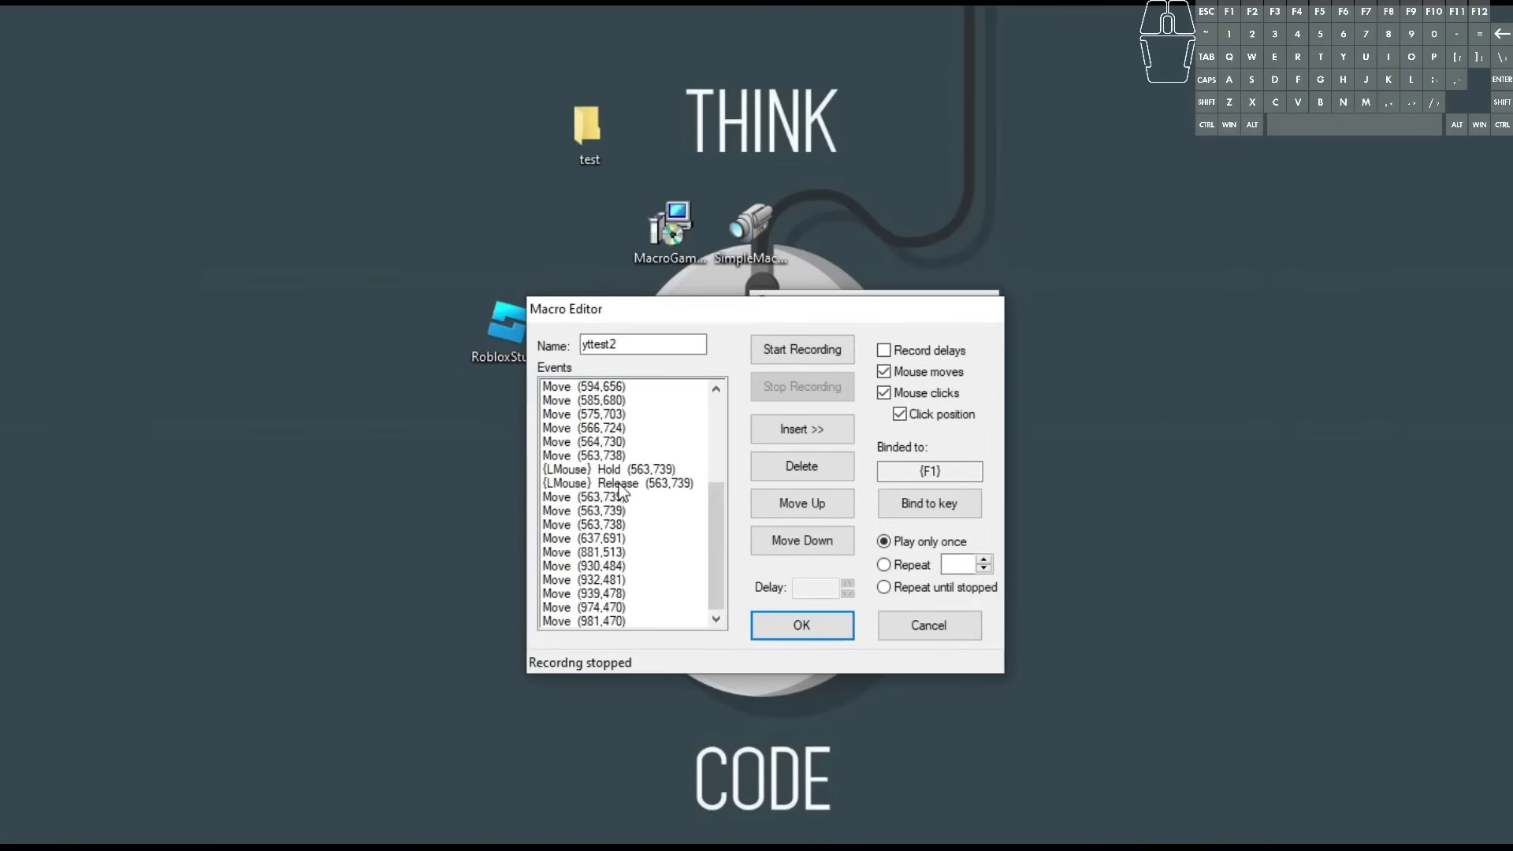
middle_click(625, 491)
click(616, 506)
click(620, 479)
click(802, 470)
click(802, 470)
click(802, 470)
click(802, 469)
double_click(802, 470)
middle_click(653, 486)
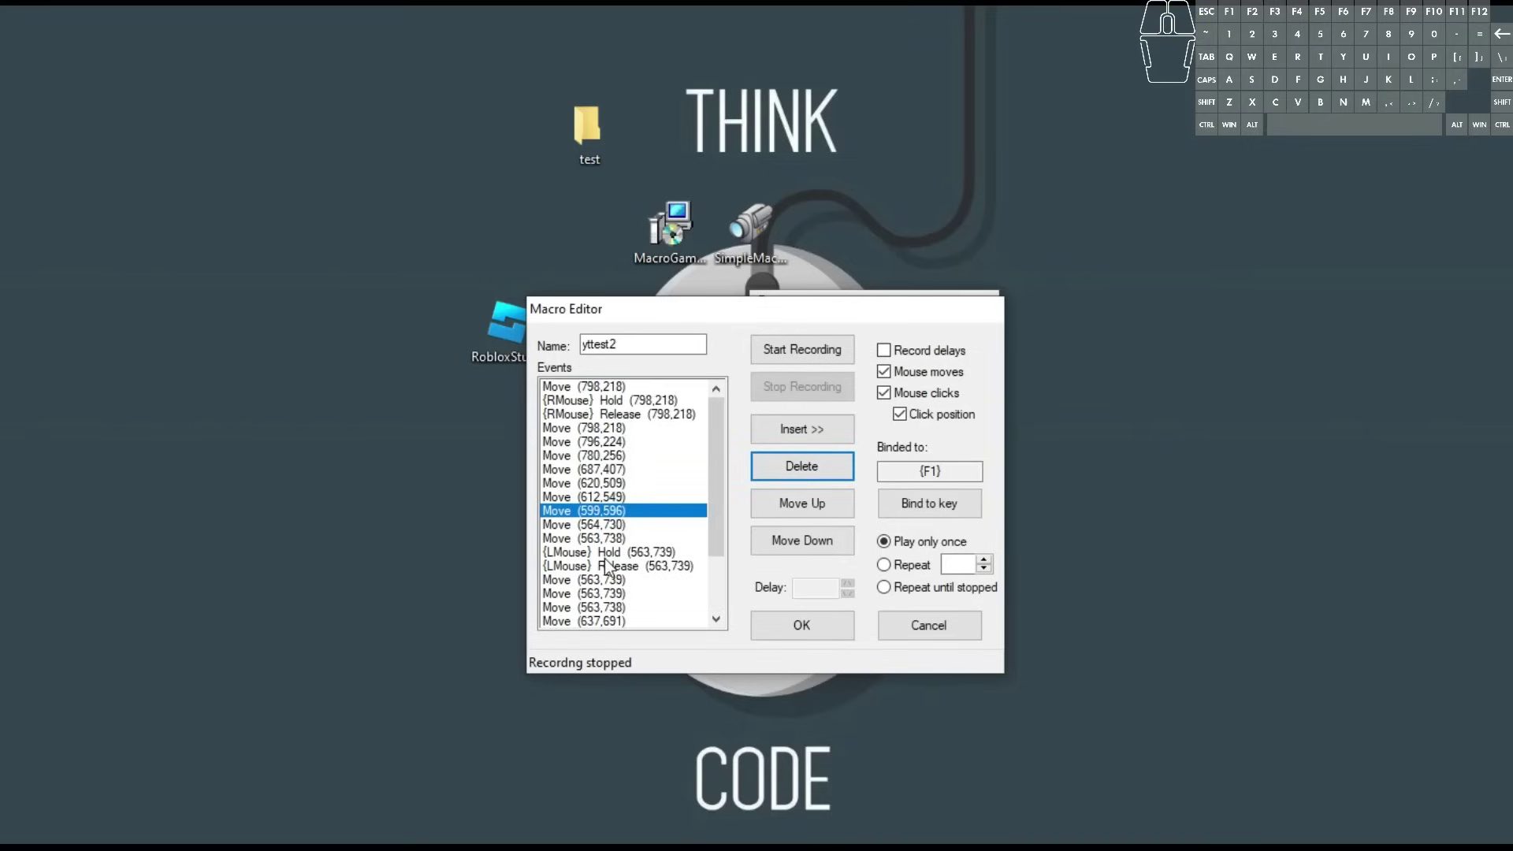
click(621, 526)
click(826, 471)
click(826, 471)
click(826, 471)
click(826, 472)
double_click(826, 471)
click(826, 472)
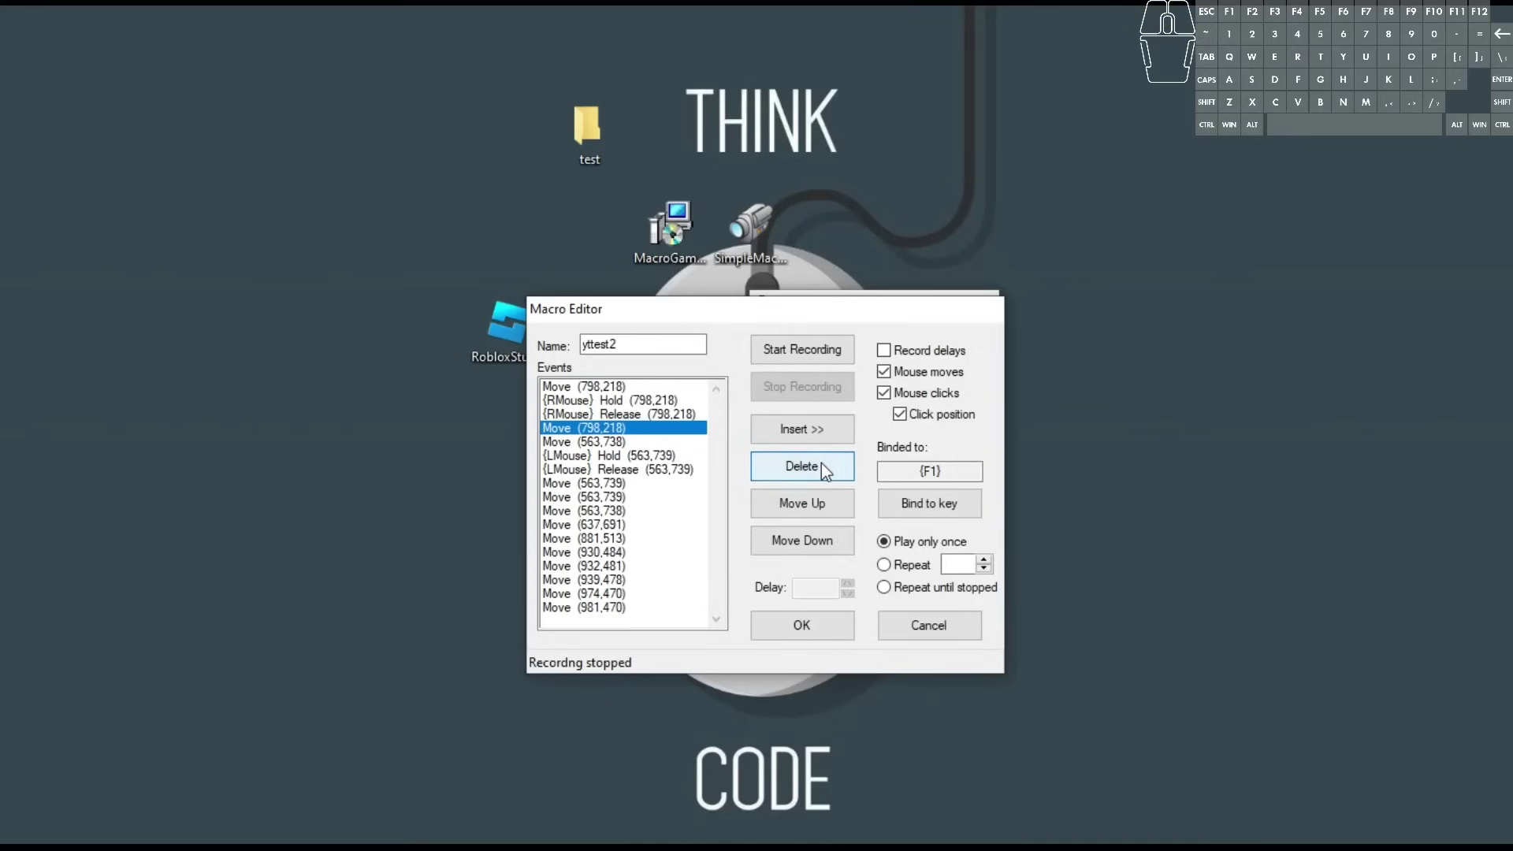
click(826, 471)
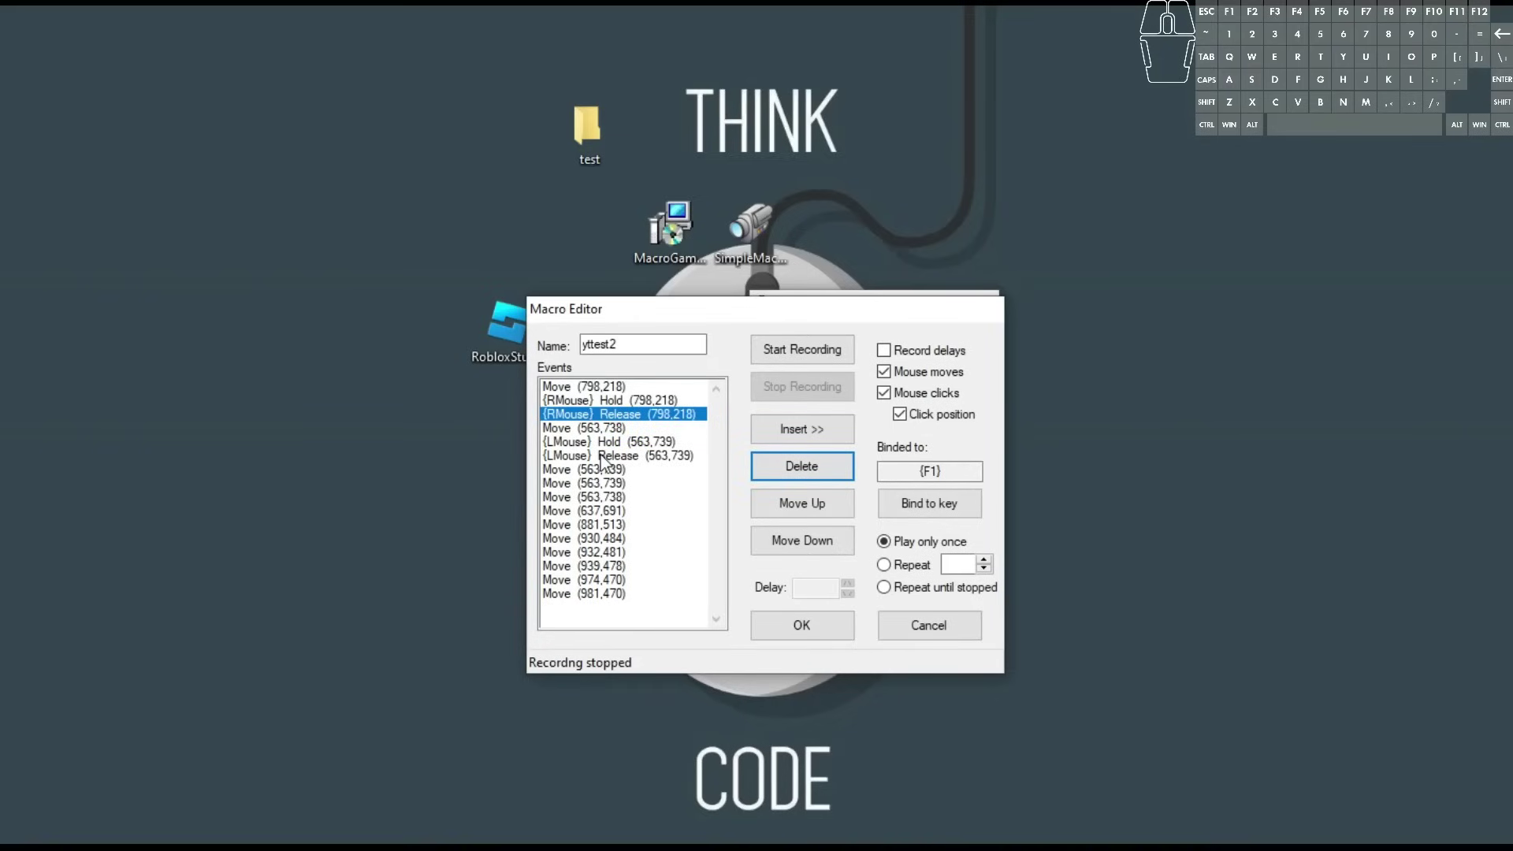
Delete the trailing Move events after the left-button release, leaving six events.
click(614, 471)
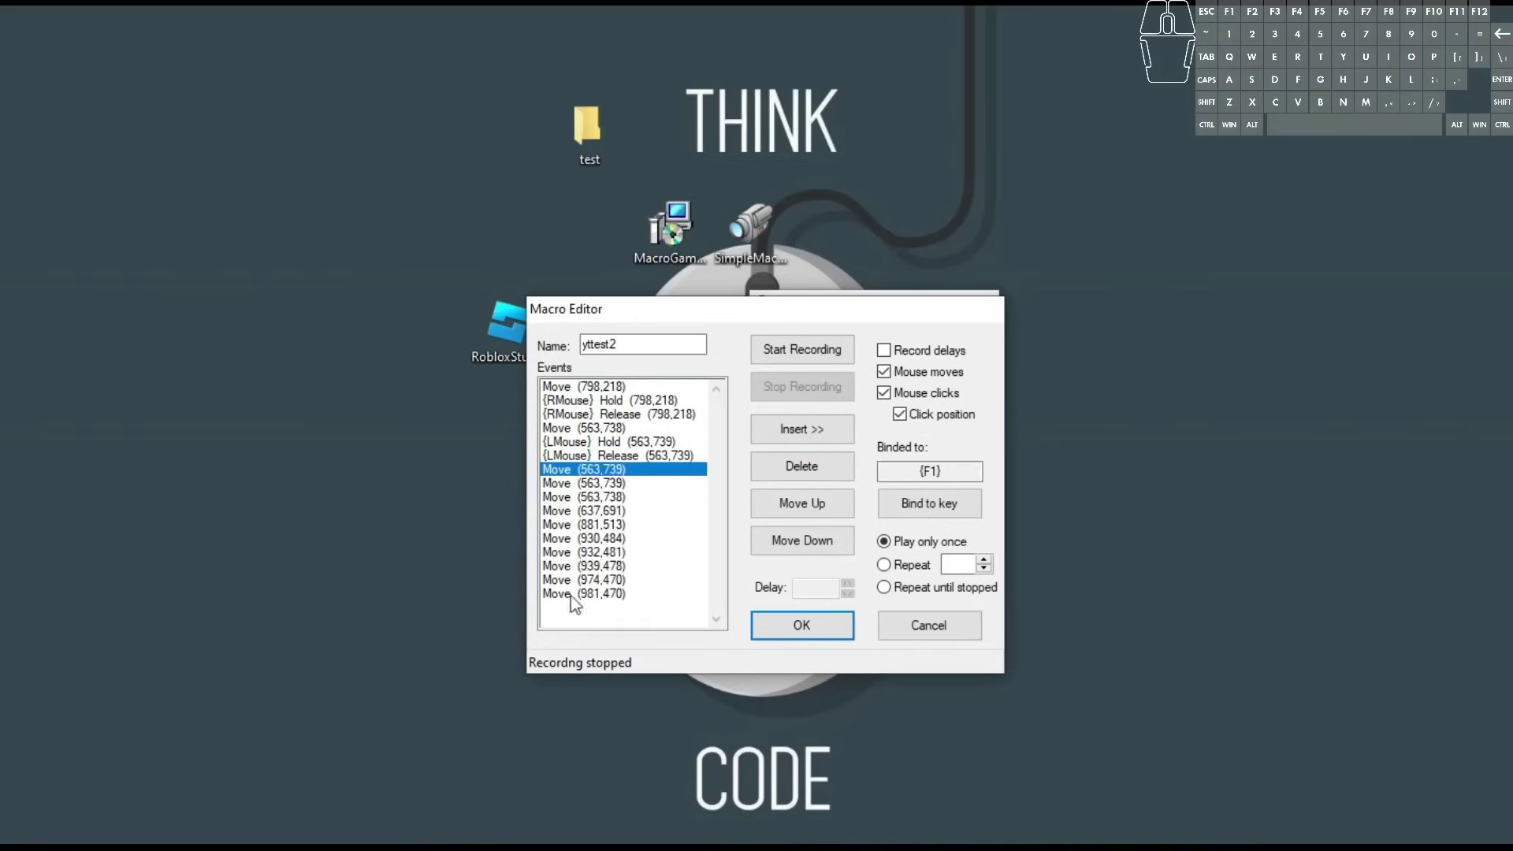
click(609, 604)
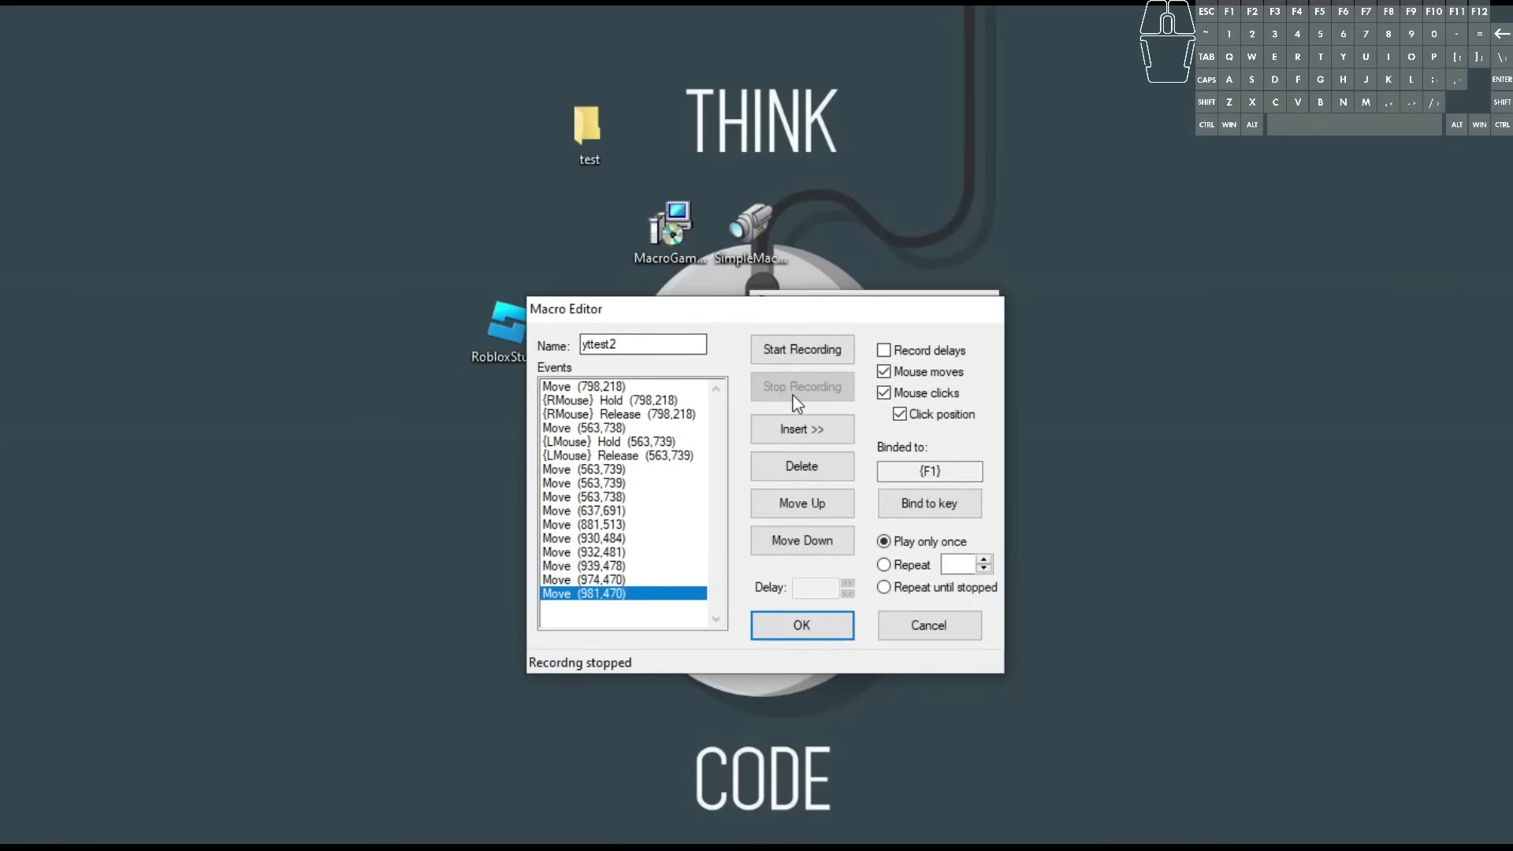
click(809, 470)
click(810, 470)
click(810, 469)
click(809, 470)
click(809, 470)
click(809, 469)
double_click(809, 470)
click(809, 470)
click(810, 470)
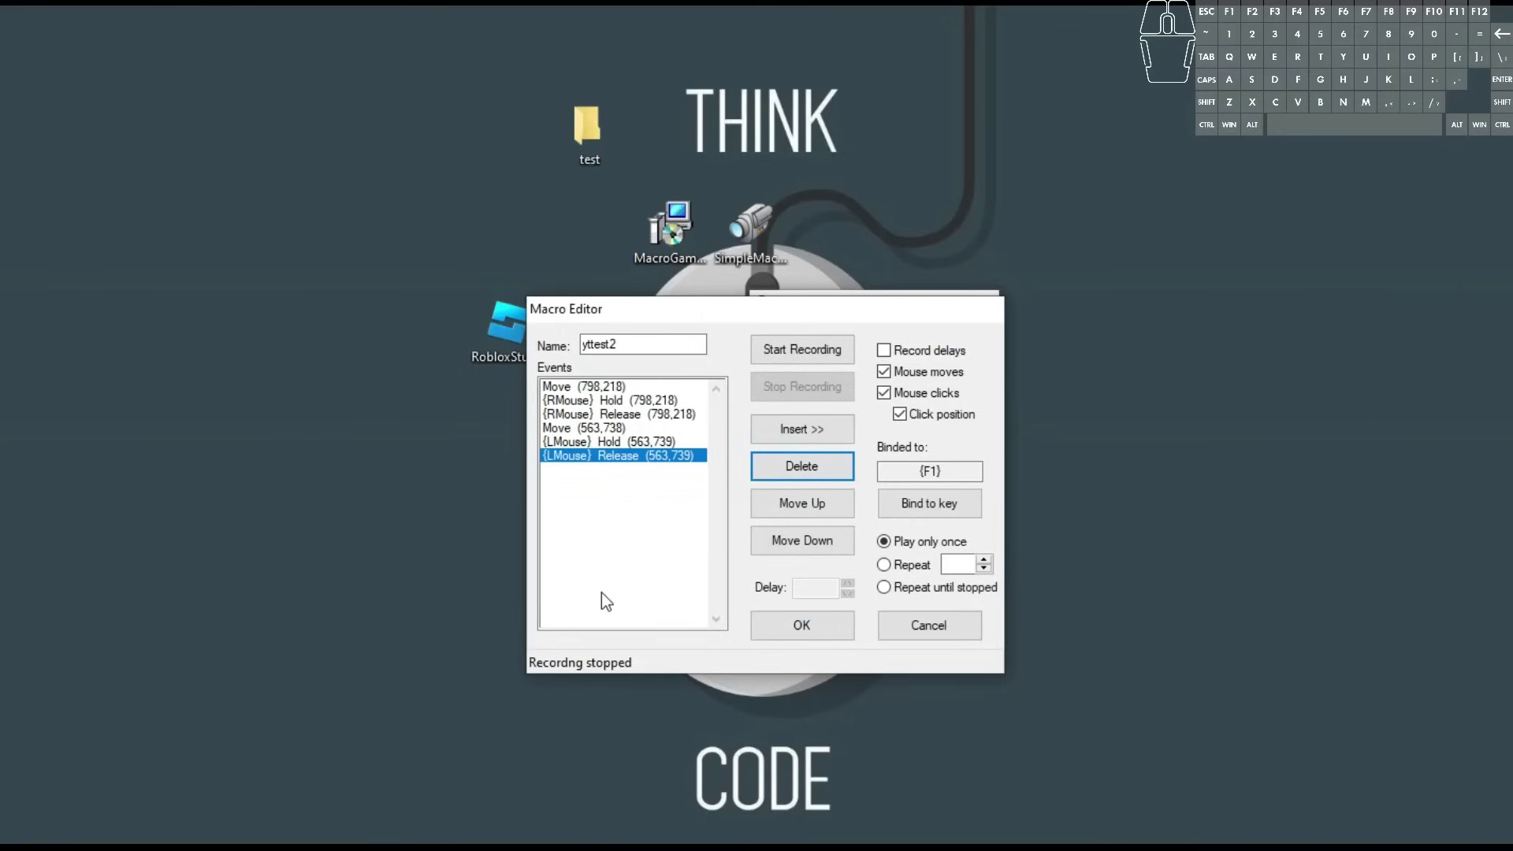
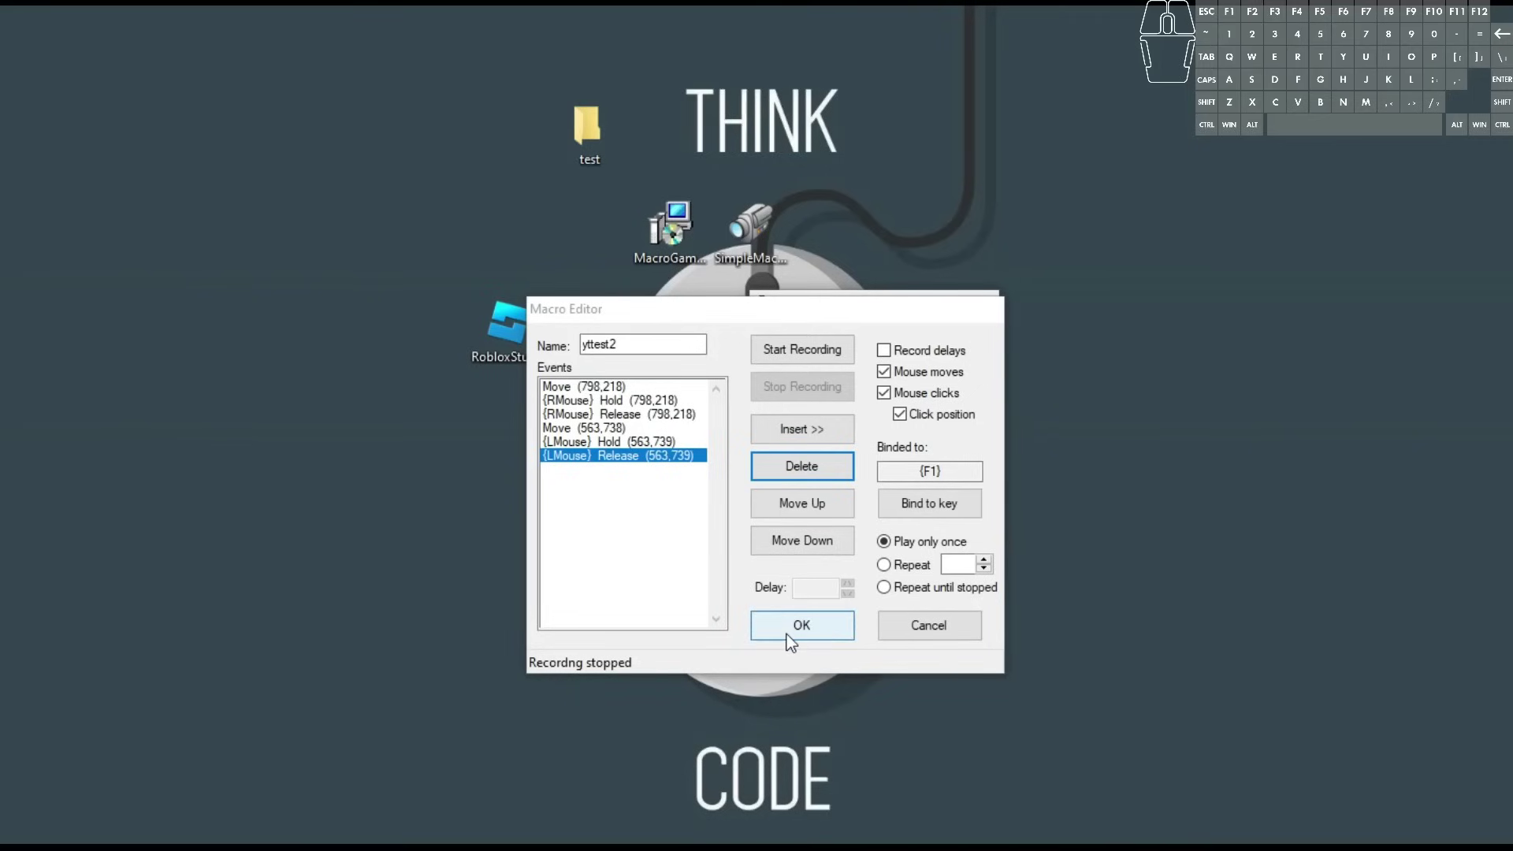
Confirm the editor with OK so the six-event yttest2 is saved to the main list.
click(813, 631)
Select yttest2, centre the main window and try its F1 hotkey.
click(783, 380)
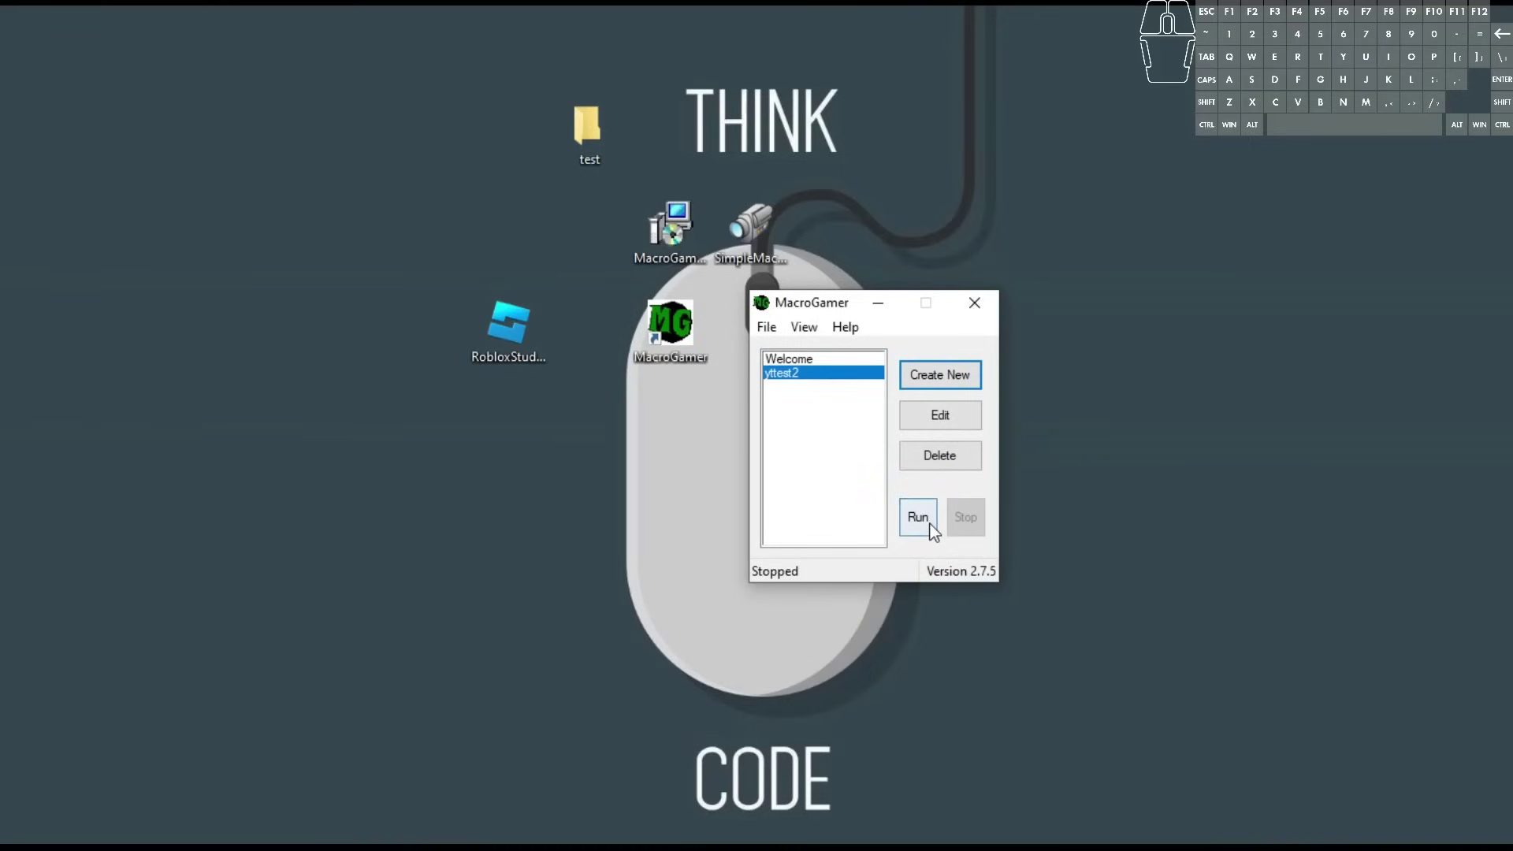
drag(827, 305, 644, 356)
click(939, 384)
click(940, 396)
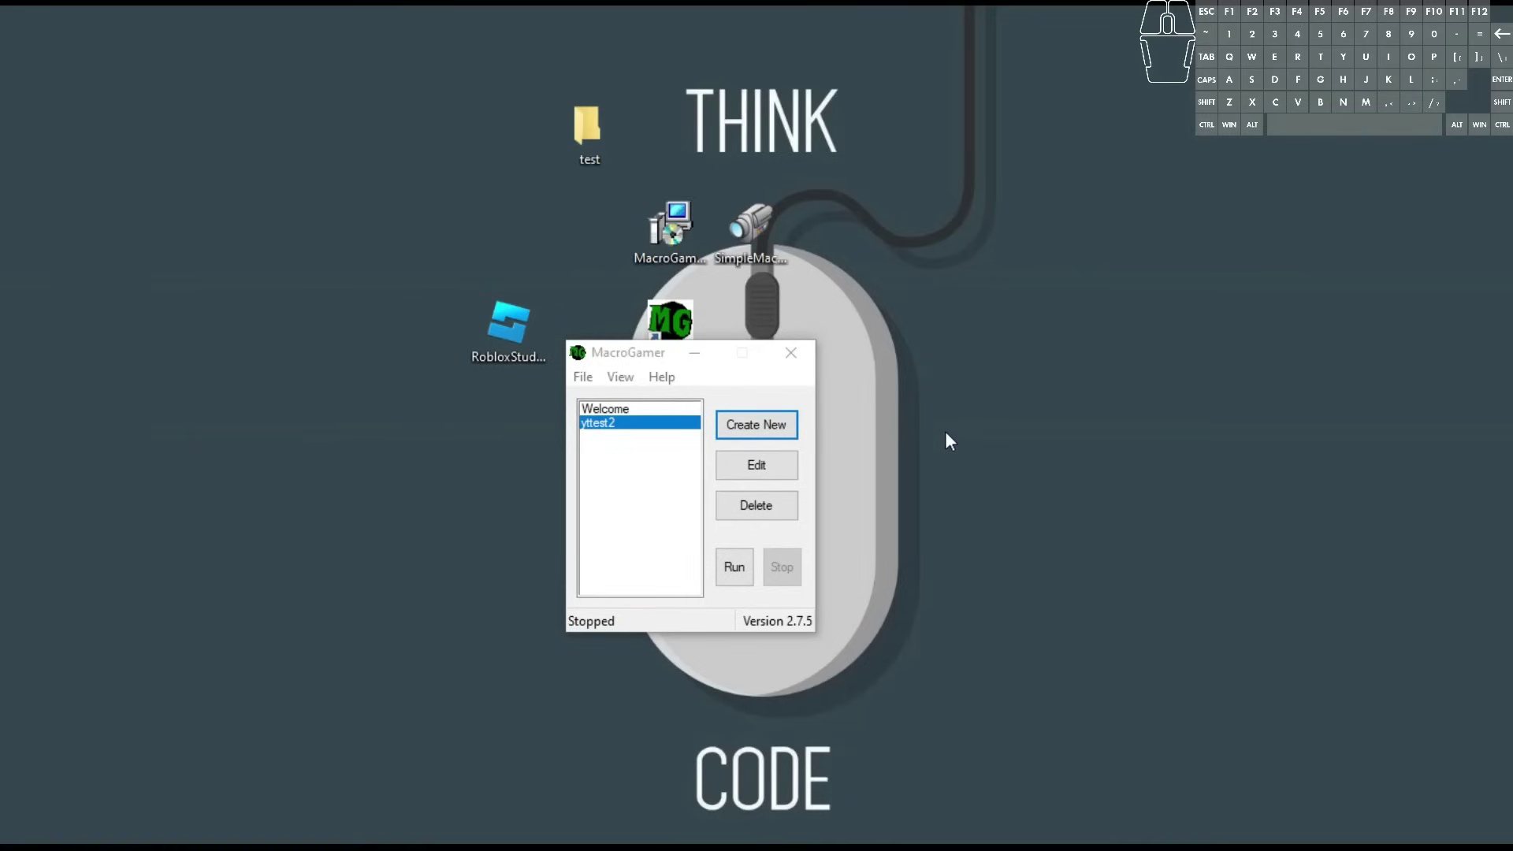
key(F1)
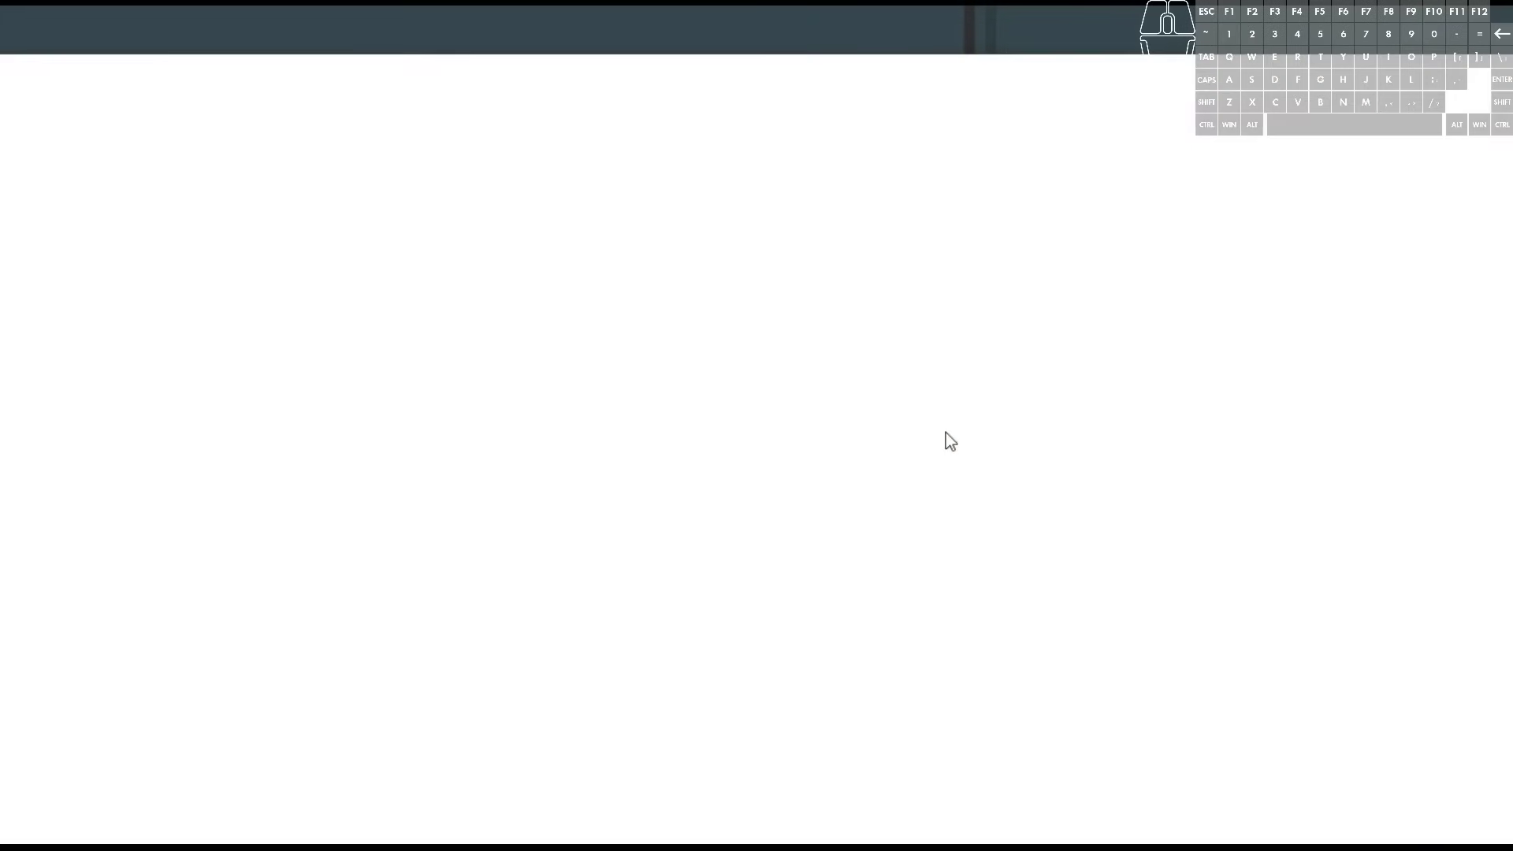
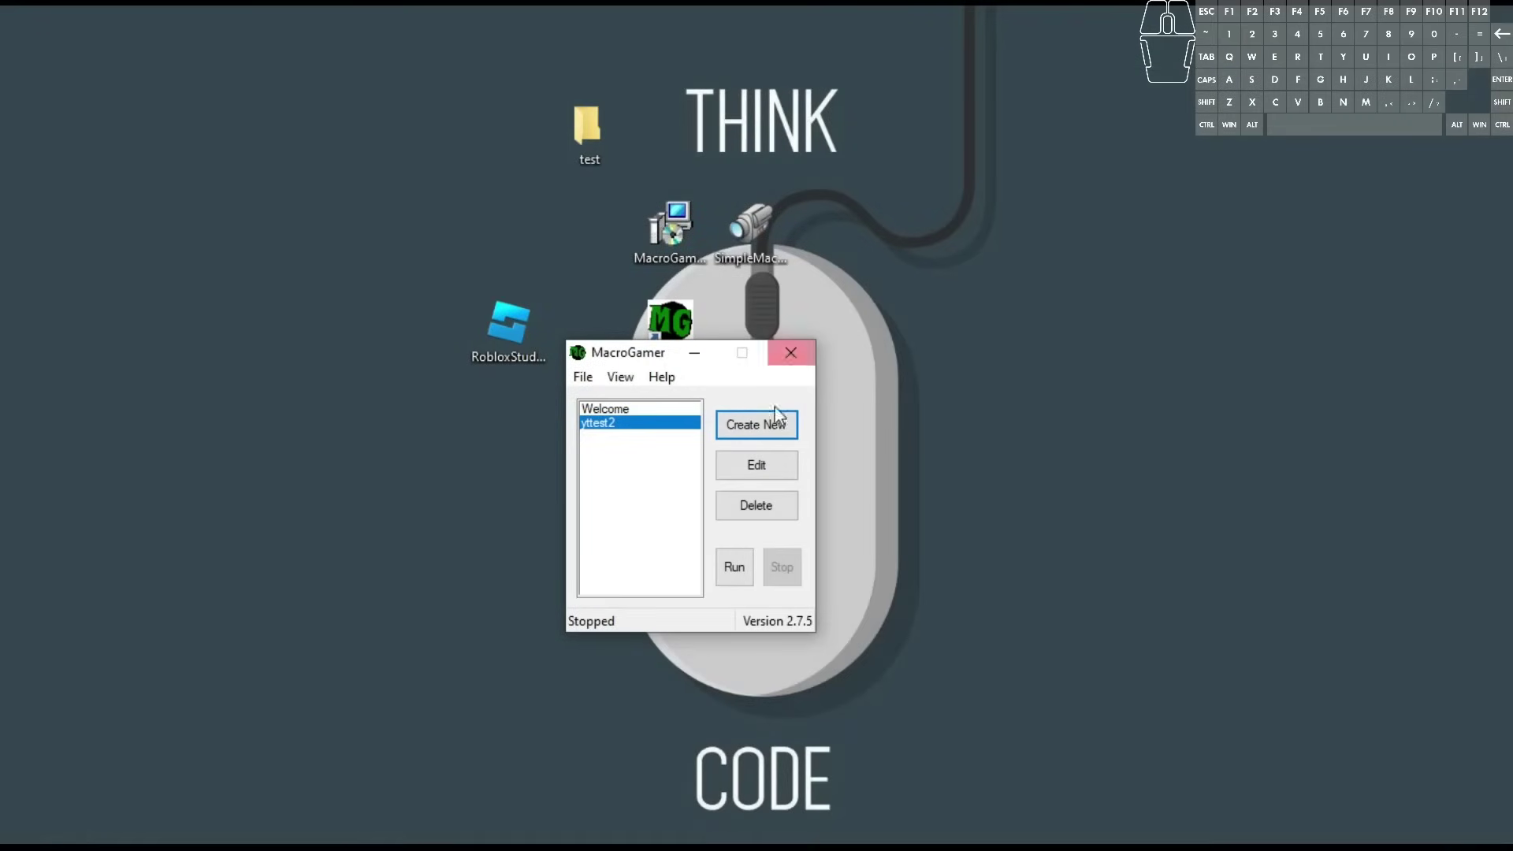
click(636, 436)
Run yttest2 from the main window and trigger it again with F1 until it stops.
click(747, 577)
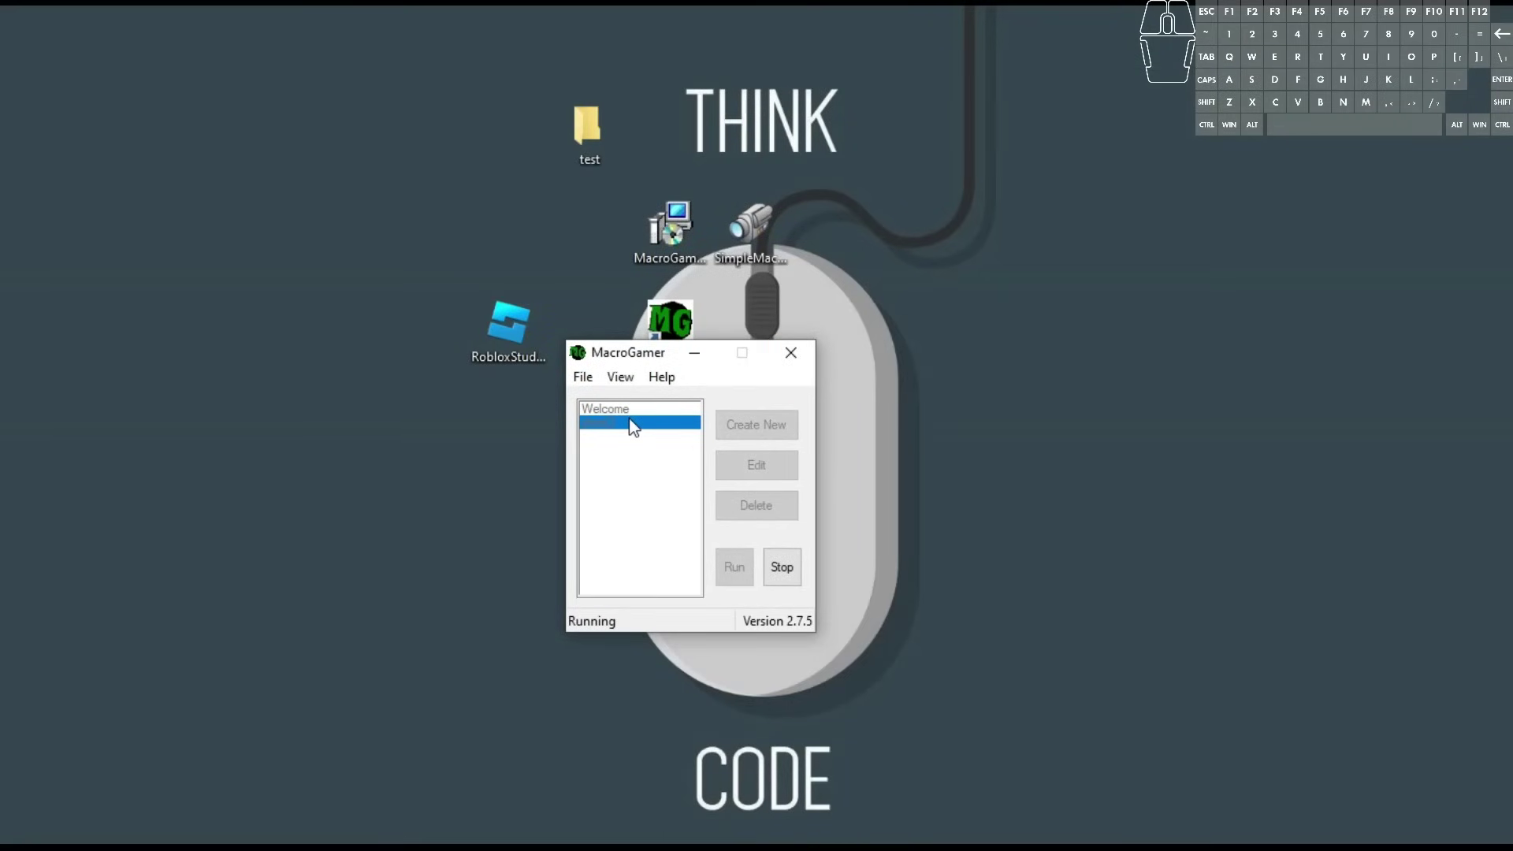
click(886, 408)
drag(892, 380, 938, 477)
key(F1)
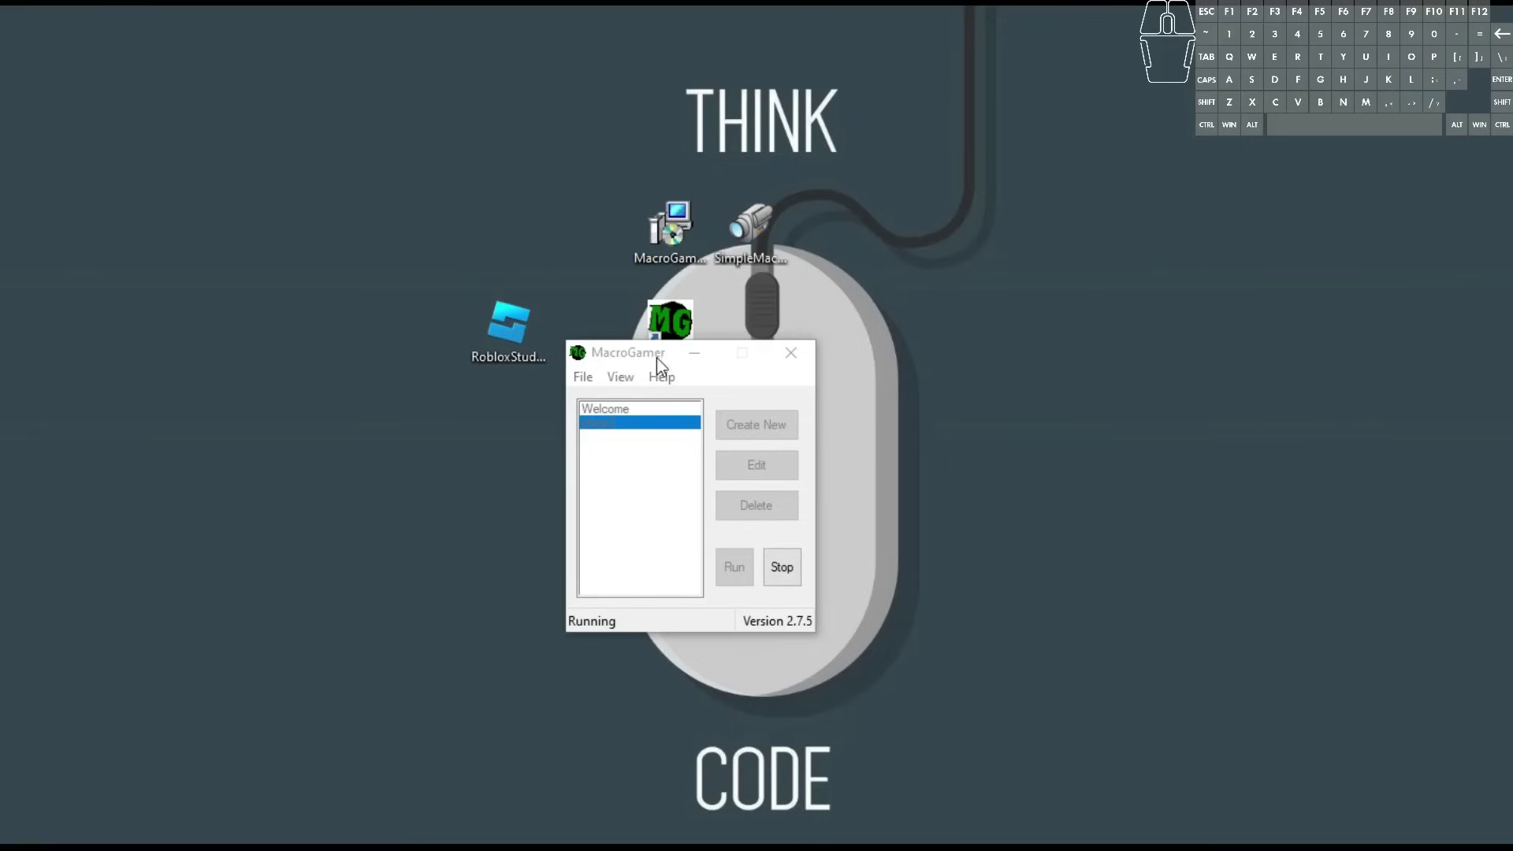
drag(654, 359, 732, 366)
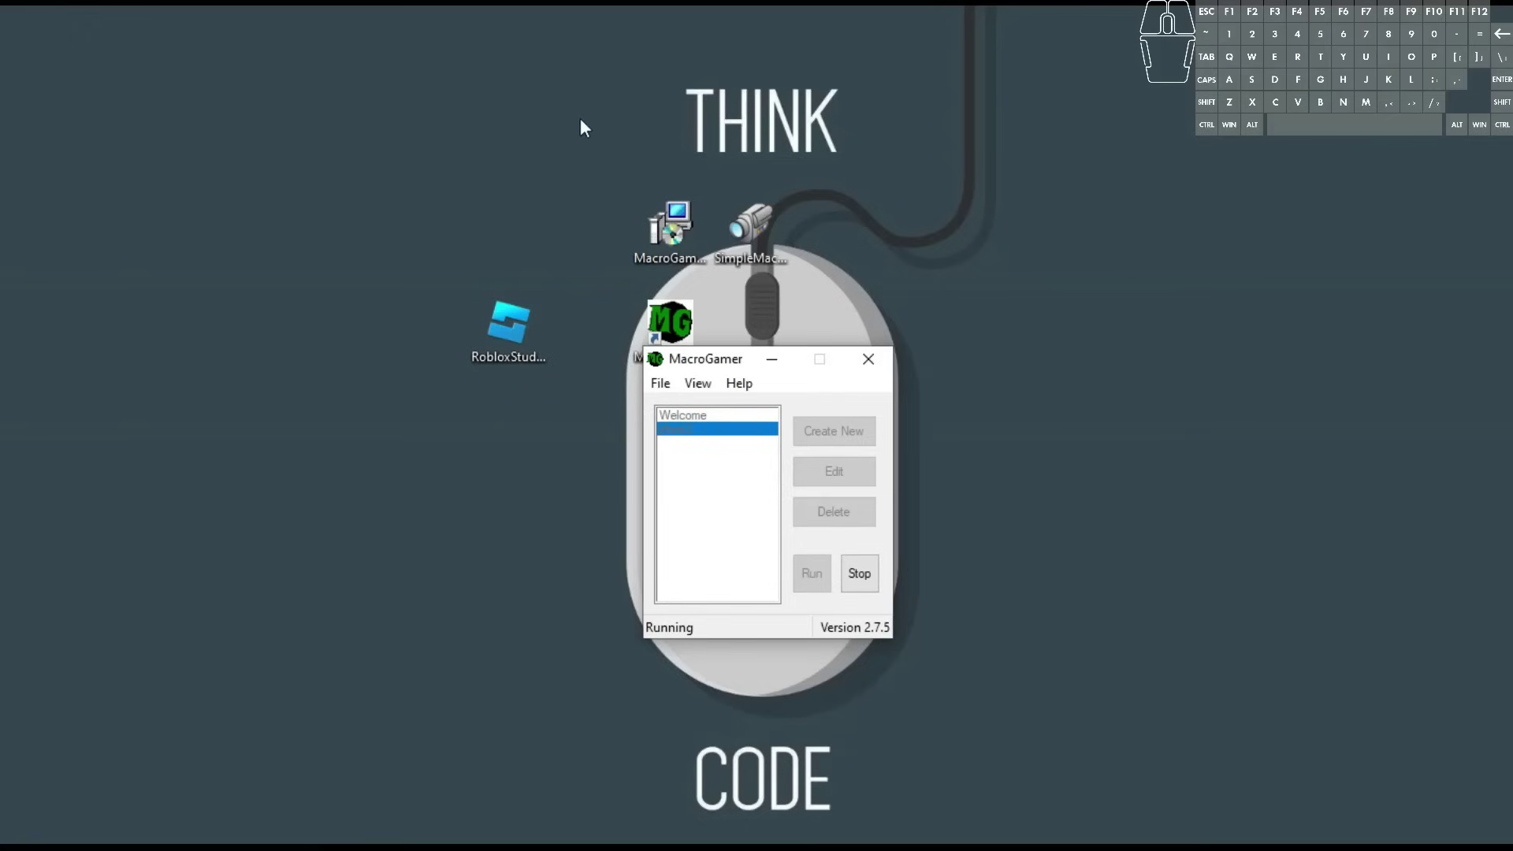
Stop MacroGamer and close its main window, leaving the desktop.
click(869, 578)
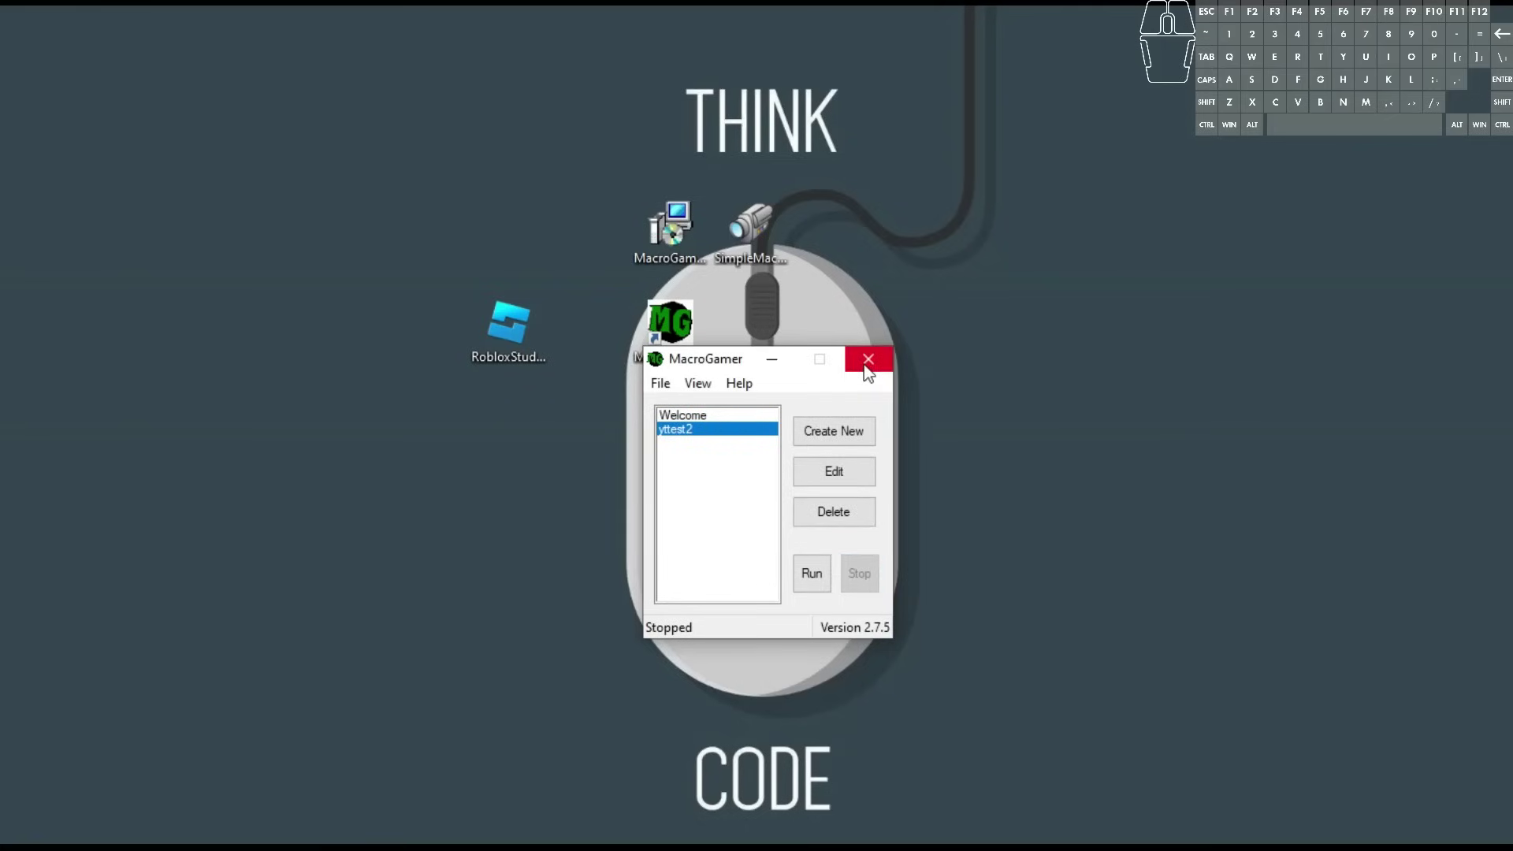
click(870, 374)
click(853, 414)
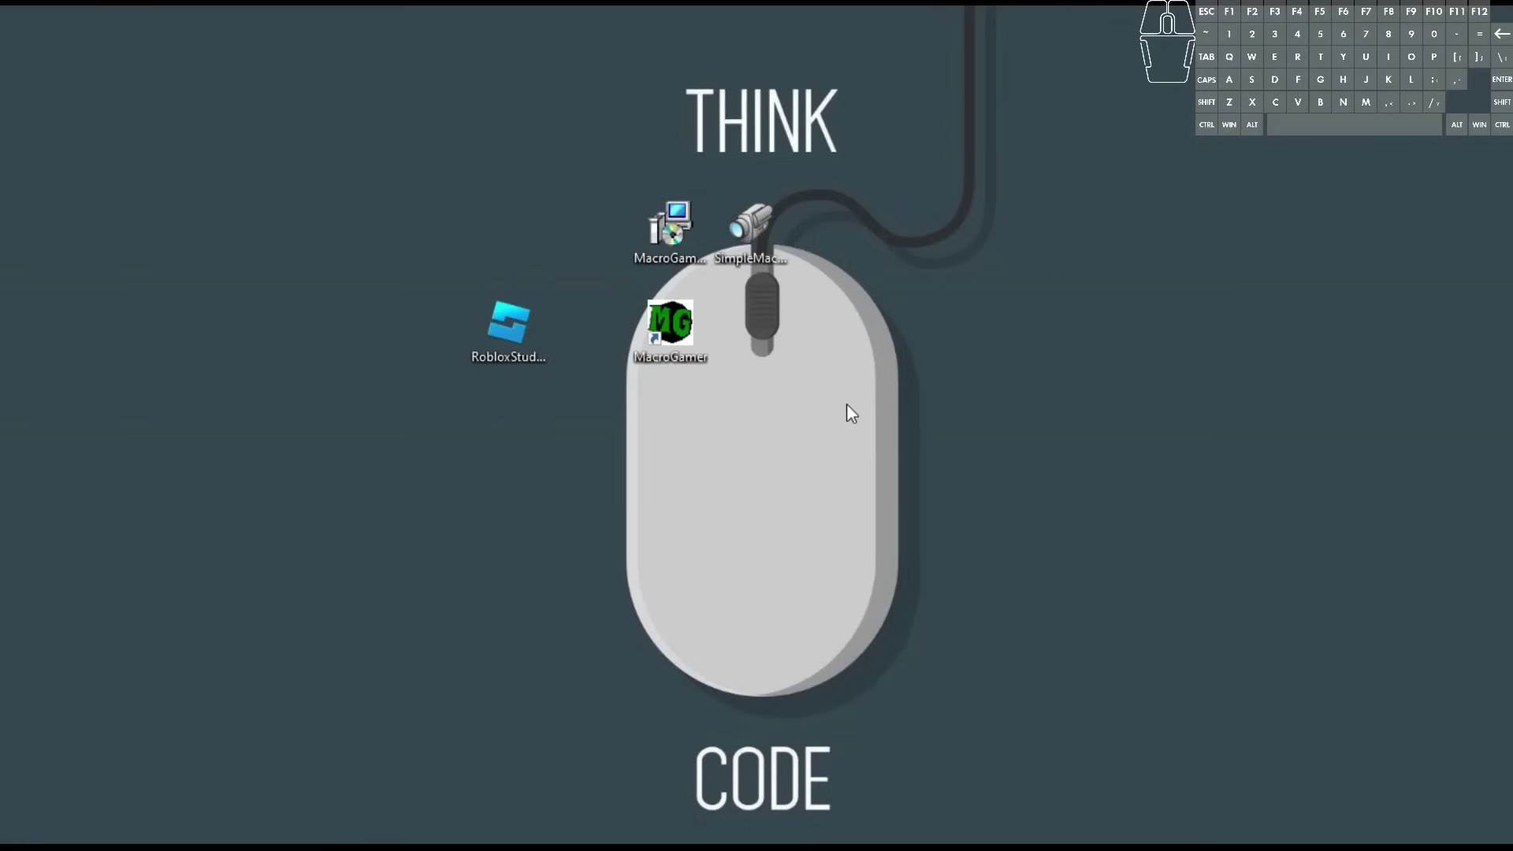